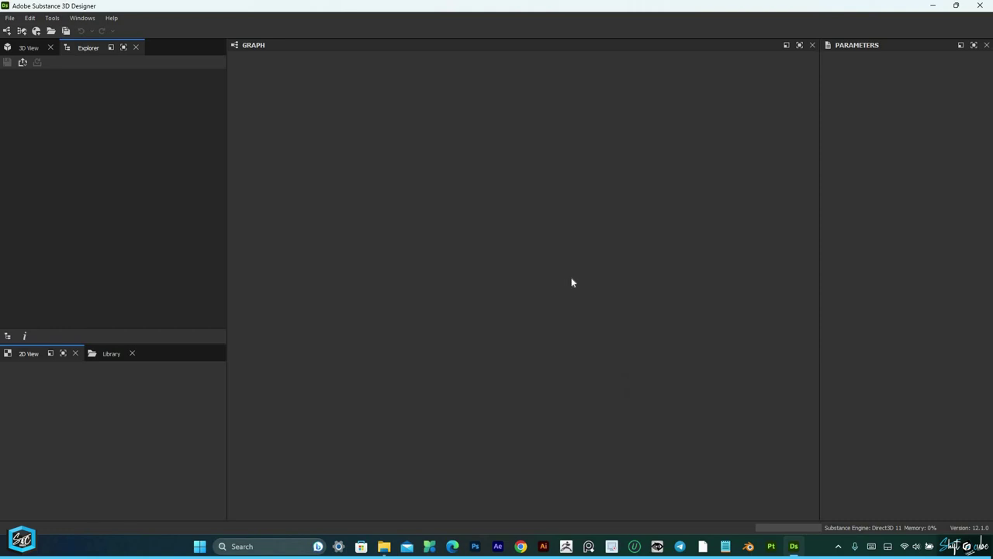
Step: Start a new Substance graph and clear it down to the default output nodes
{"action": "scroll", "scroll_direction": "down", "scroll_amount": 3}
{"action": "middle_click", "coordinate": [657, 289]}
{"action": "scroll", "scroll_direction": "up", "scroll_amount": 3}
{"action": "middle_click", "coordinate": [643, 467]}
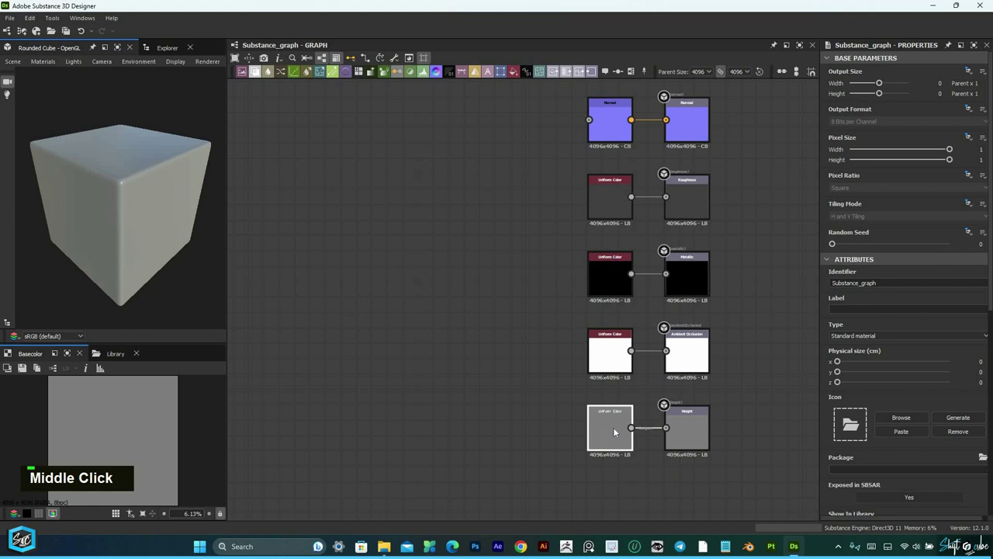
{"action": "key", "text": "Delete"}
{"action": "middle_click", "coordinate": [615, 392]}
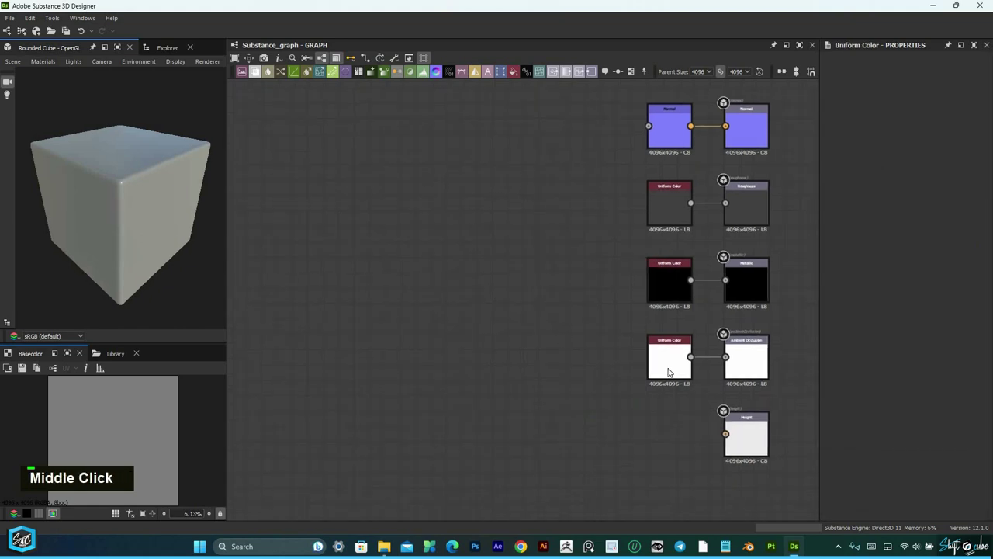
Step: Add a Blur node from the node search next to the outputs
{"action": "key", "text": "space"}
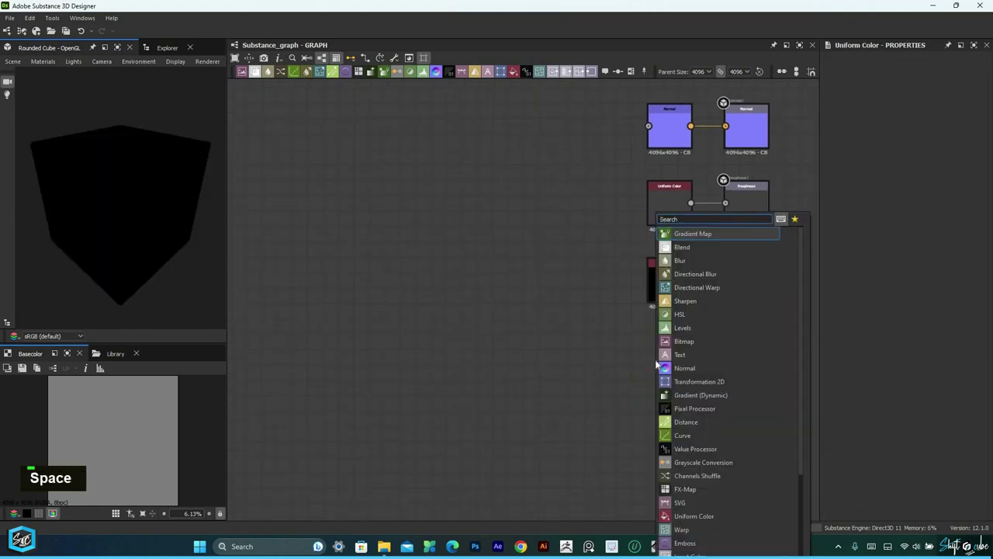
{"action": "type", "text": "am"}
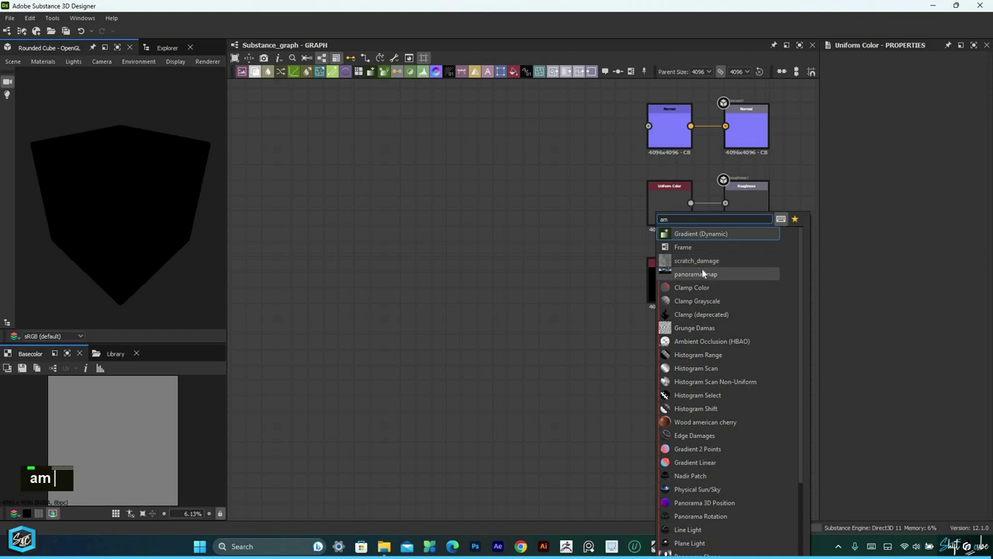
{"action": "type", "text": "b"}
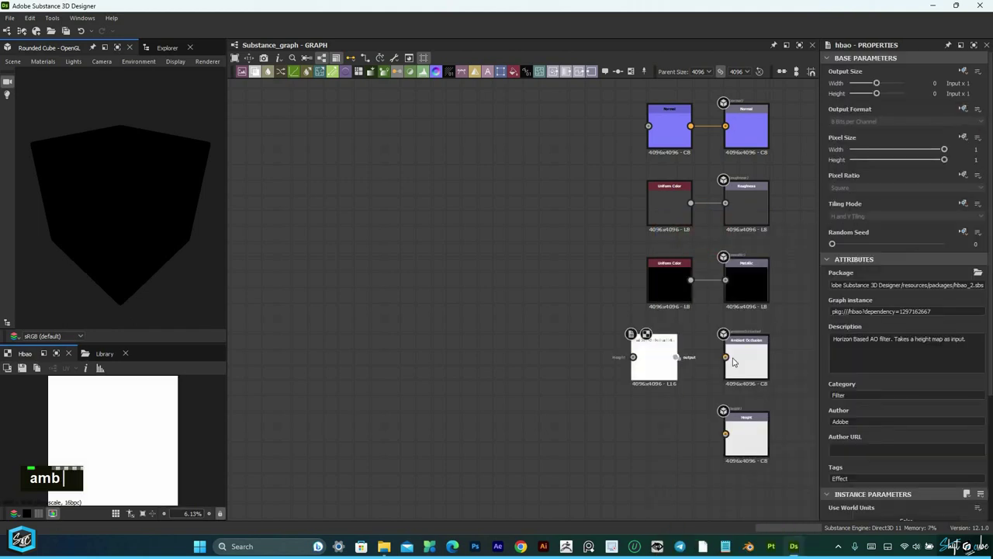
{"action": "middle_click", "coordinate": [639, 332]}
{"action": "key", "text": "space"}
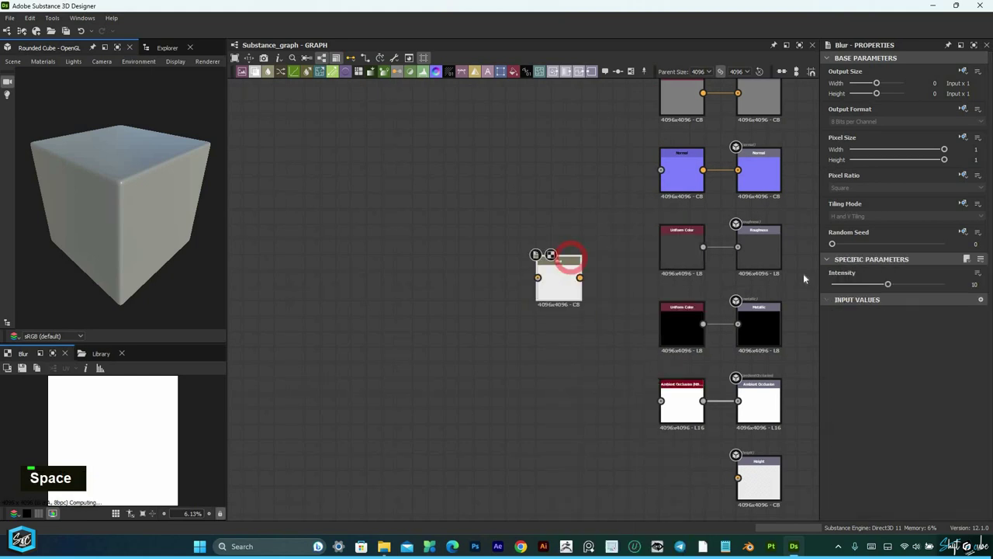
{"action": "scroll", "scroll_direction": "up", "scroll_amount": 3}
{"action": "scroll", "scroll_direction": "down", "scroll_amount": 3}
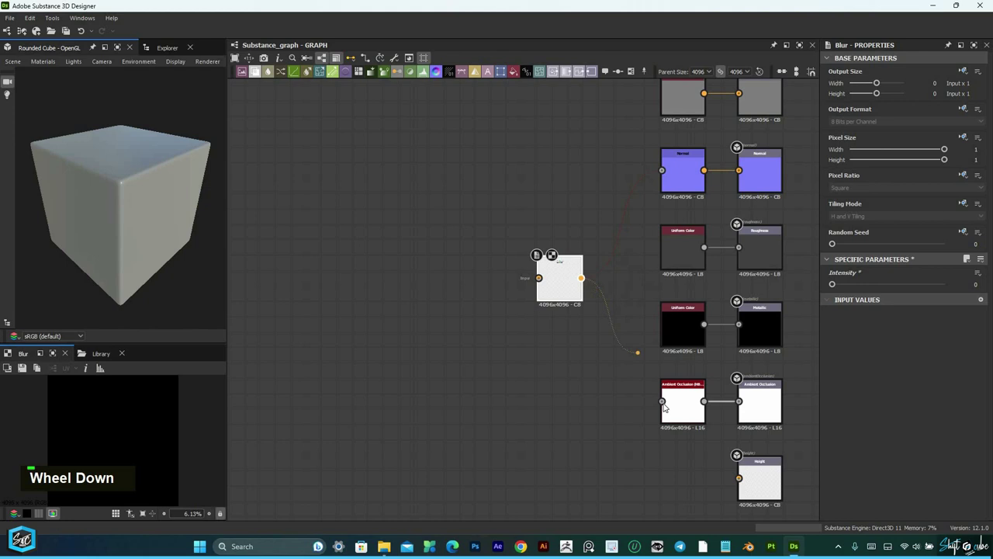
Step: Set the Blur intensity to 0 and wire it into the height and normal outputs
{"action": "middle_click", "coordinate": [587, 258]}
{"action": "scroll", "scroll_direction": "down", "scroll_amount": 3}
{"action": "scroll", "scroll_direction": "up", "scroll_amount": 3}
{"action": "right_click", "coordinate": [623, 337]}
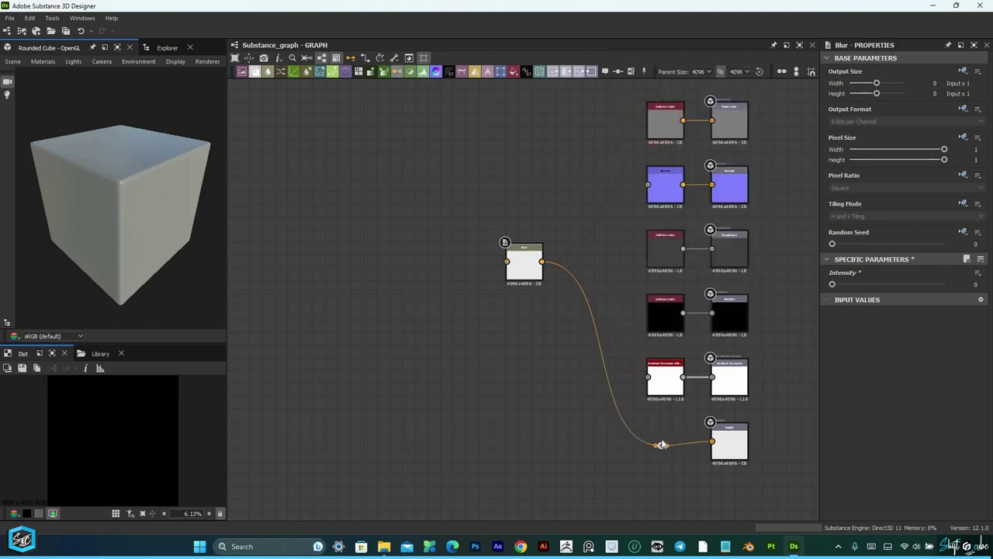
{"action": "scroll", "scroll_direction": "down", "scroll_amount": 3}
{"action": "middle_click", "coordinate": [633, 408]}
{"action": "scroll", "scroll_direction": "up", "scroll_amount": 3}
{"action": "scroll", "scroll_direction": "down", "scroll_amount": 3}
{"action": "middle_click", "coordinate": [592, 322]}
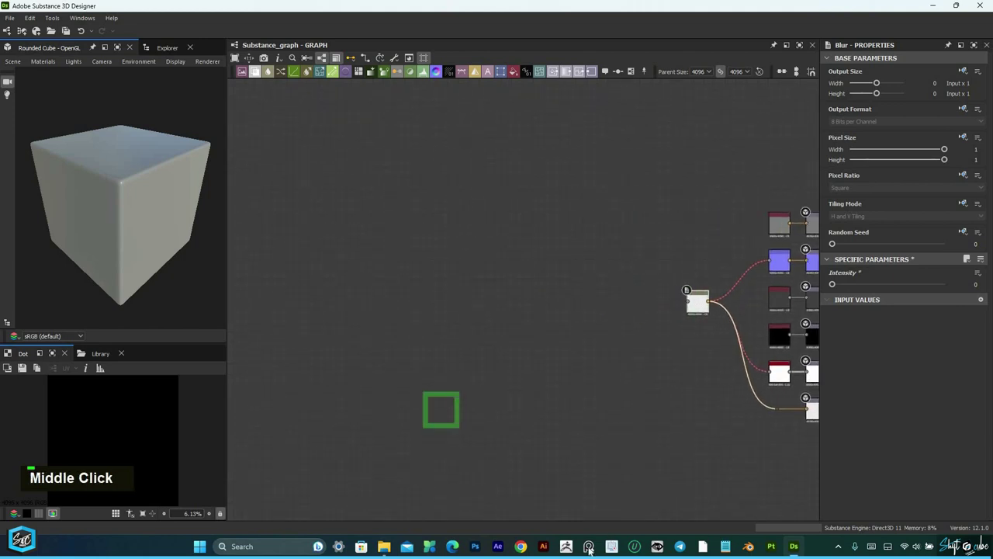
Step: Pin the rattan cane weave reference image at the top right of the graph area
{"action": "right_click", "coordinate": [550, 326]}
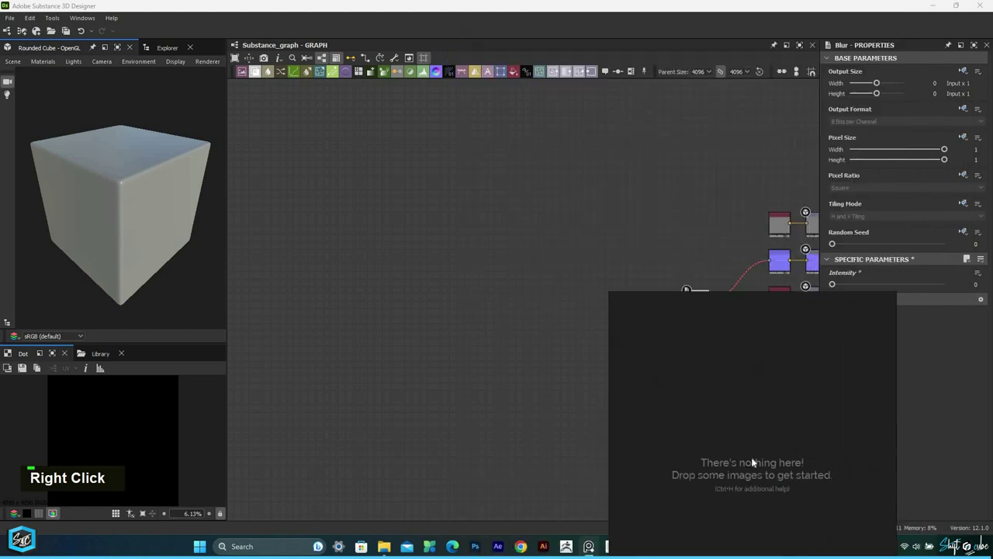
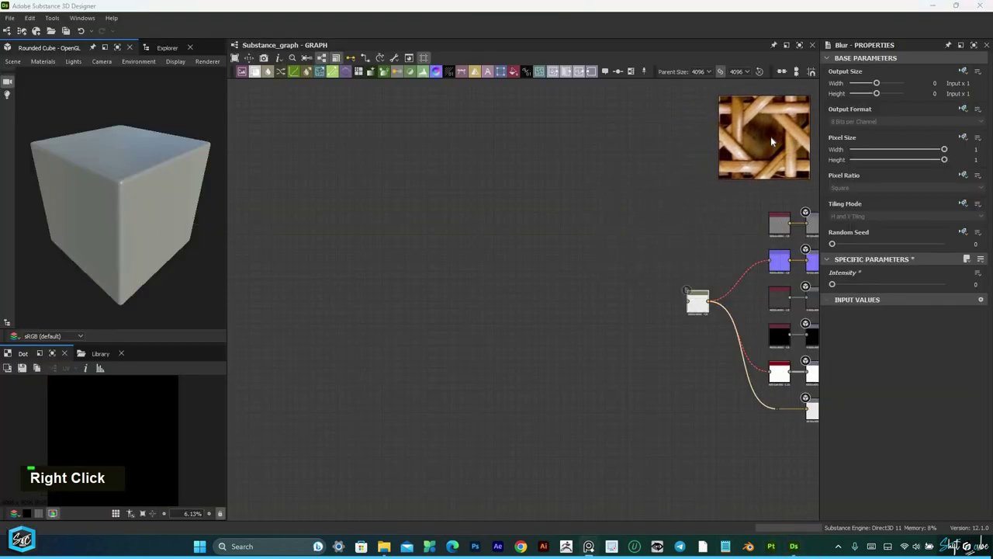
{"action": "middle_click", "coordinate": [429, 328]}
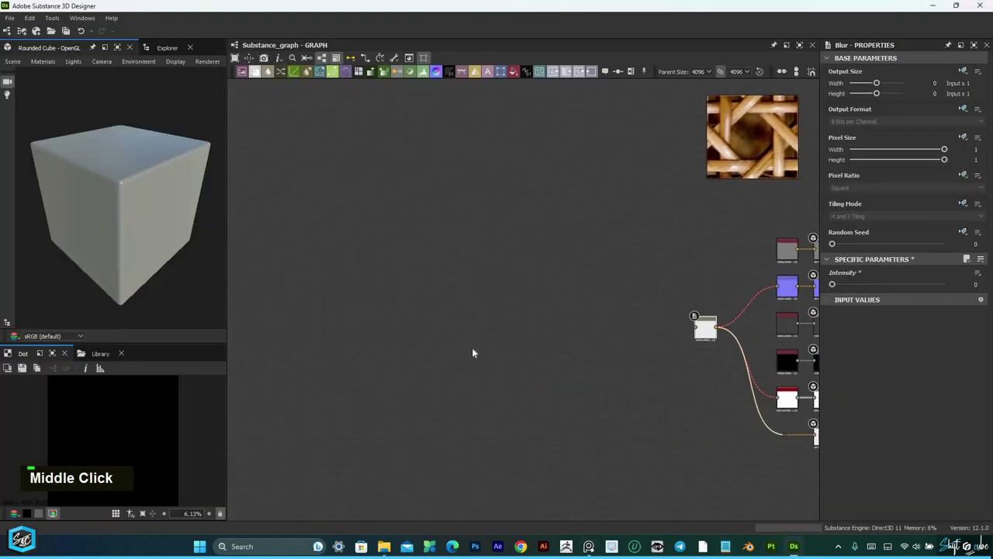
{"action": "scroll", "scroll_direction": "down", "scroll_amount": 3}
{"action": "middle_click", "coordinate": [470, 326]}
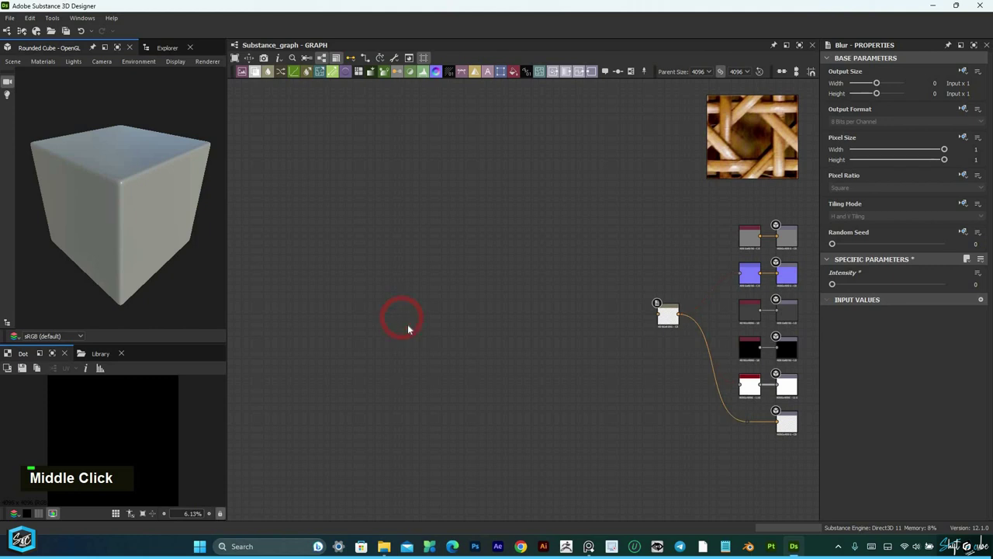
Step: Add a Shape node set to Square with Size X 0.1 for a thin vertical stripe
{"action": "key", "text": "space"}
{"action": "type", "text": "s"}
{"action": "type", "text": "hap"}
{"action": "scroll", "scroll_direction": "up", "scroll_amount": 3}
{"action": "type", "text": "shap"}
{"action": "scroll", "scroll_direction": "down", "scroll_amount": 3}
{"action": "type", "text": "shap"}
{"action": "scroll", "scroll_direction": "down", "scroll_amount": 3}
{"action": "scroll", "scroll_direction": "up", "scroll_amount": 3}
{"action": "type", "text": "shap"}
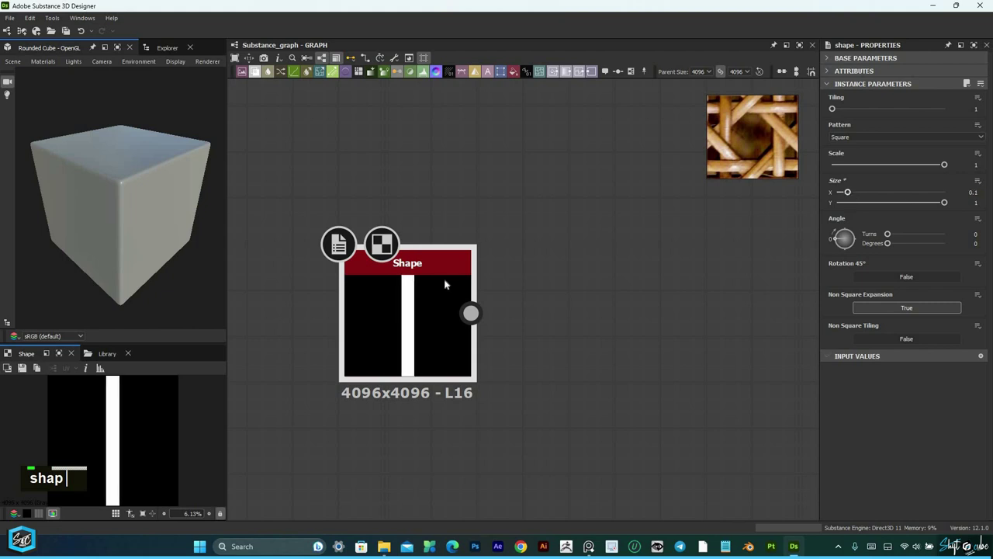
{"action": "scroll", "scroll_direction": "down", "scroll_amount": 3}
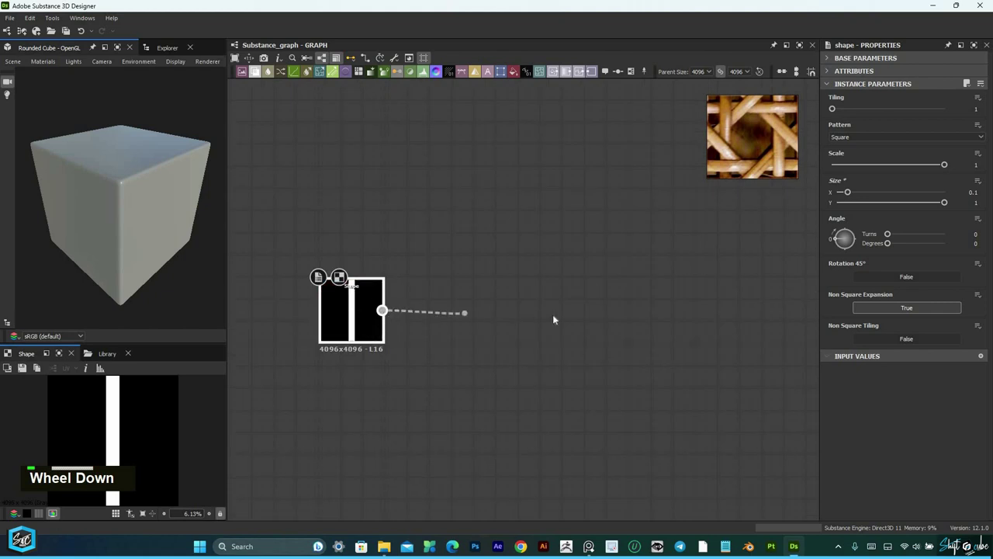
Step: Bevel the stripe with Distance -0.1 and route it through a Blend into the Blur
{"action": "type", "text": "shap be"}
{"action": "scroll", "scroll_direction": "down", "scroll_amount": 3}
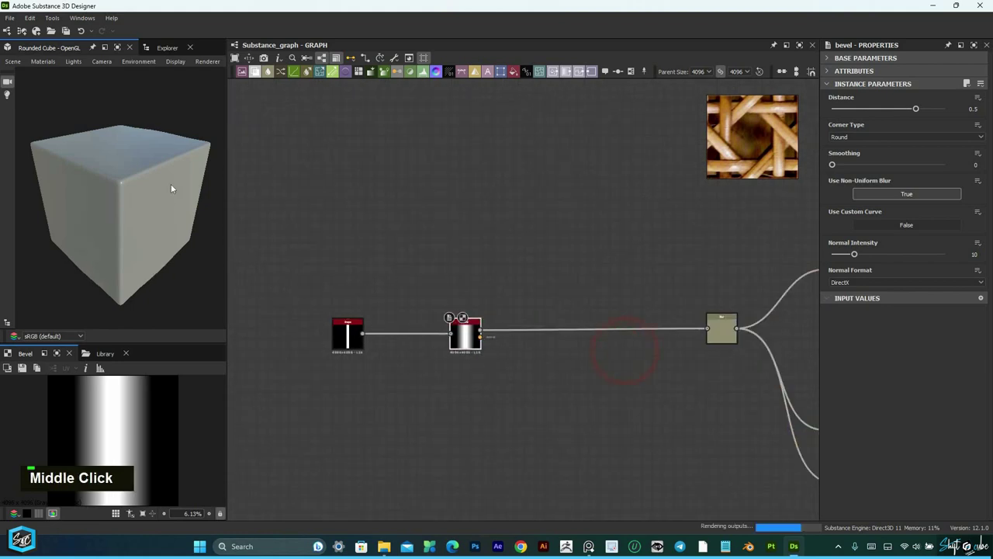
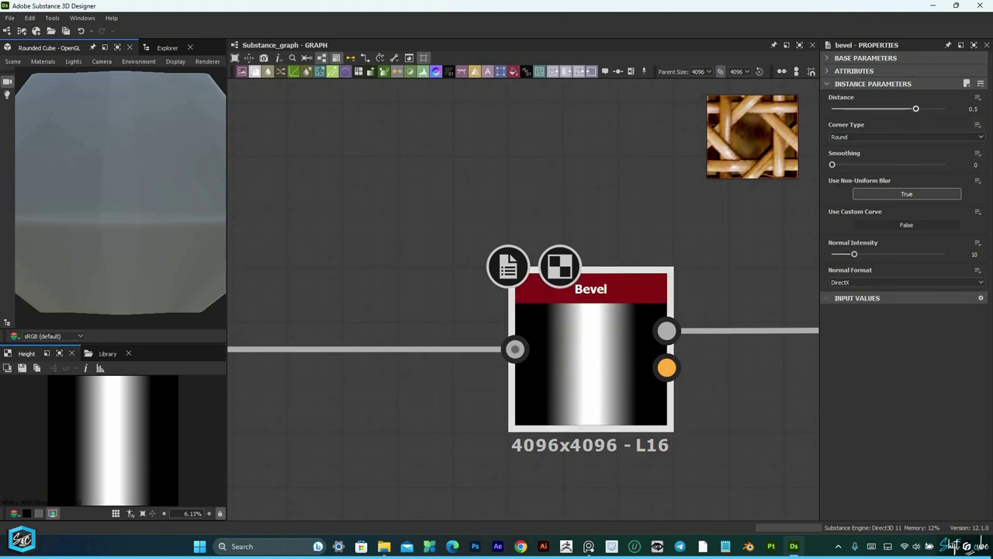
{"action": "type", "text": "-"}
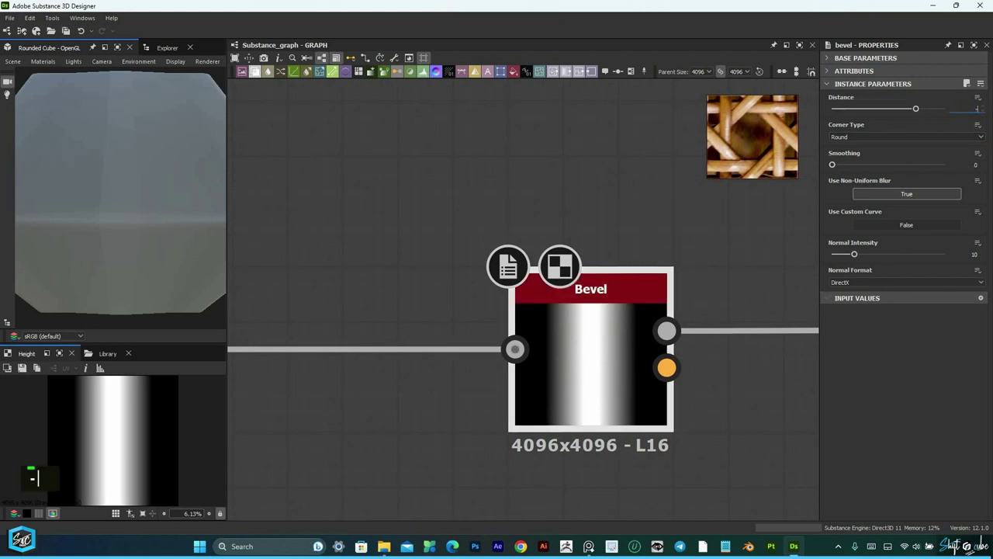
{"action": "type", "text": "1"}
{"action": "key", "text": "Return"}
{"action": "scroll", "scroll_direction": "up", "scroll_amount": 3}
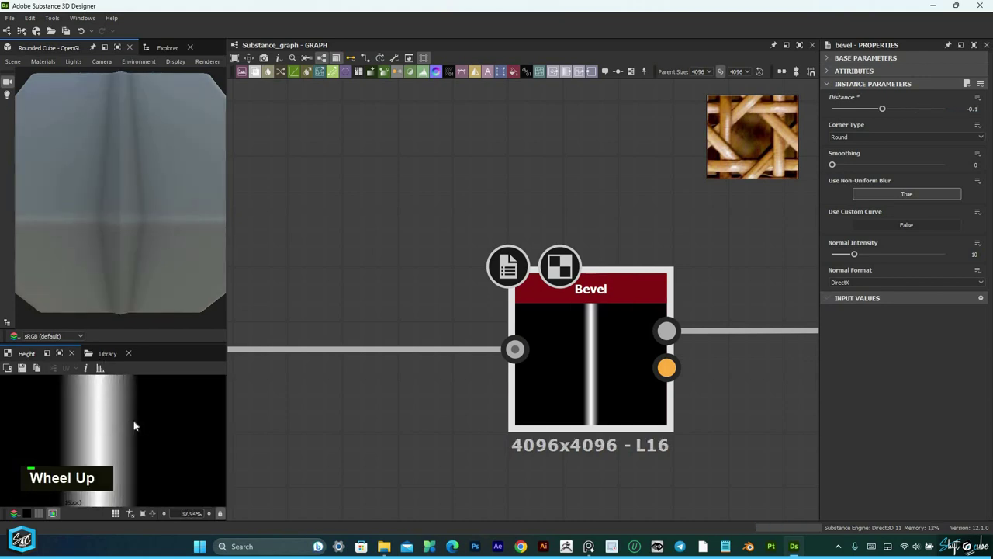
{"action": "scroll", "scroll_direction": "down", "scroll_amount": 3}
{"action": "middle_click", "coordinate": [524, 316]}
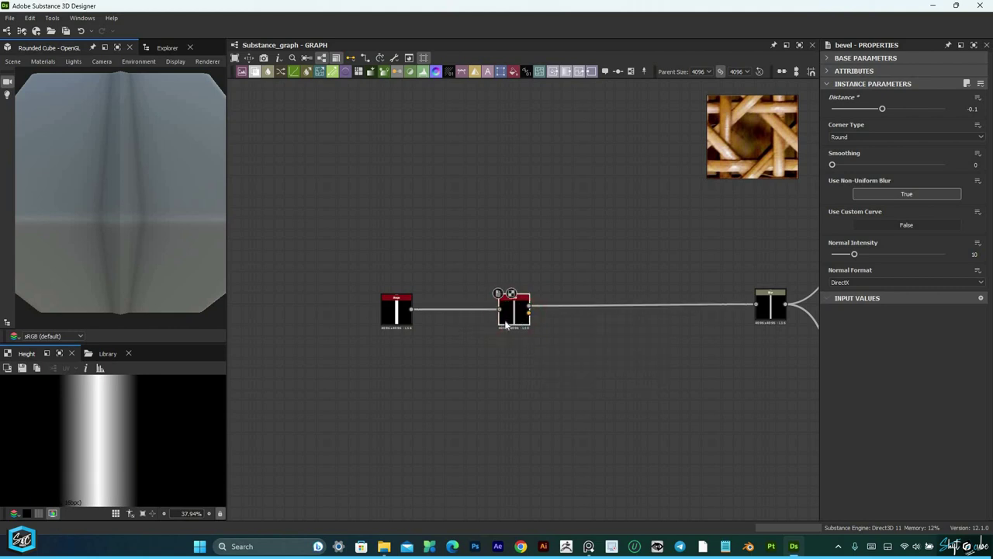
{"action": "middle_click", "coordinate": [468, 344]}
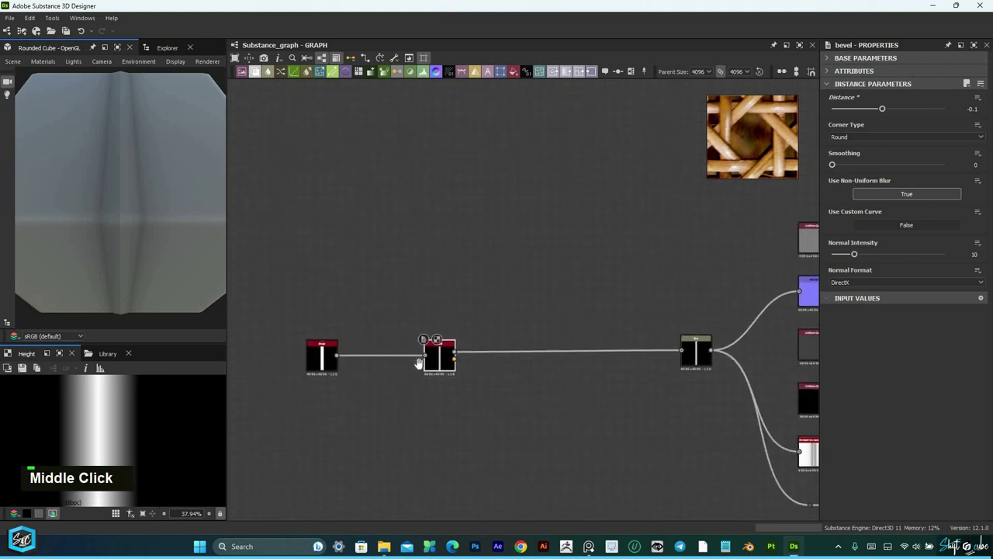
Step: Duplicate the stripe Shape as a horizontal bar and multiply both shapes in a second Blend
{"action": "key", "text": "space"}
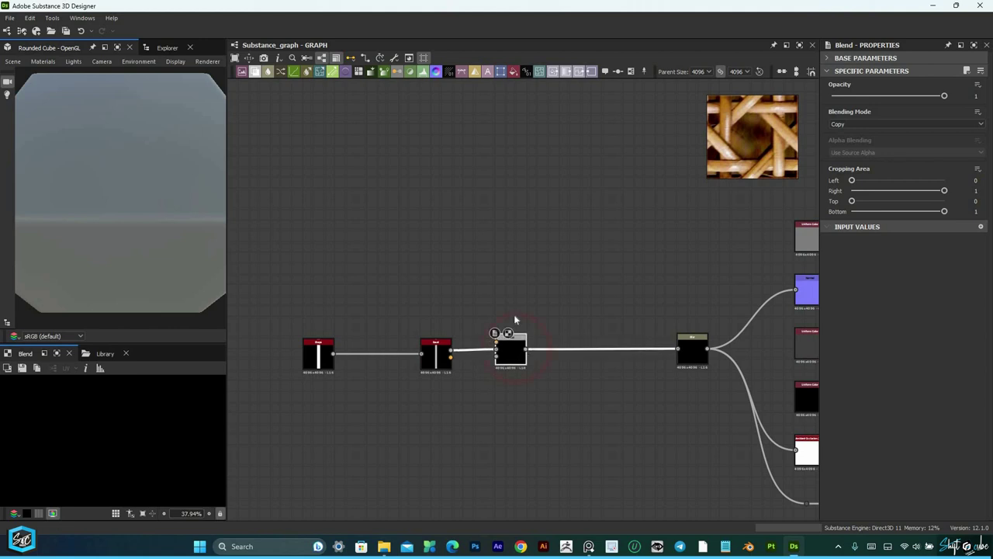
{"action": "middle_click", "coordinate": [566, 377]}
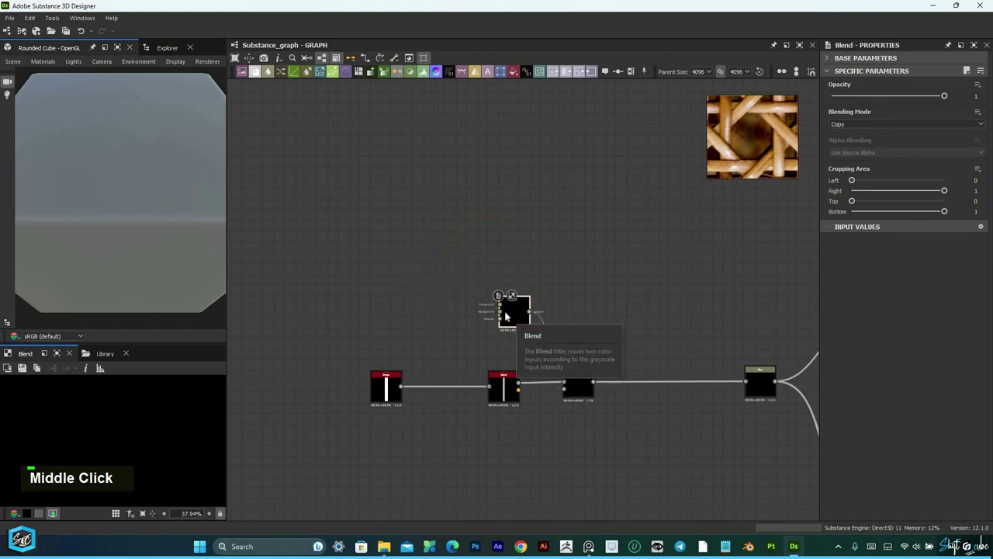
{"action": "middle_click", "coordinate": [499, 326]}
{"action": "scroll", "scroll_direction": "up", "scroll_amount": 3}
{"action": "middle_click", "coordinate": [418, 440]}
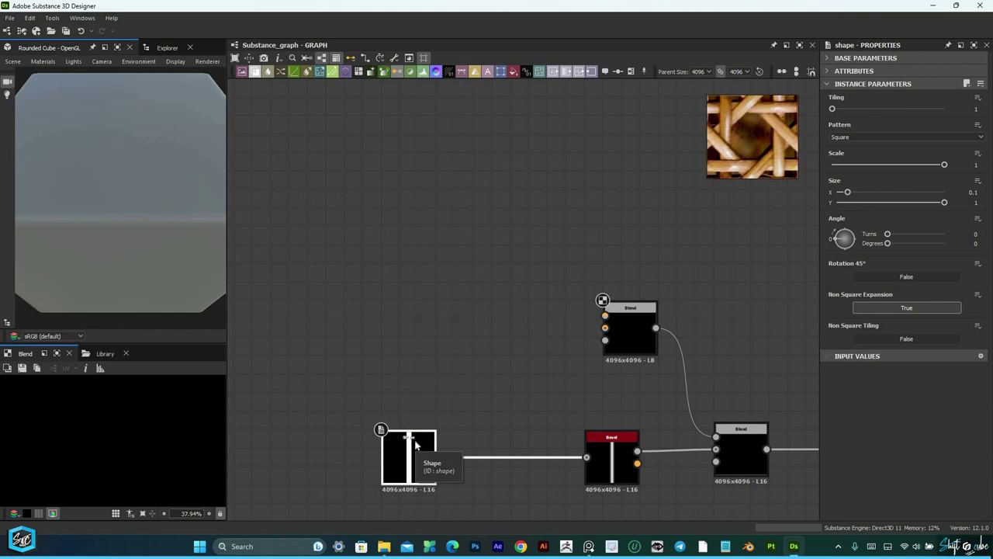
{"action": "key", "text": "ctrl+d"}
{"action": "double_click", "coordinate": [418, 336]}
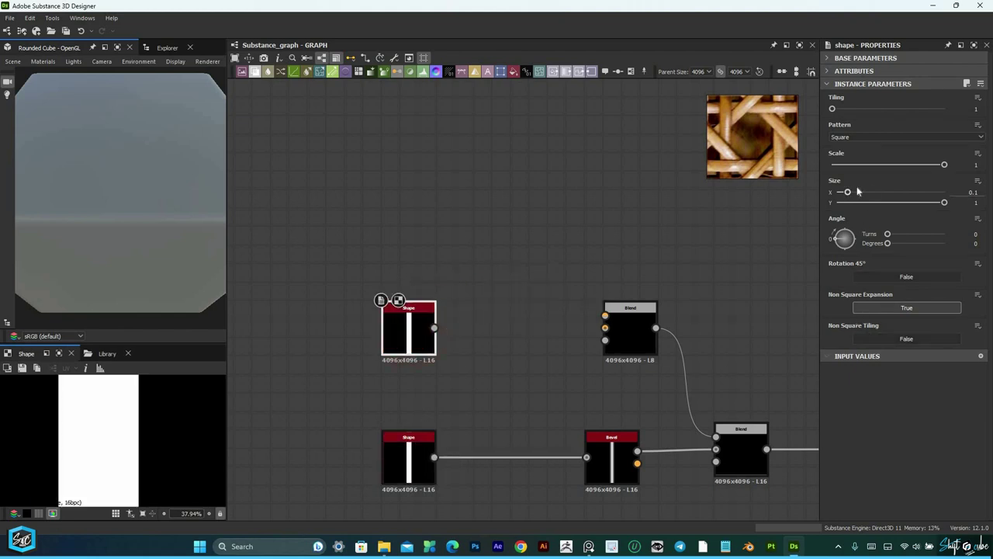
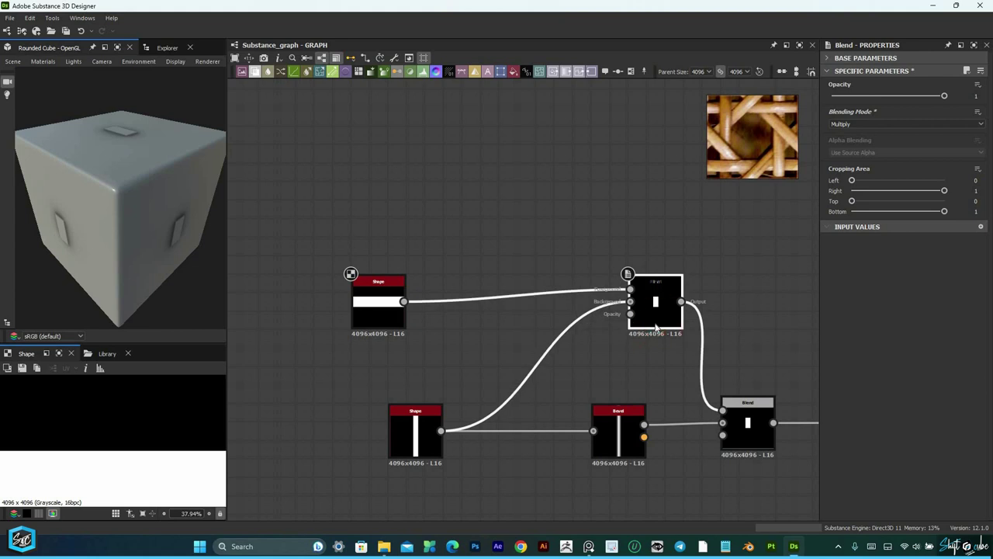
Step: Add a Bevel node after the upper horizontal Shape feeding its Blend
{"action": "middle_click", "coordinate": [528, 329]}
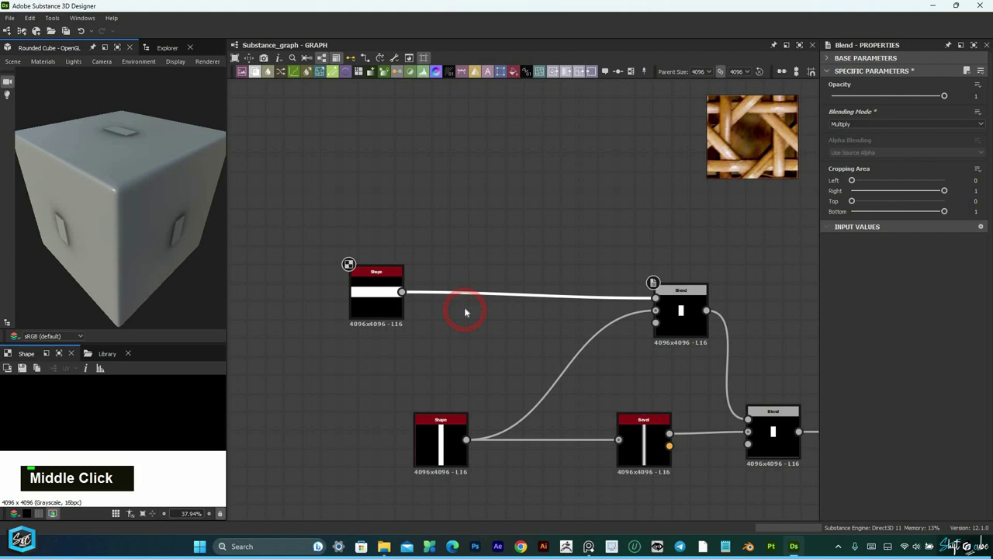
{"action": "key", "text": "space"}
{"action": "type", "text": "be"}
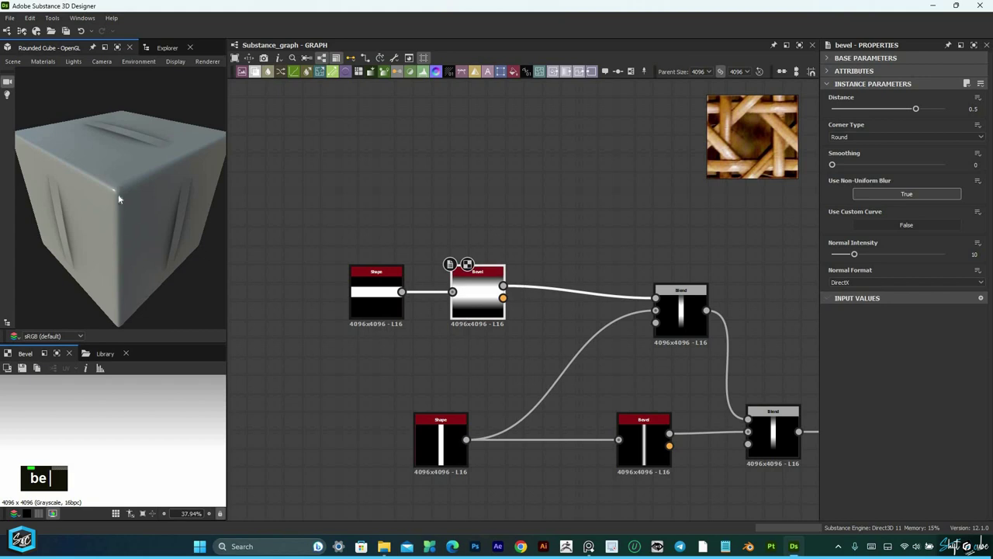
{"action": "left_click", "coordinate": [148, 194]}
{"action": "middle_click", "coordinate": [143, 201]}
{"action": "scroll", "scroll_direction": "up", "scroll_amount": 3}
{"action": "scroll", "scroll_direction": "up", "scroll_amount": 3}
{"action": "middle_click", "coordinate": [132, 204]}
Step: Set the upper Shape's Size X to 1 and Size Y to 0.37
{"action": "left_click", "coordinate": [473, 315]}
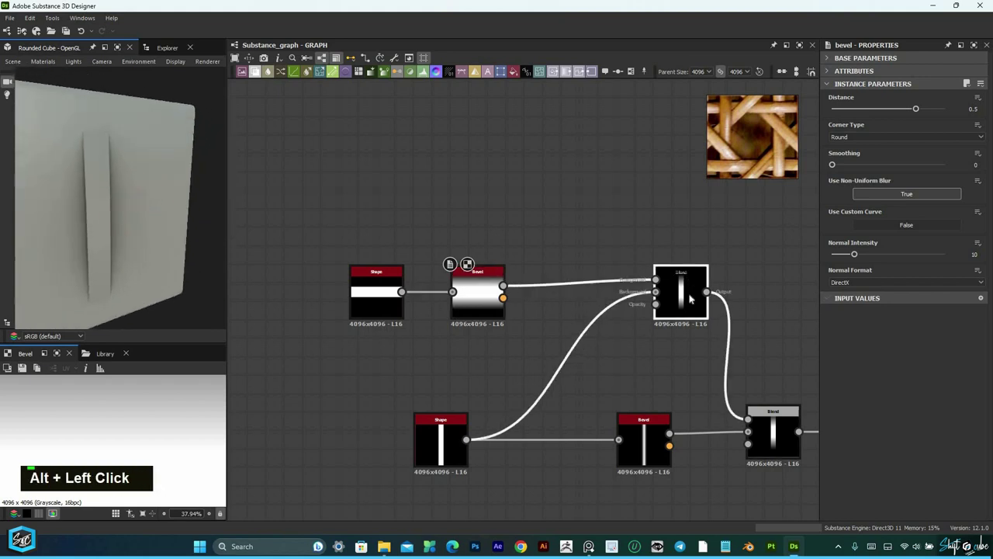
{"action": "middle_click", "coordinate": [591, 331]}
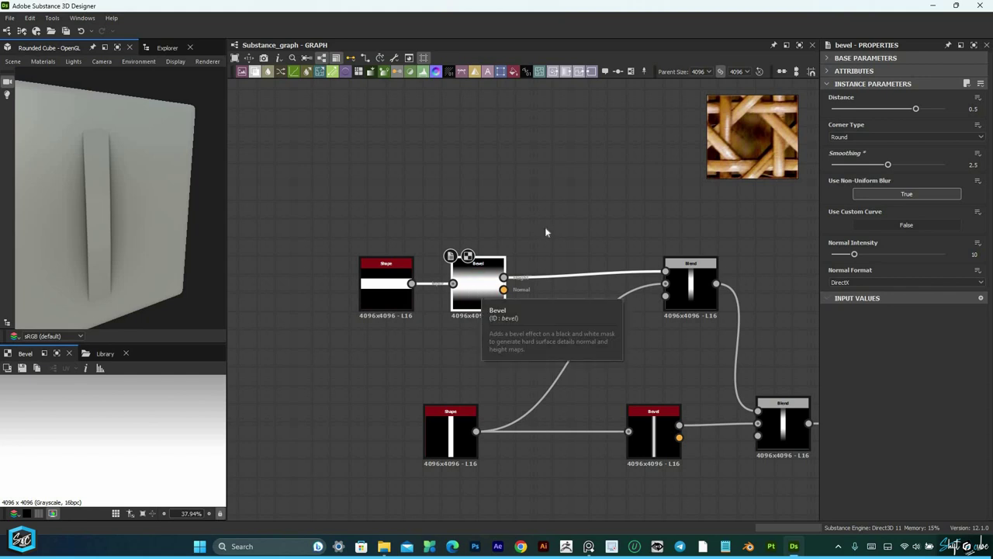
{"action": "scroll", "scroll_direction": "up", "scroll_amount": 3}
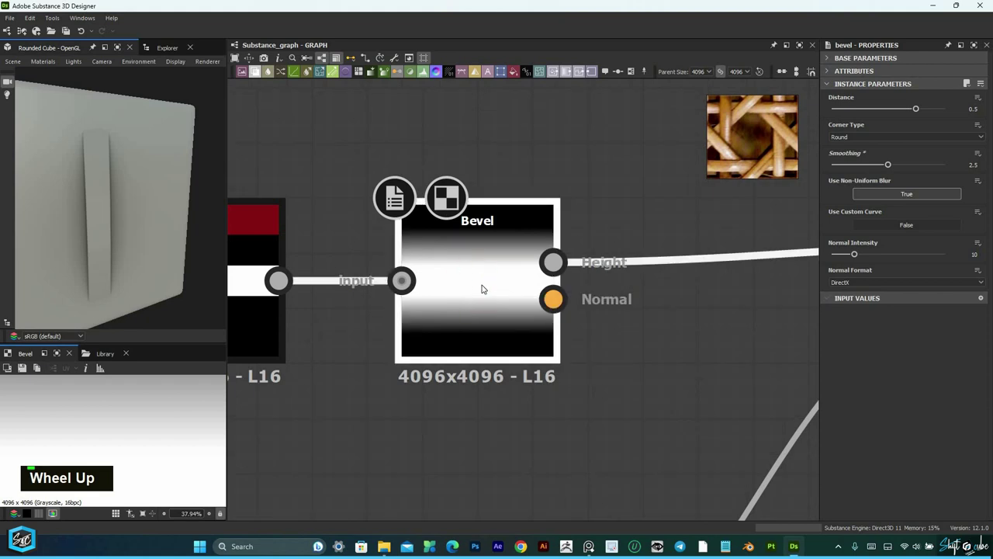
{"action": "scroll", "scroll_direction": "down", "scroll_amount": 3}
{"action": "middle_click", "coordinate": [449, 288]}
{"action": "scroll", "scroll_direction": "down", "scroll_amount": 3}
{"action": "middle_click", "coordinate": [460, 239]}
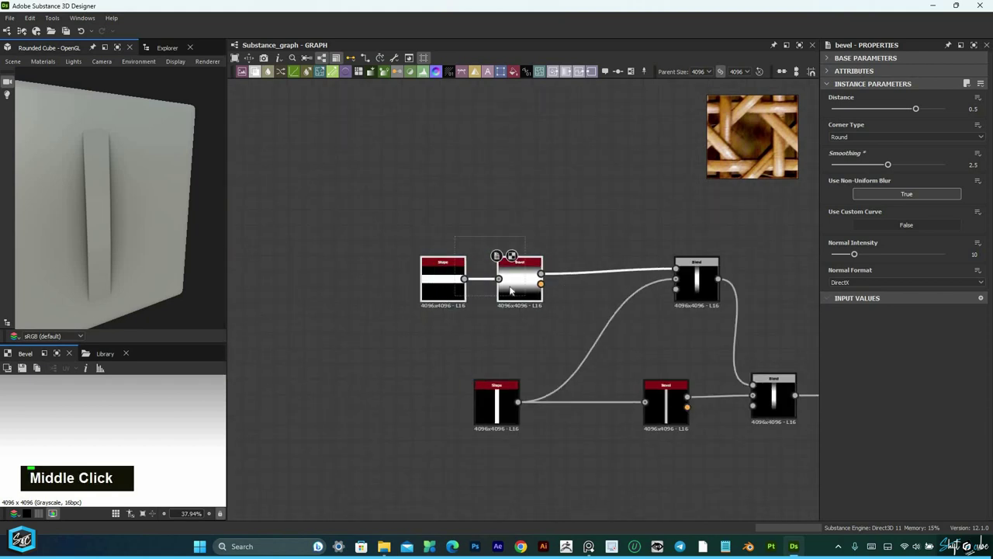
{"action": "double_click", "coordinate": [453, 320]}
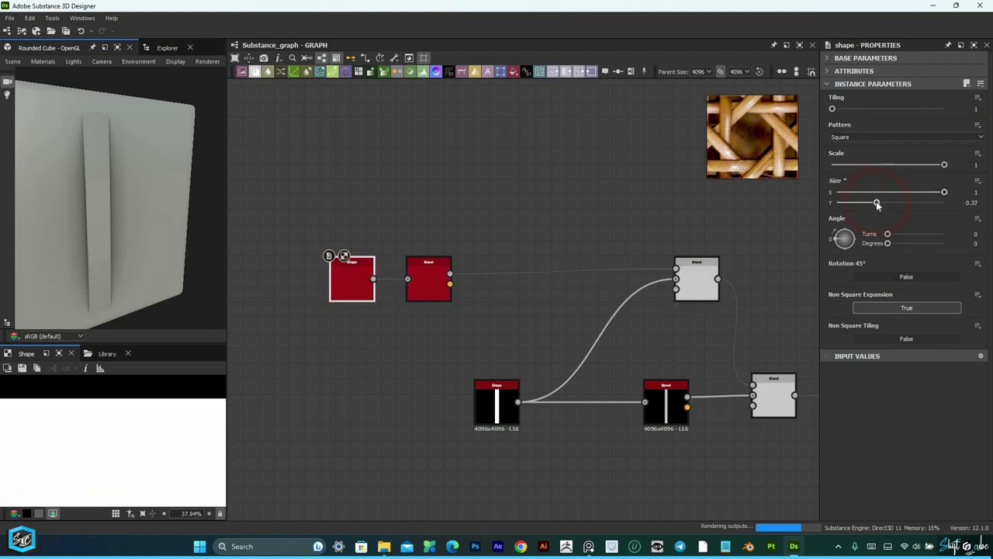
Step: Insert a Blur HQ Grayscale at intensity 10 between the upper Bevel and its Blend
{"action": "scroll", "scroll_direction": "up", "scroll_amount": 3}
{"action": "key", "text": "space"}
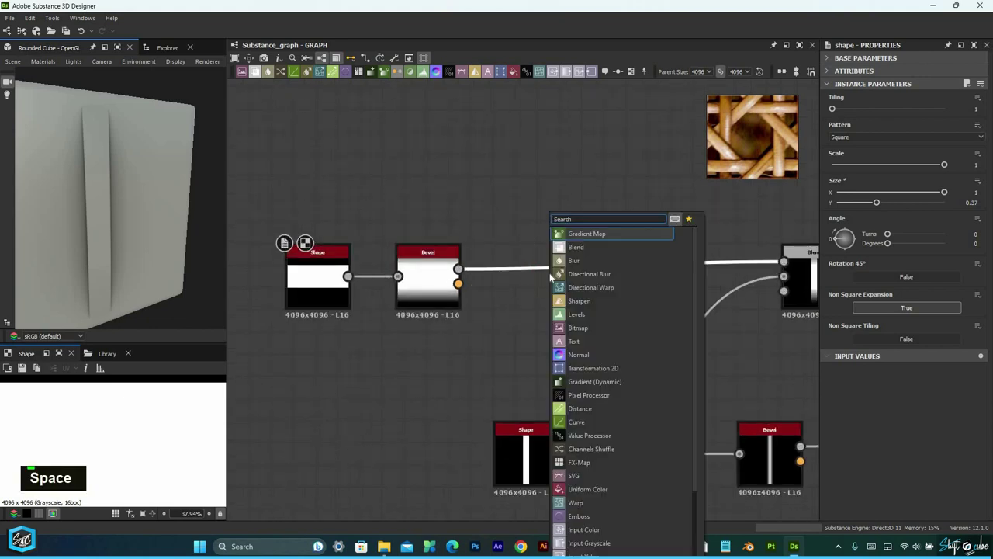
{"action": "type", "text": "blu"}
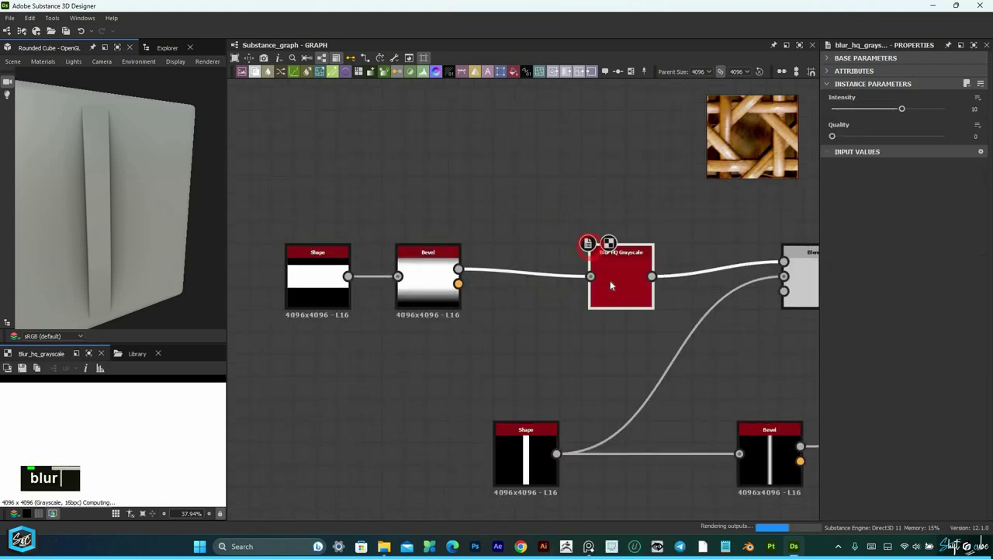
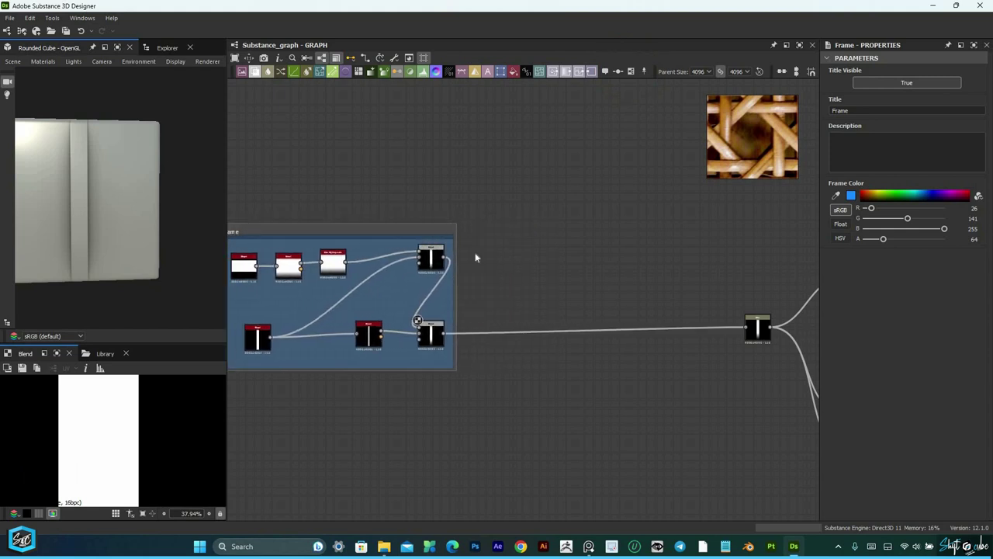
Step: Copy the vertical bar Shape below the framed group at scale 0.6
{"action": "scroll", "scroll_direction": "down", "scroll_amount": 3}
{"action": "middle_click", "coordinate": [537, 268]}
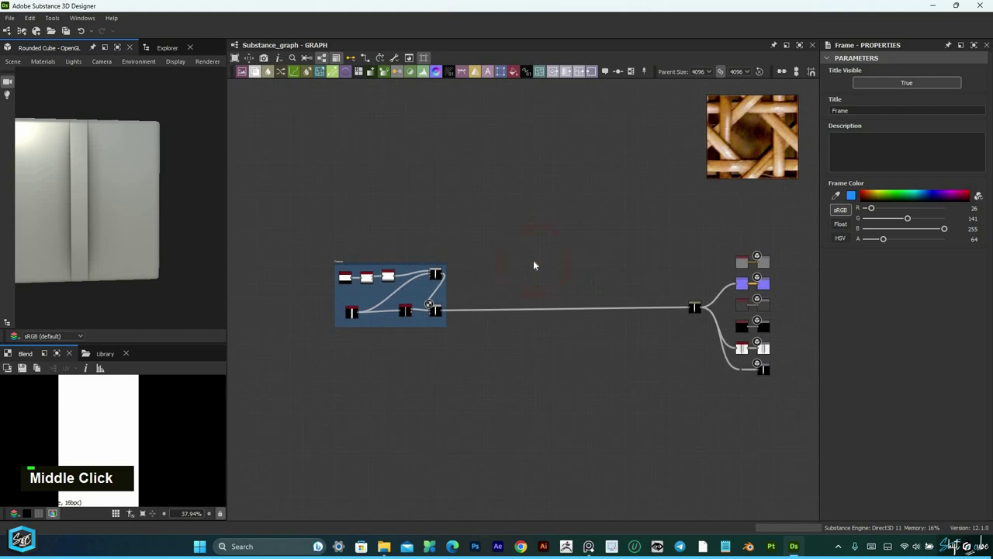
{"action": "scroll", "scroll_direction": "up", "scroll_amount": 3}
{"action": "middle_click", "coordinate": [396, 307]}
{"action": "scroll", "scroll_direction": "down", "scroll_amount": 3}
{"action": "scroll", "scroll_direction": "up", "scroll_amount": 3}
{"action": "middle_click", "coordinate": [368, 294]}
{"action": "key", "text": "ctrl+d"}
{"action": "scroll", "scroll_direction": "up", "scroll_amount": 3}
Step: Feed the bar Shape into a Tile Sampler using Pattern Input with X/Y Amount 1
{"action": "double_click", "coordinate": [822, 281]}
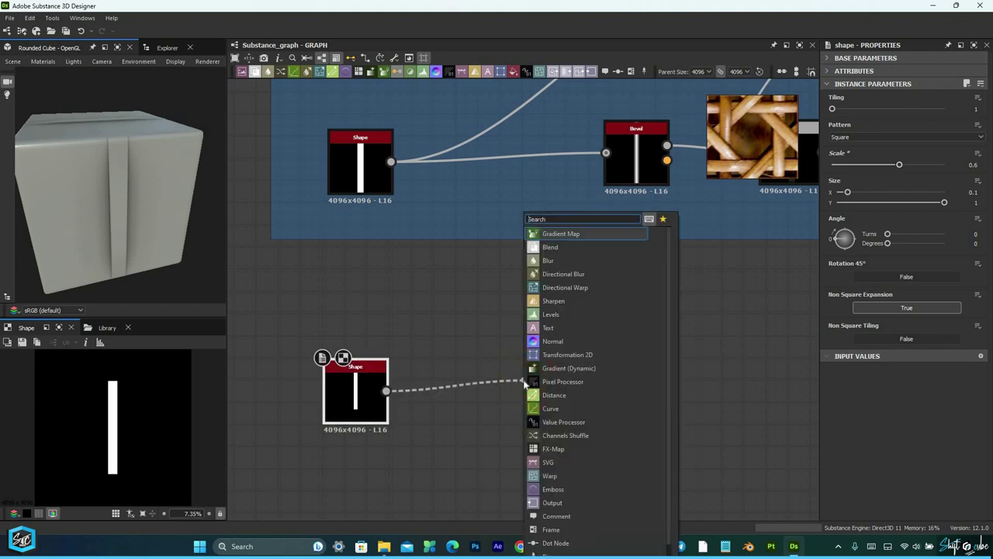
{"action": "type", "text": "t"}
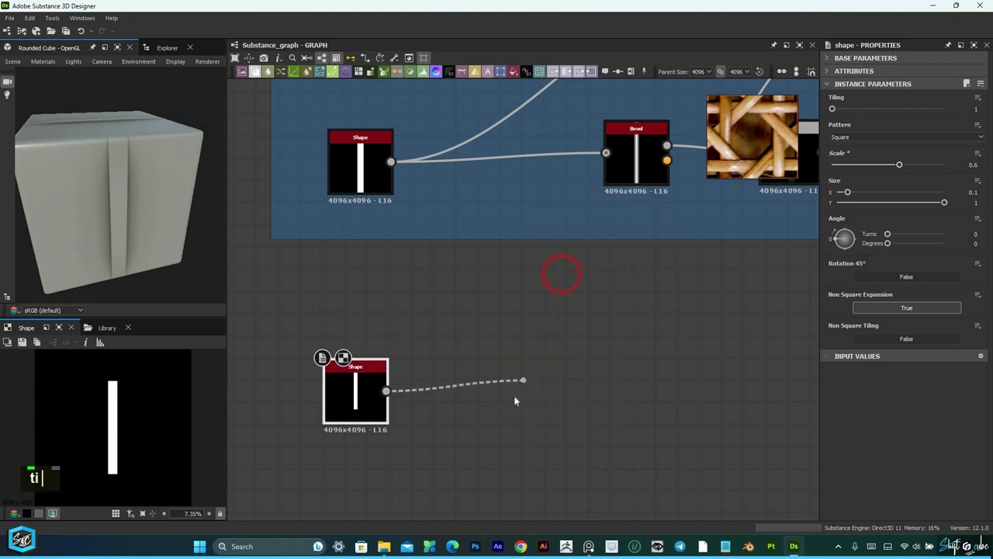
{"action": "type", "text": "i"}
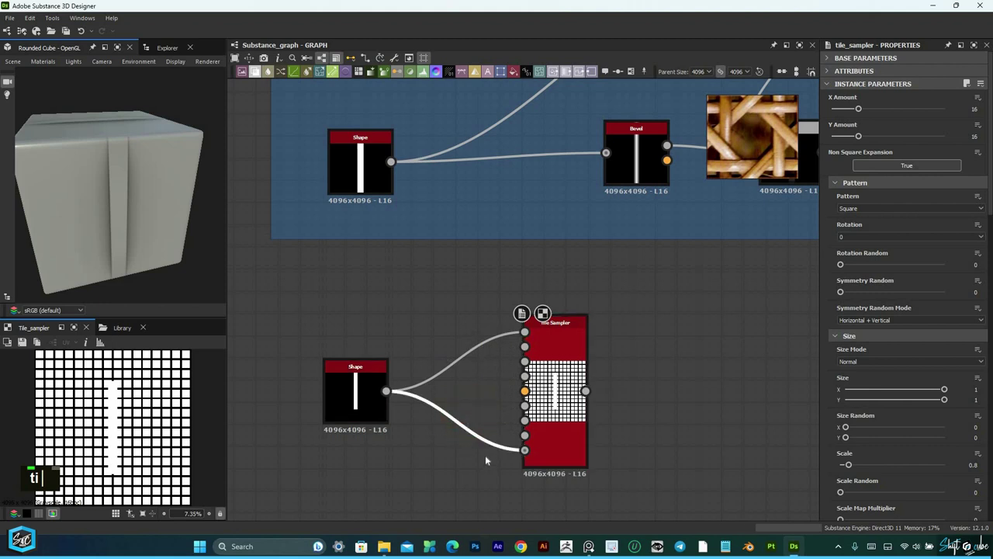
{"action": "double_click", "coordinate": [867, 345]}
{"action": "scroll", "scroll_direction": "down", "scroll_amount": 3}
{"action": "scroll", "scroll_direction": "up", "scroll_amount": 3}
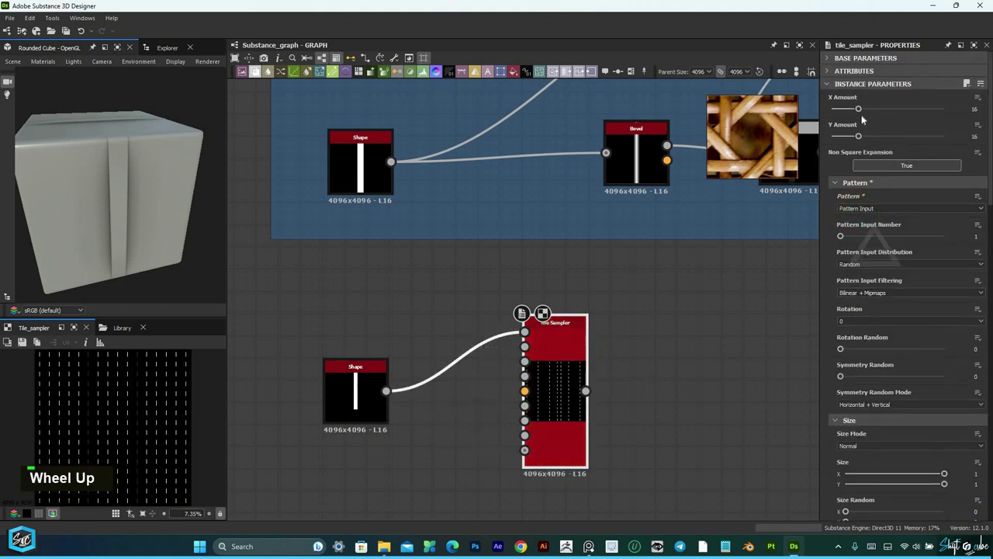
{"action": "scroll", "scroll_direction": "up", "scroll_amount": 3}
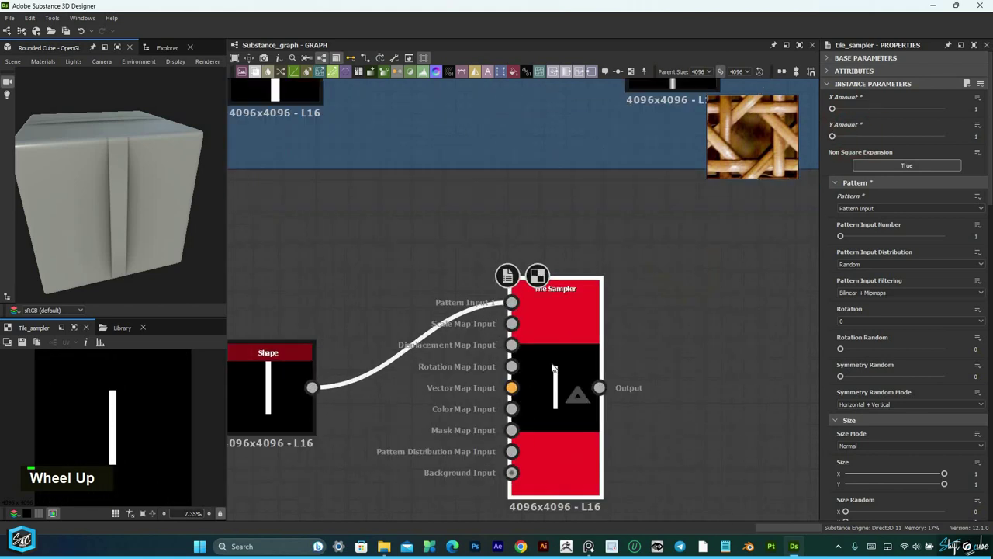
{"action": "scroll", "scroll_direction": "down", "scroll_amount": 3}
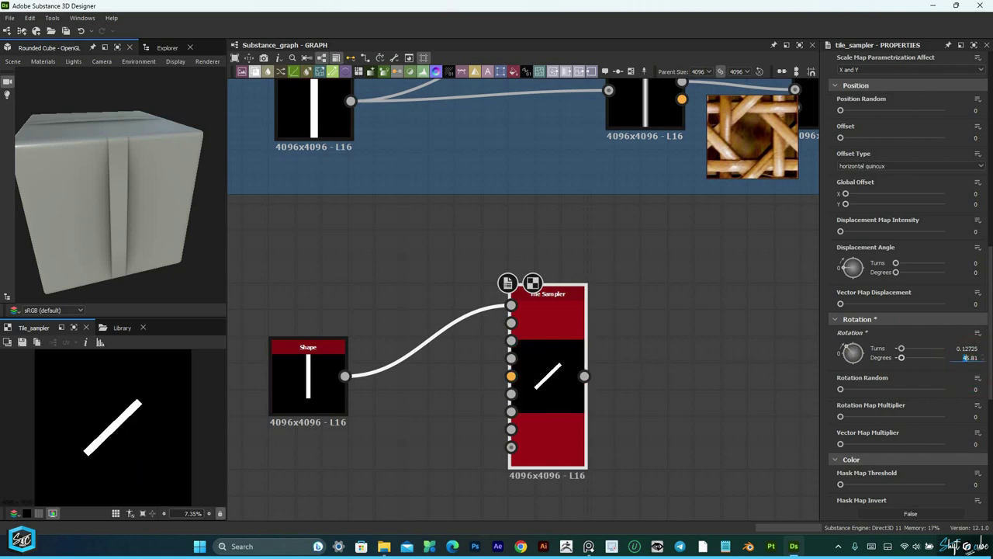
Step: Set the Tile Sampler rotation to 0.125 turns (45°)
{"action": "key", "text": "4"}
{"action": "key", "text": "Return"}
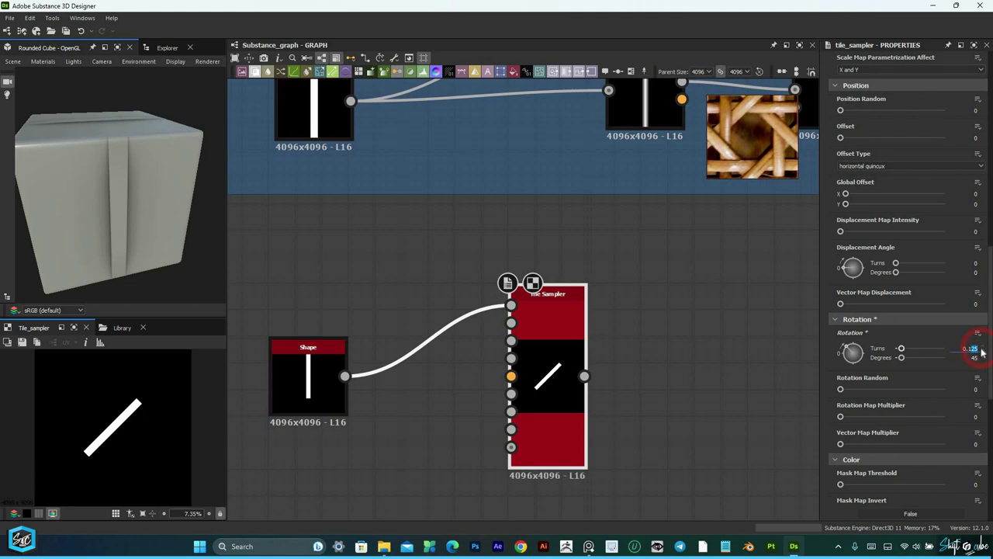
{"action": "key", "text": "2"}
{"action": "key", "text": "Return"}
{"action": "key", "text": "ctrl+z"}
{"action": "scroll", "scroll_direction": "down", "scroll_amount": 3}
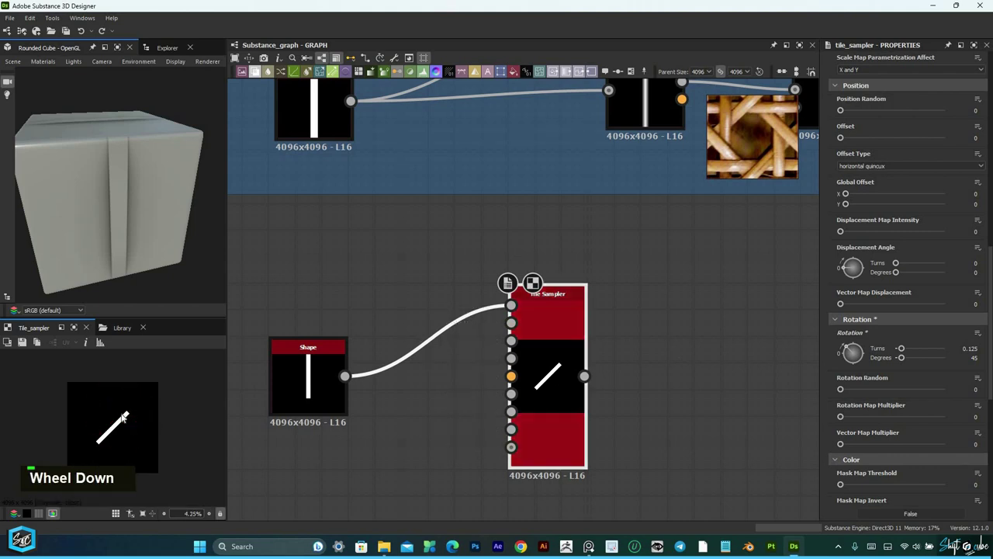
{"action": "key", "text": "h"}
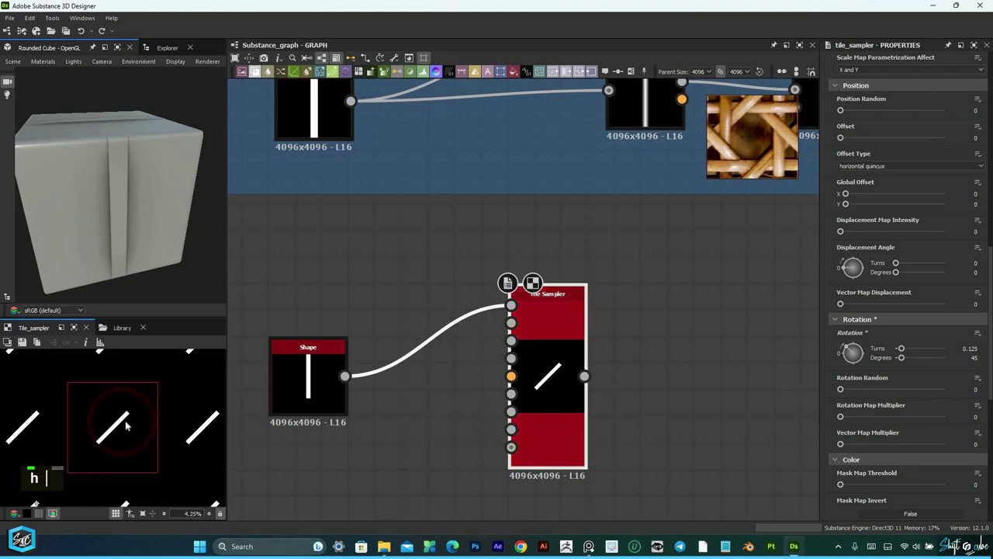
Step: Set the Tile Sampler scale to 2.13 for diagonal stripes
{"action": "scroll", "scroll_direction": "down", "scroll_amount": 3}
{"action": "scroll", "scroll_direction": "up", "scroll_amount": 3}
{"action": "key", "text": "h"}
{"action": "scroll", "scroll_direction": "up", "scroll_amount": 3}
{"action": "key", "text": "h"}
{"action": "scroll", "scroll_direction": "down", "scroll_amount": 3}
{"action": "scroll", "scroll_direction": "up", "scroll_amount": 3}
{"action": "key", "text": "h"}
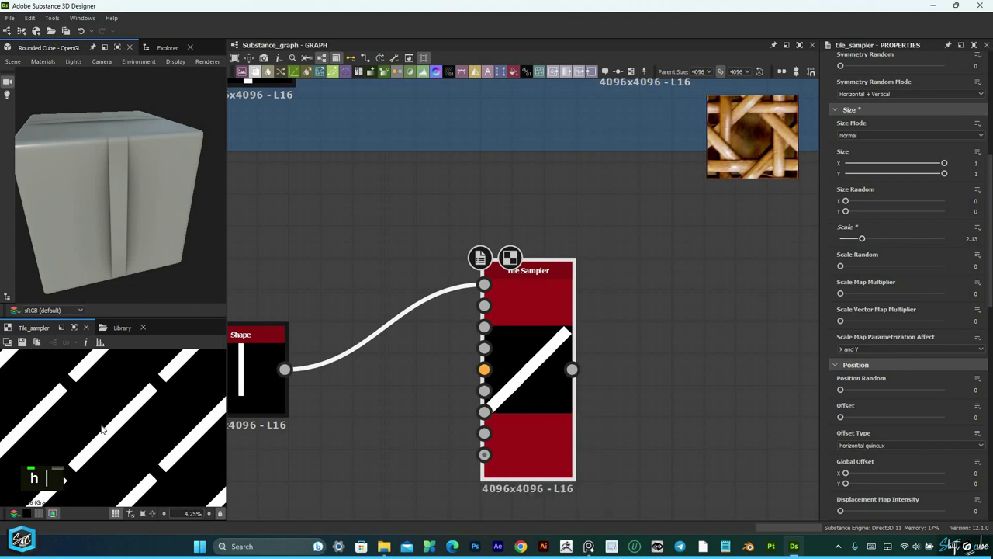
{"action": "scroll", "scroll_direction": "down", "scroll_amount": 3}
{"action": "type", "text": "h"}
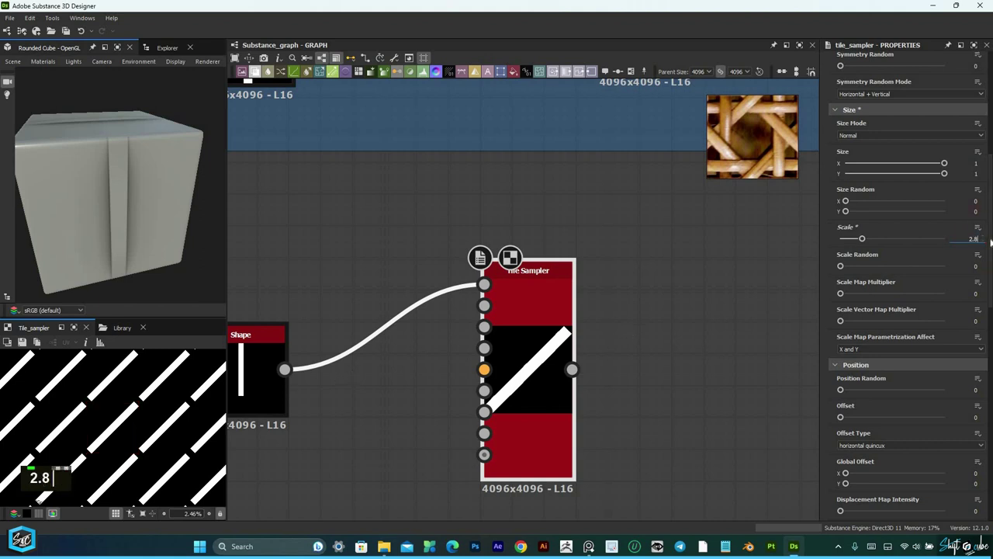
{"action": "key", "text": "Return"}
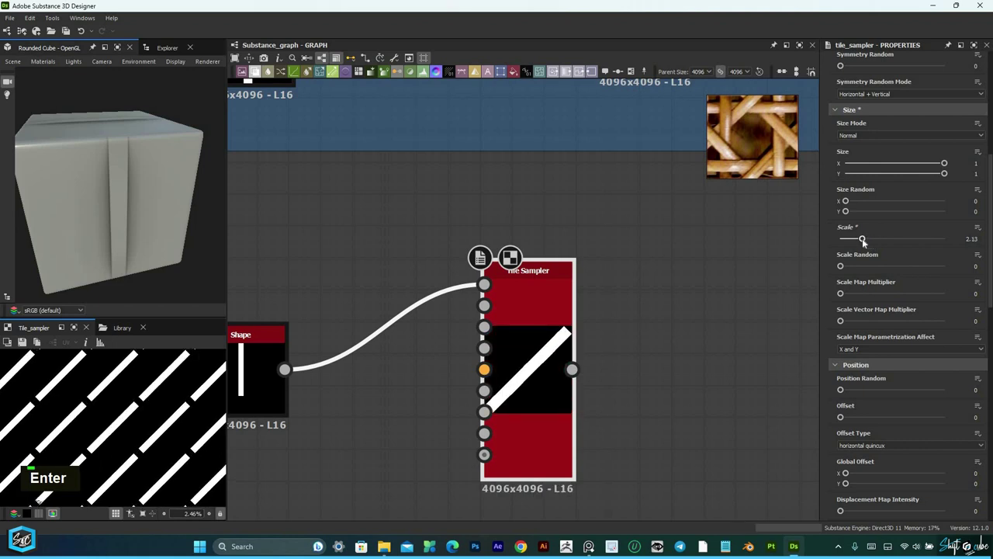
{"action": "scroll", "scroll_direction": "down", "scroll_amount": 3}
Step: Add a Blend node after the Tile Sampler
{"action": "middle_click", "coordinate": [480, 373]}
{"action": "scroll", "scroll_direction": "up", "scroll_amount": 3}
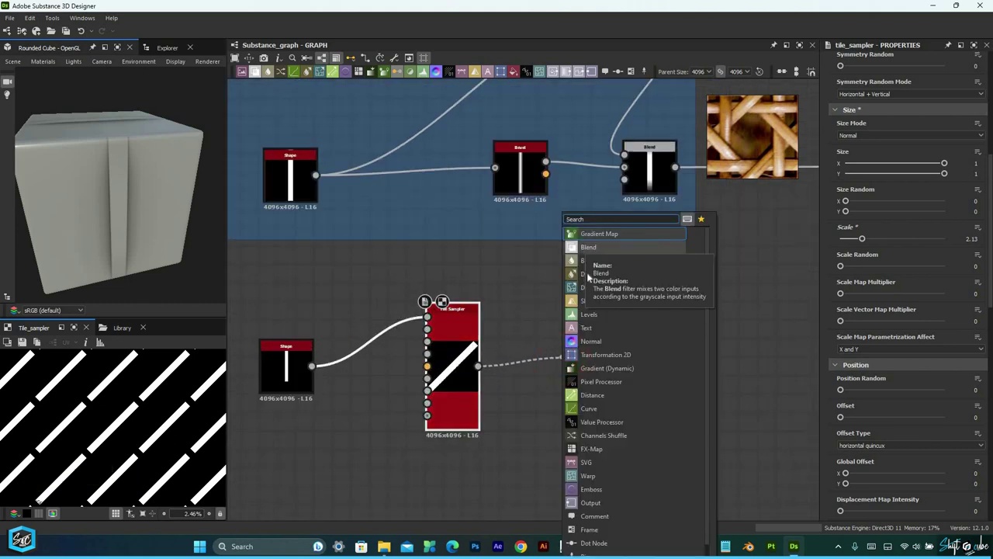
{"action": "type", "text": "b"}
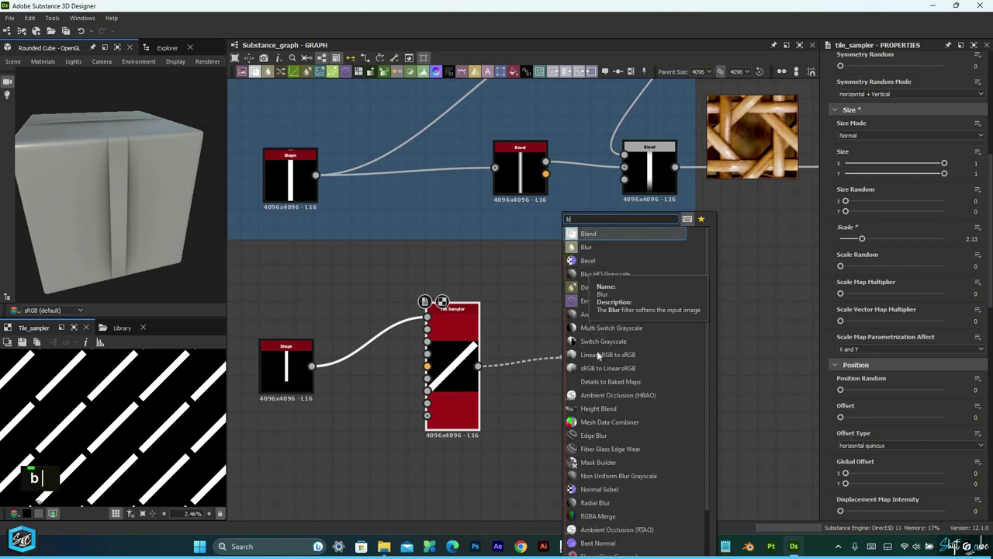
{"action": "scroll", "scroll_direction": "down", "scroll_amount": 3}
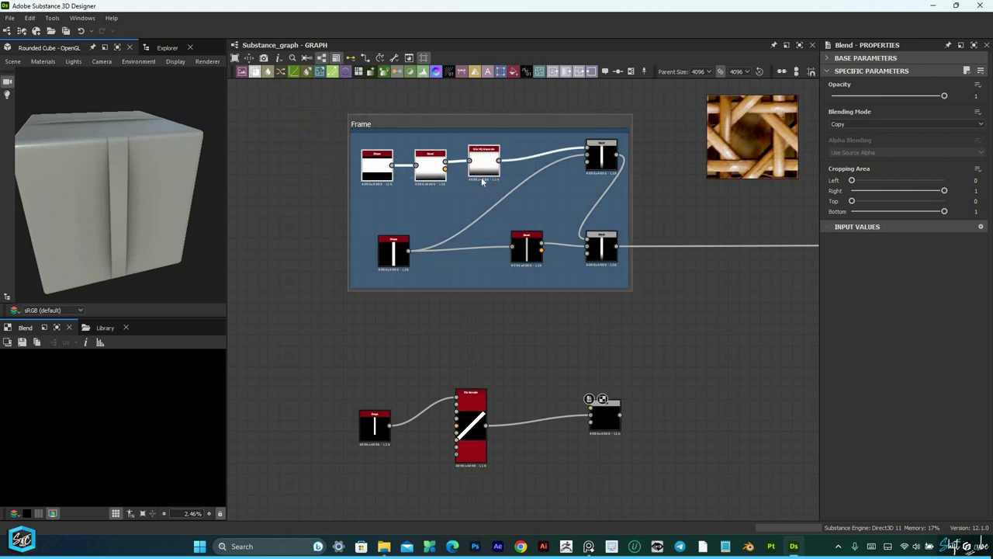
Step: Duplicate the shape–bevel–blur chain into a frame and multiply it with the diagonal stripes
{"action": "key", "text": "ctrl+d"}
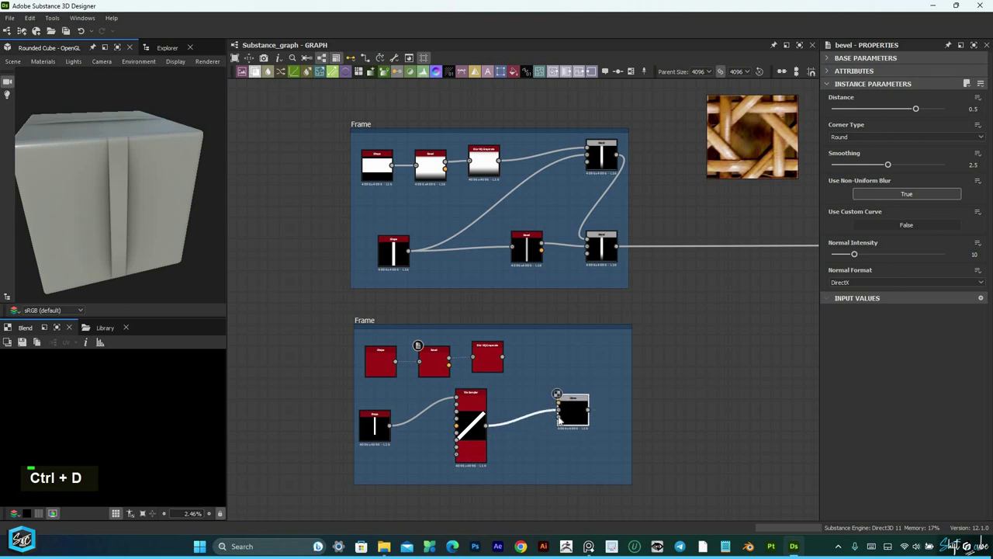
{"action": "scroll", "scroll_direction": "up", "scroll_amount": 3}
{"action": "scroll", "scroll_direction": "down", "scroll_amount": 3}
{"action": "double_click", "coordinate": [580, 411]}
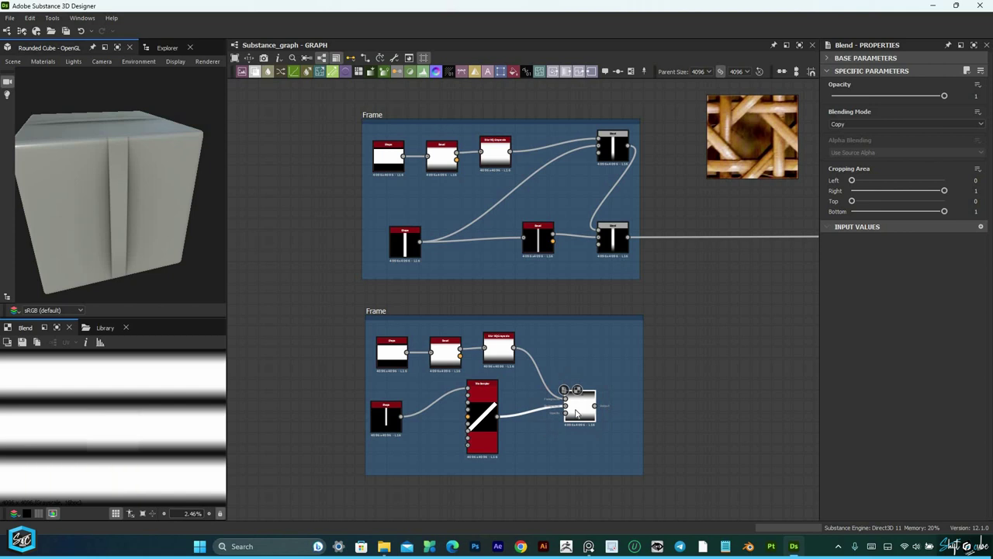
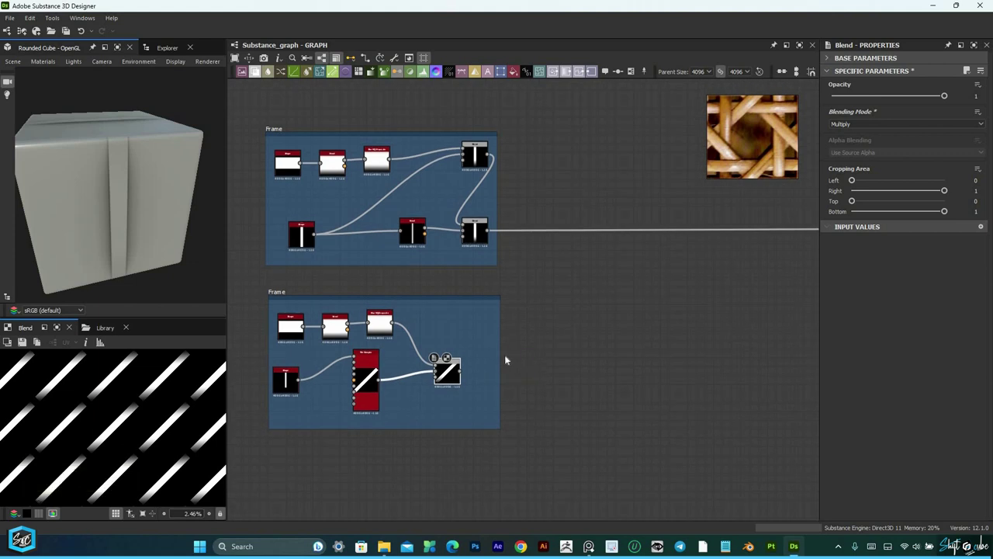
{"action": "scroll", "scroll_direction": "down", "scroll_amount": 3}
Step: Add a Transformation 2D after the stripes with a Y offset of -0.5
{"action": "middle_click", "coordinate": [481, 343]}
{"action": "scroll", "scroll_direction": "down", "scroll_amount": 3}
{"action": "middle_click", "coordinate": [468, 342]}
{"action": "scroll", "scroll_direction": "up", "scroll_amount": 3}
{"action": "scroll", "scroll_direction": "up", "scroll_amount": 3}
{"action": "middle_click", "coordinate": [451, 370]}
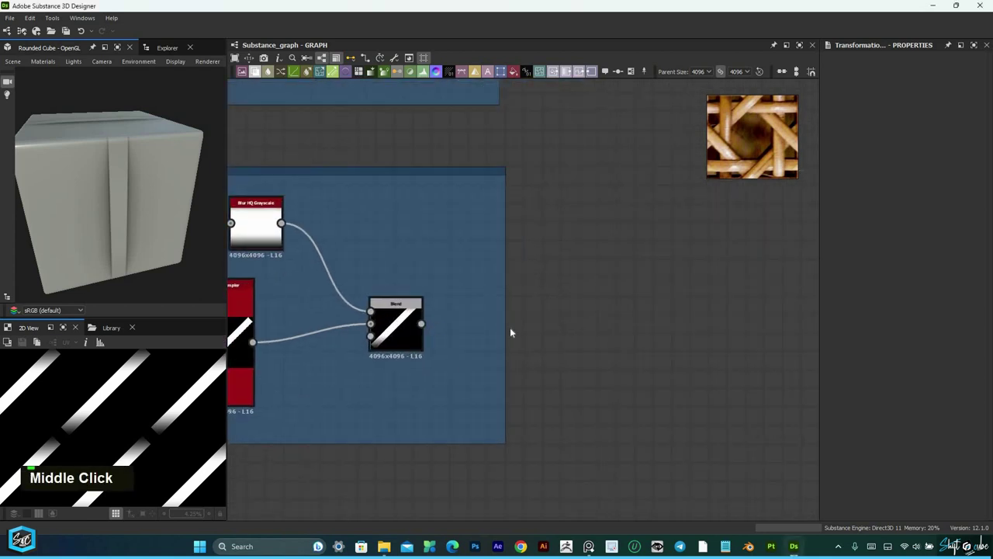
{"action": "type", "text": "tr"}
{"action": "scroll", "scroll_direction": "up", "scroll_amount": 3}
{"action": "type", "text": "tr"}
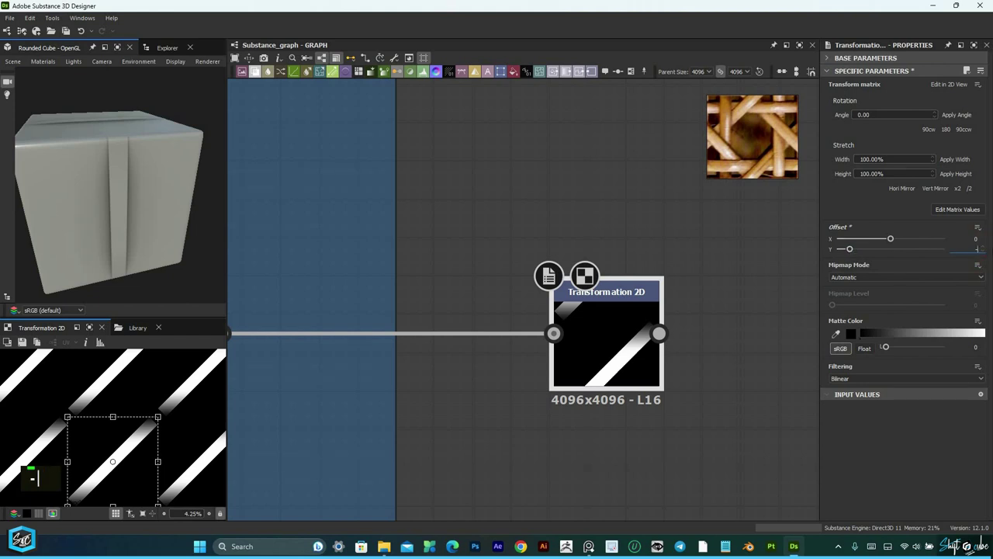
{"action": "key", "text": "Return"}
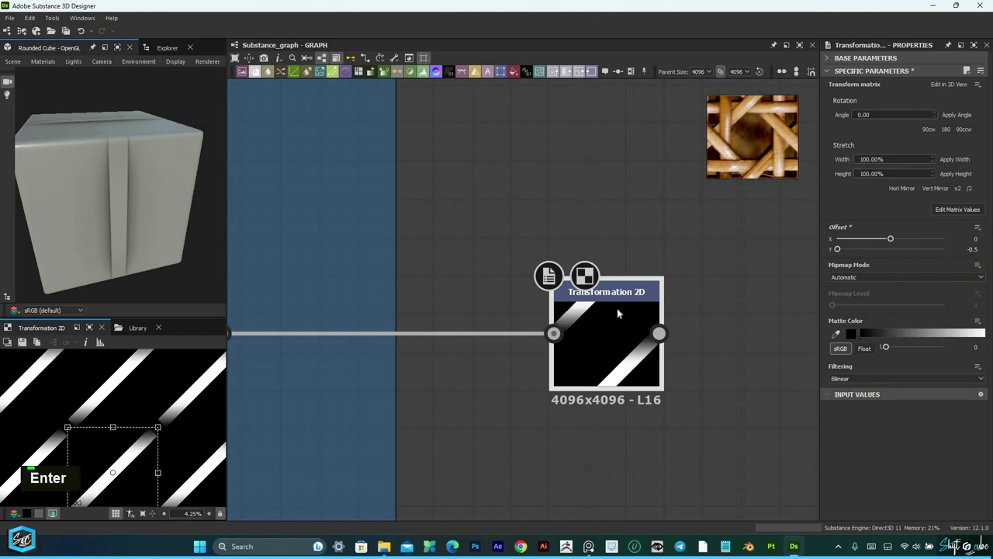
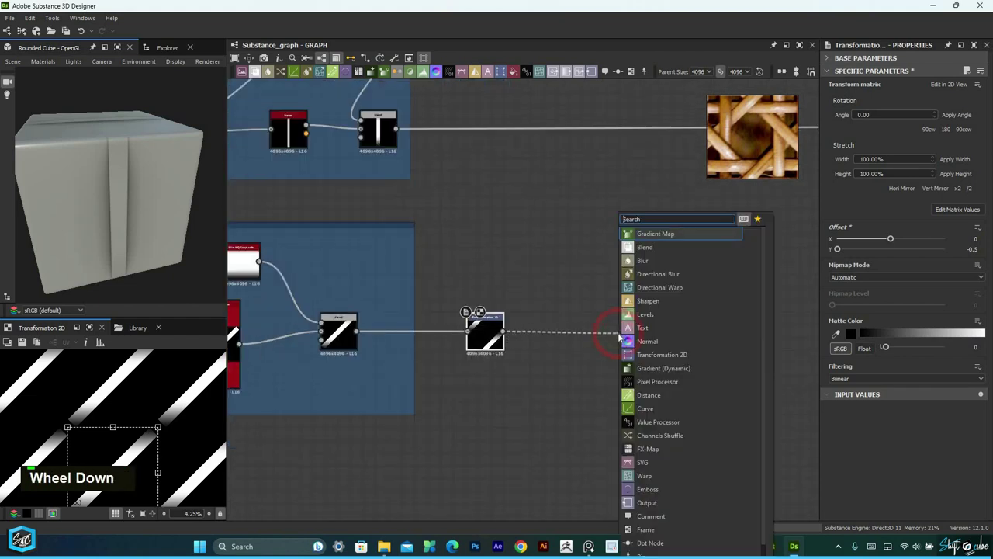
Step: Feed the transform and a duplicated copy into a new Blend node
{"action": "type", "text": "b"}
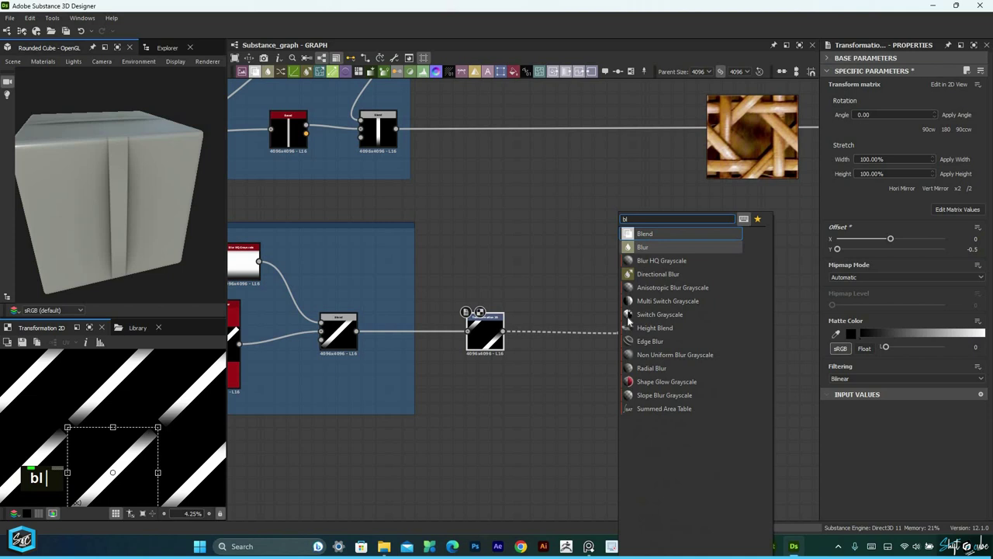
{"action": "type", "text": "l"}
{"action": "scroll", "scroll_direction": "up", "scroll_amount": 3}
{"action": "type", "text": "bl"}
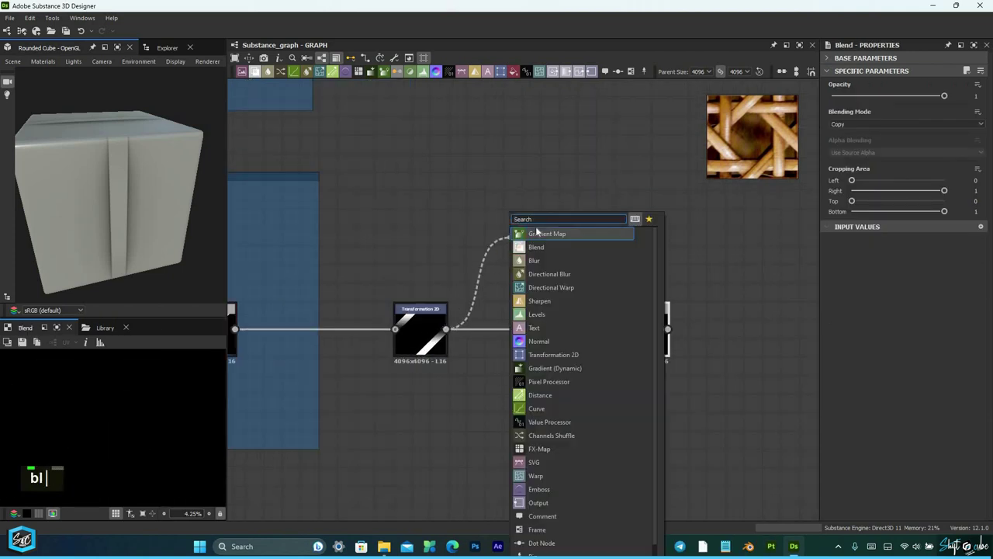
{"action": "type", "text": "tr"}
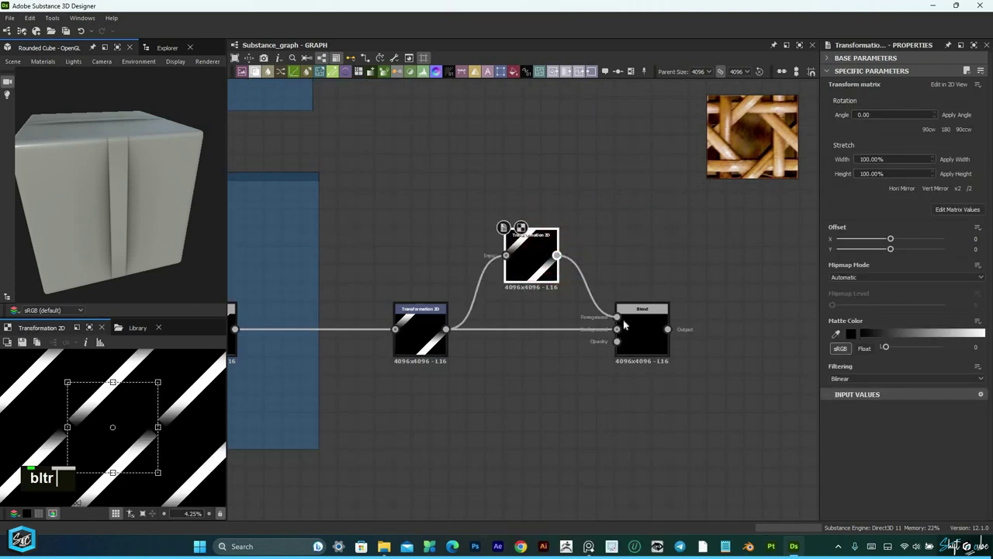
{"action": "double_click", "coordinate": [872, 267]}
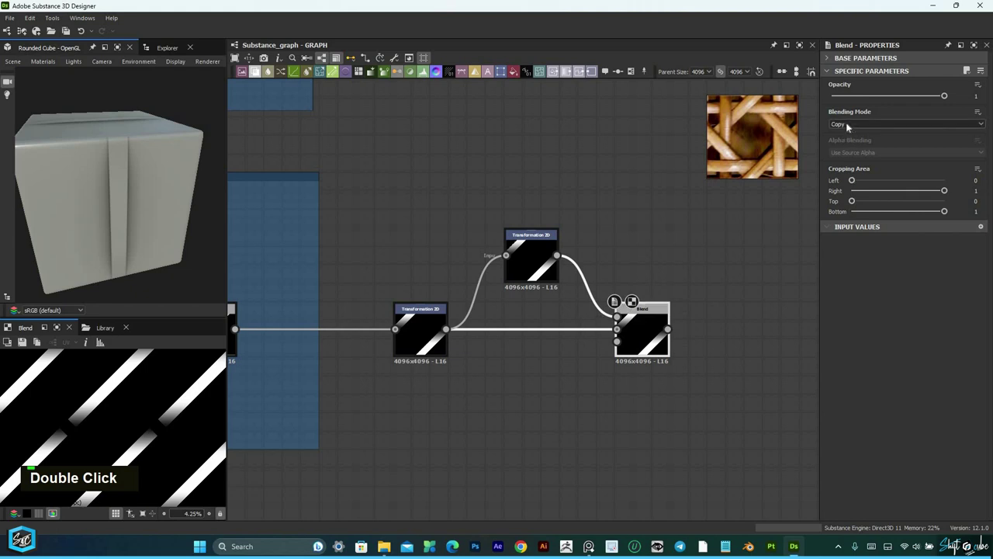
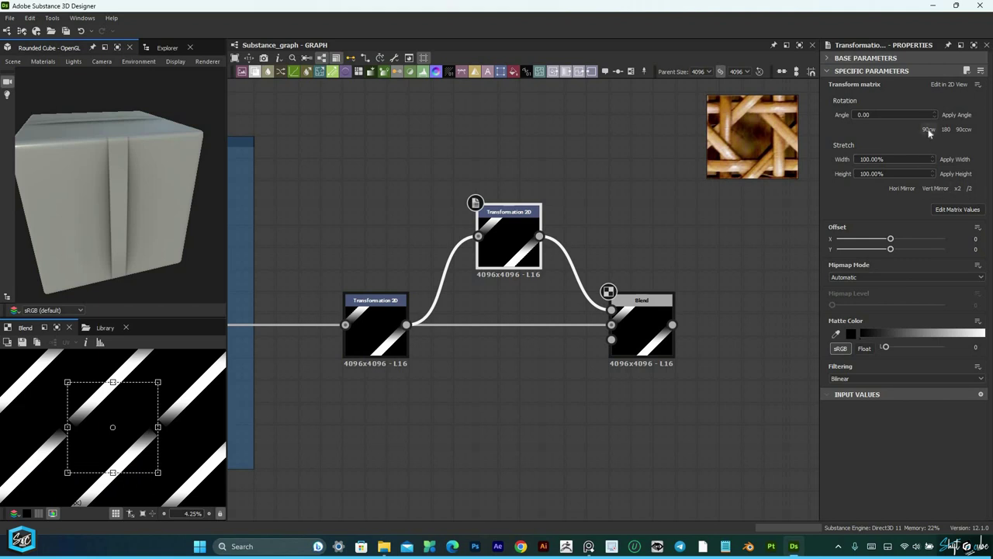
Step: Insert a new Blend node into the chain just before the output nodes
{"action": "scroll", "scroll_direction": "up", "scroll_amount": 3}
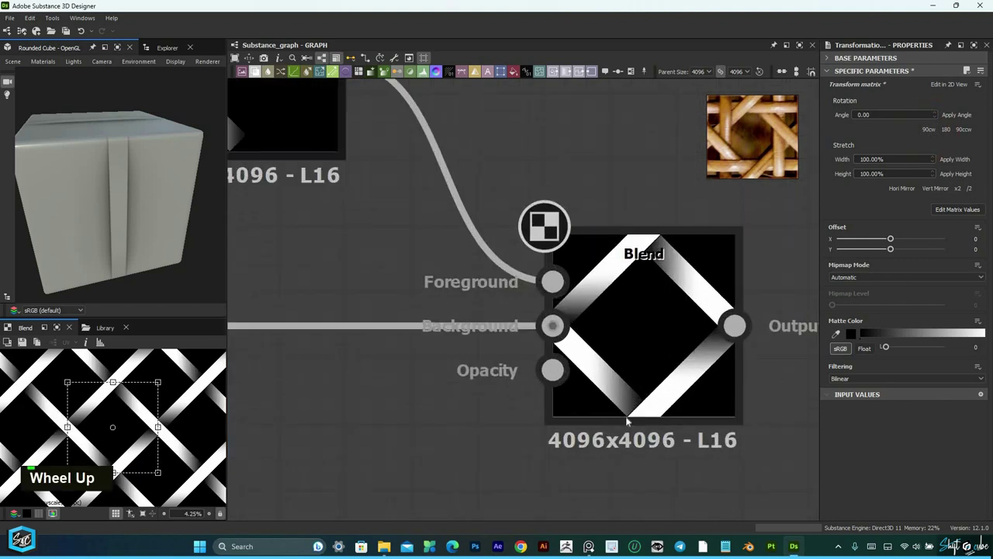
{"action": "scroll", "scroll_direction": "down", "scroll_amount": 3}
{"action": "scroll", "scroll_direction": "up", "scroll_amount": 3}
{"action": "scroll", "scroll_direction": "down", "scroll_amount": 3}
{"action": "middle_click", "coordinate": [507, 417]}
{"action": "scroll", "scroll_direction": "up", "scroll_amount": 3}
{"action": "middle_click", "coordinate": [581, 382]}
{"action": "scroll", "scroll_direction": "down", "scroll_amount": 3}
{"action": "middle_click", "coordinate": [447, 387]}
{"action": "scroll", "scroll_direction": "up", "scroll_amount": 3}
{"action": "scroll", "scroll_direction": "down", "scroll_amount": 3}
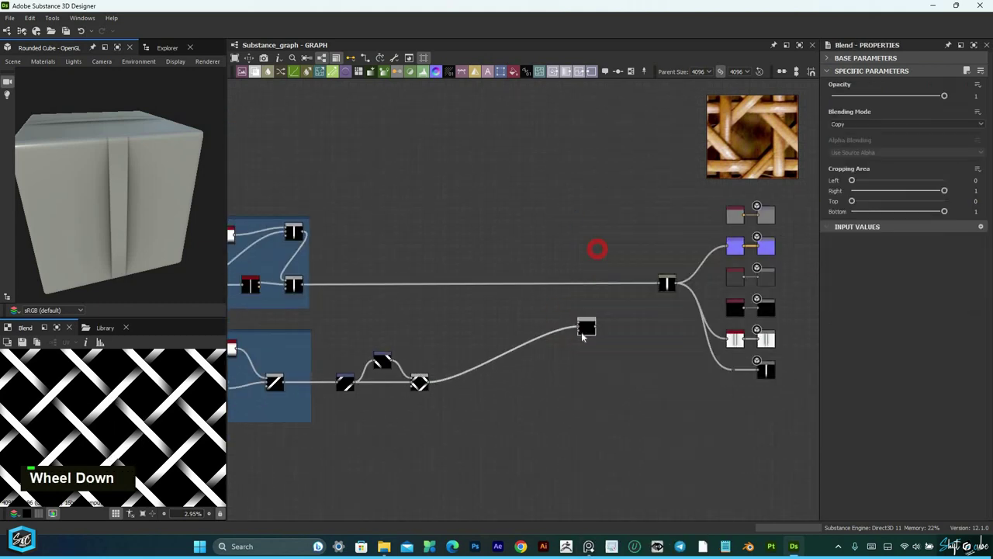
{"action": "scroll", "scroll_direction": "up", "scroll_amount": 3}
{"action": "scroll", "scroll_direction": "down", "scroll_amount": 3}
{"action": "middle_click", "coordinate": [495, 377]}
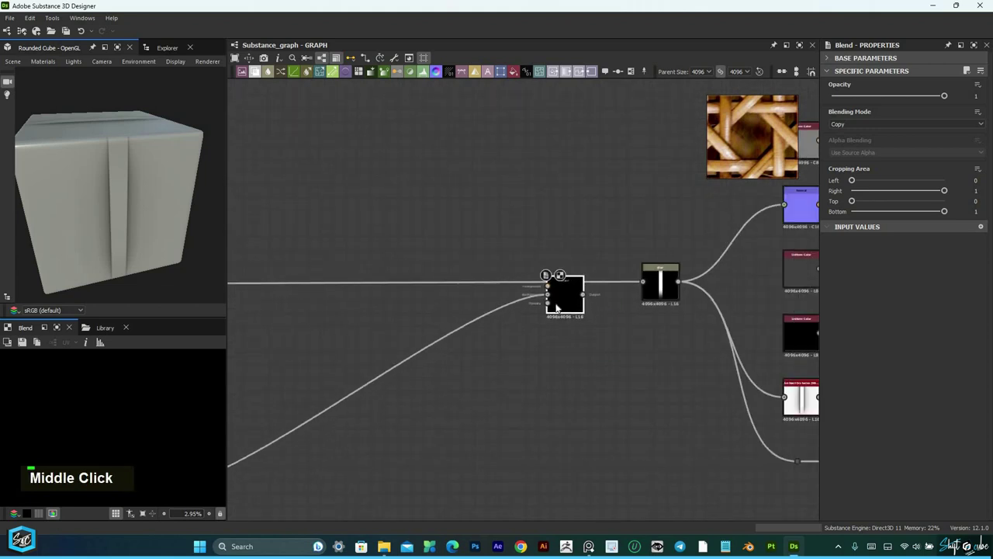
{"action": "scroll", "scroll_direction": "down", "scroll_amount": 3}
{"action": "middle_click", "coordinate": [495, 325]}
{"action": "scroll", "scroll_direction": "down", "scroll_amount": 3}
{"action": "middle_click", "coordinate": [567, 333]}
{"action": "key", "text": "Delete"}
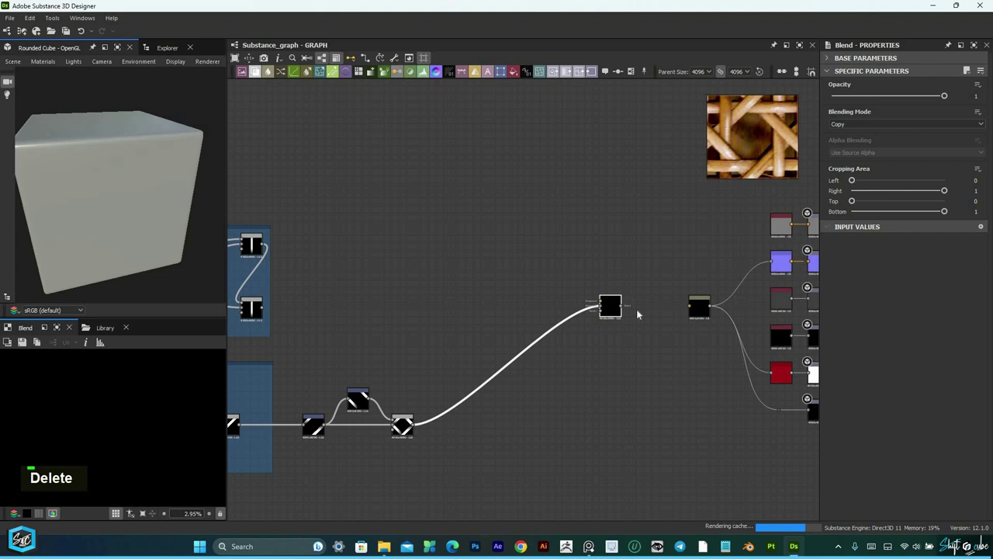
Step: Set the new Blend's Blending Mode to Max (Lighten) so the crossing stripes weave
{"action": "double_click", "coordinate": [649, 310]}
{"action": "scroll", "scroll_direction": "up", "scroll_amount": 3}
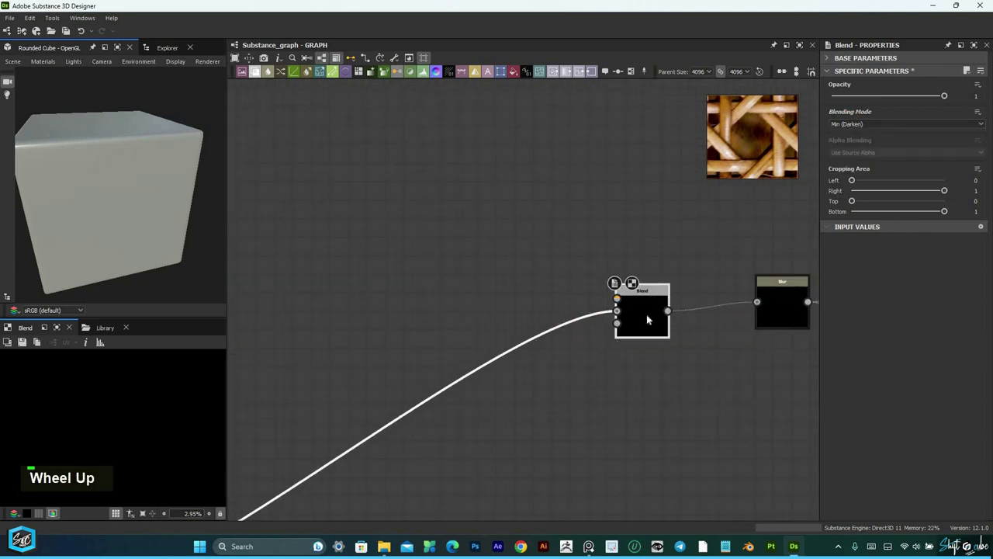
{"action": "double_click", "coordinate": [651, 314]}
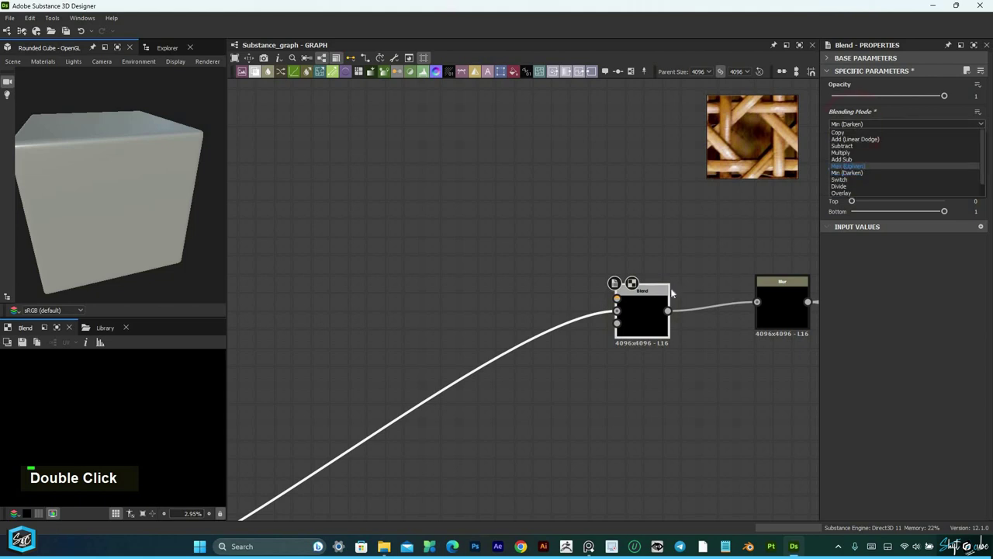
{"action": "double_click", "coordinate": [646, 315]}
{"action": "scroll", "scroll_direction": "down", "scroll_amount": 3}
Step: Frame the Blend and Blur nodes and title the frame 'Final Output'
{"action": "middle_click", "coordinate": [643, 318]}
{"action": "scroll", "scroll_direction": "up", "scroll_amount": 3}
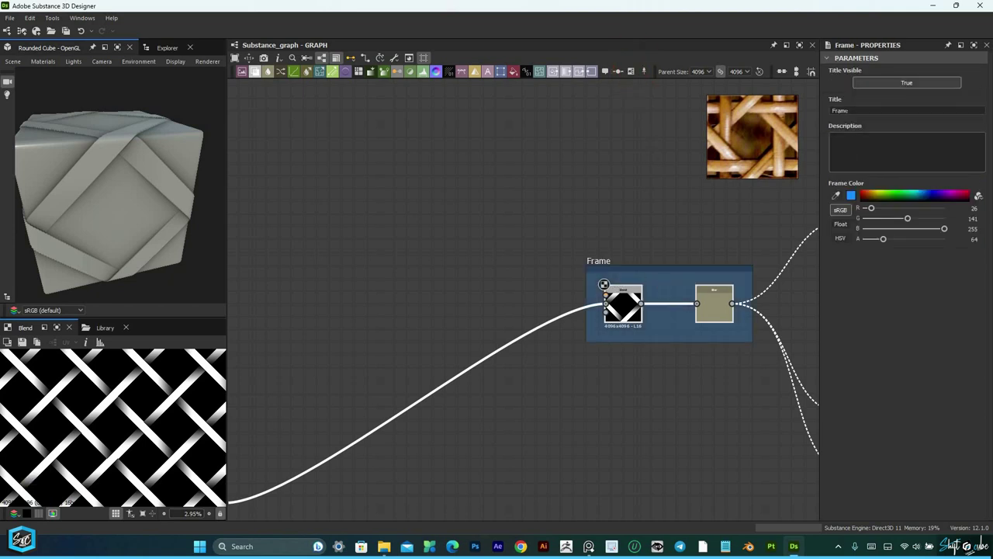
{"action": "key", "text": "f"}
{"action": "type", "text": "final o"}
{"action": "key", "text": "Return"}
{"action": "scroll", "scroll_direction": "down", "scroll_amount": 3}
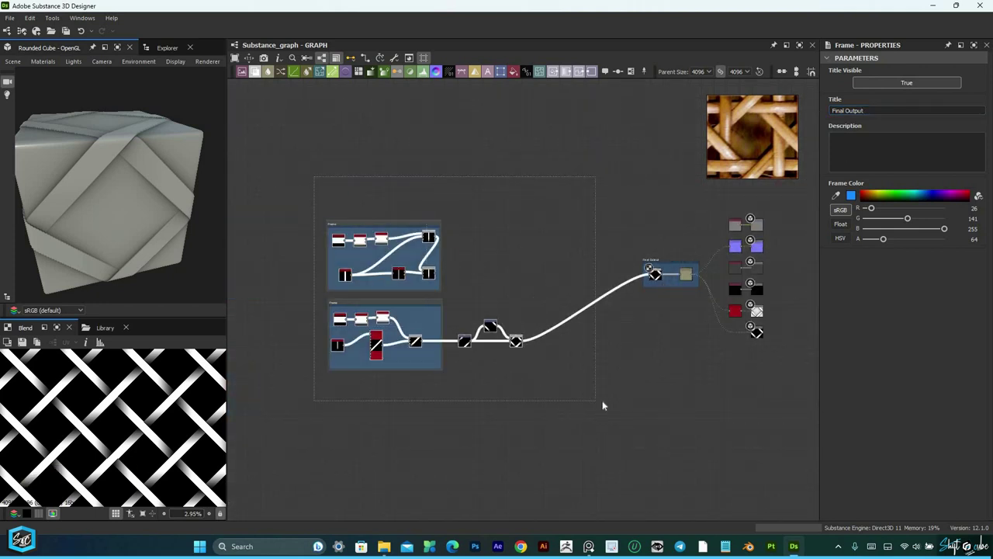
Step: Add a Transformation 2D node branching off the second vertical-stripe Blend
{"action": "middle_click", "coordinate": [583, 404]}
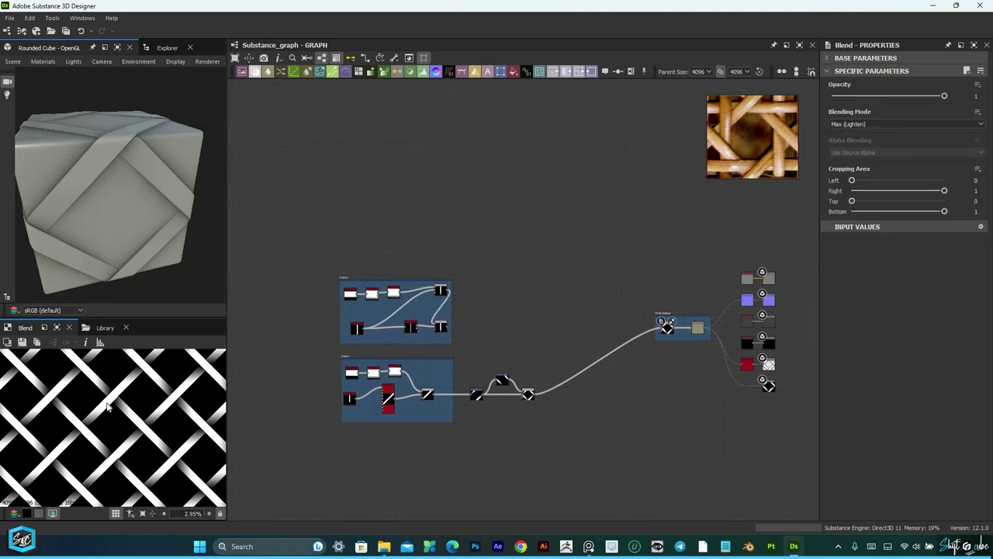
{"action": "scroll", "scroll_direction": "up", "scroll_amount": 3}
{"action": "middle_click", "coordinate": [470, 306]}
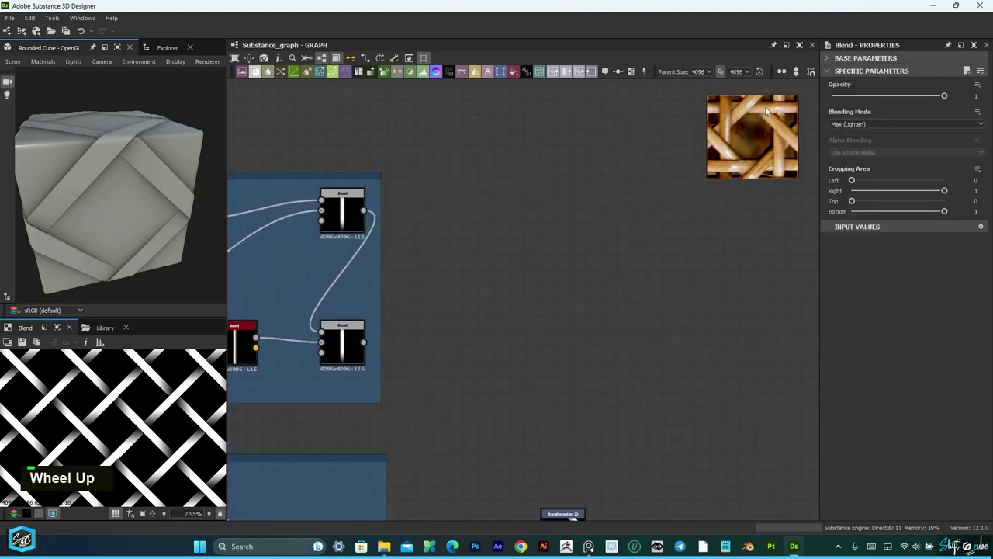
{"action": "middle_click", "coordinate": [370, 303]}
{"action": "scroll", "scroll_direction": "up", "scroll_amount": 3}
{"action": "scroll", "scroll_direction": "down", "scroll_amount": 3}
{"action": "type", "text": "t"}
{"action": "scroll", "scroll_direction": "up", "scroll_amount": 3}
{"action": "middle_click", "coordinate": [547, 313]}
{"action": "scroll", "scroll_direction": "up", "scroll_amount": 3}
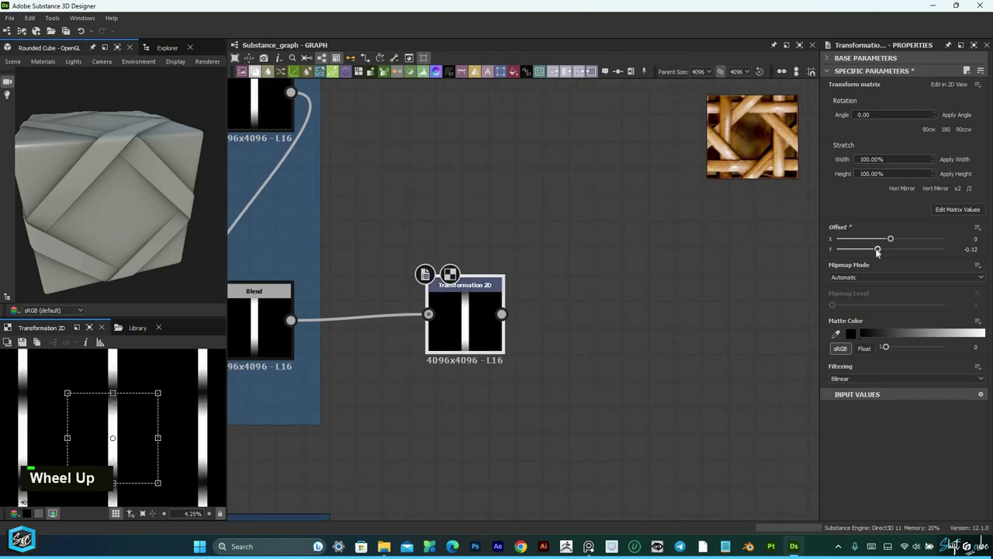
Step: Set its Offset X to -0.3 with zero vertical offset, then duplicate it twice
{"action": "key", "text": "ctrl+z"}
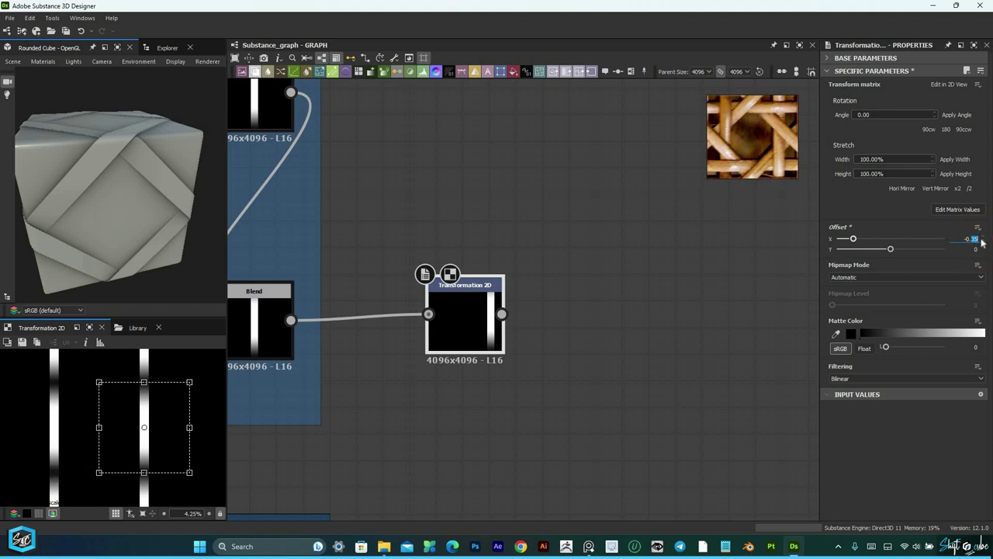
{"action": "key", "text": "3"}
{"action": "scroll", "scroll_direction": "down", "scroll_amount": 3}
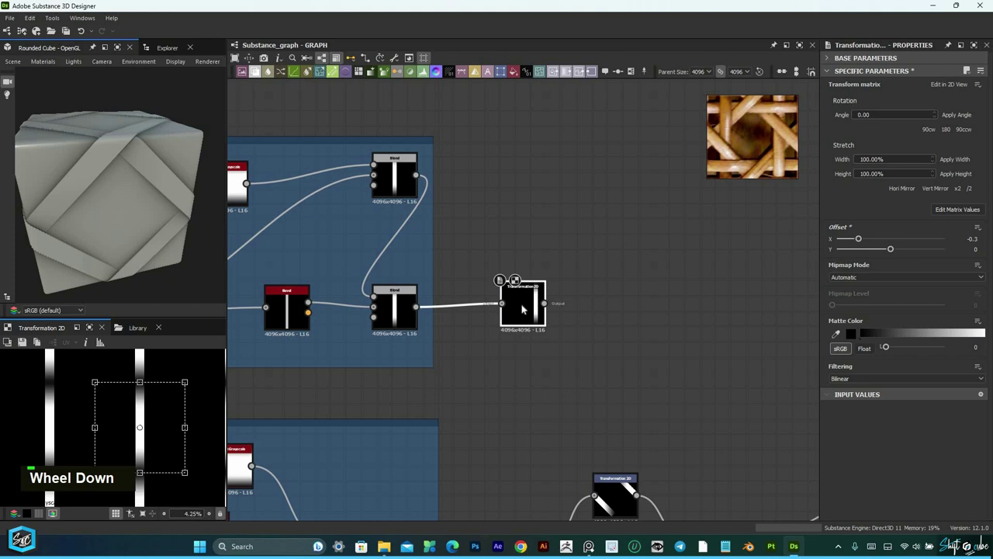
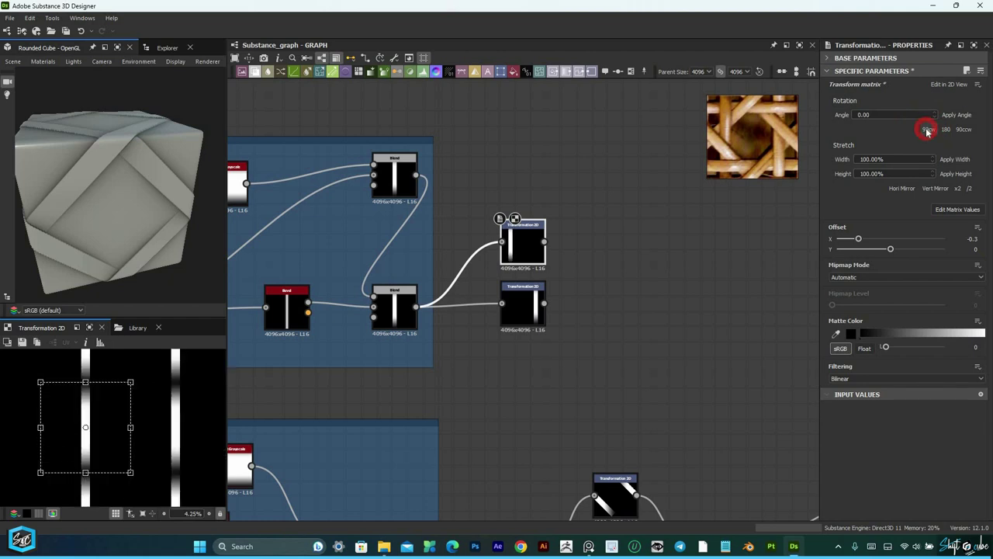
{"action": "scroll", "scroll_direction": "up", "scroll_amount": 3}
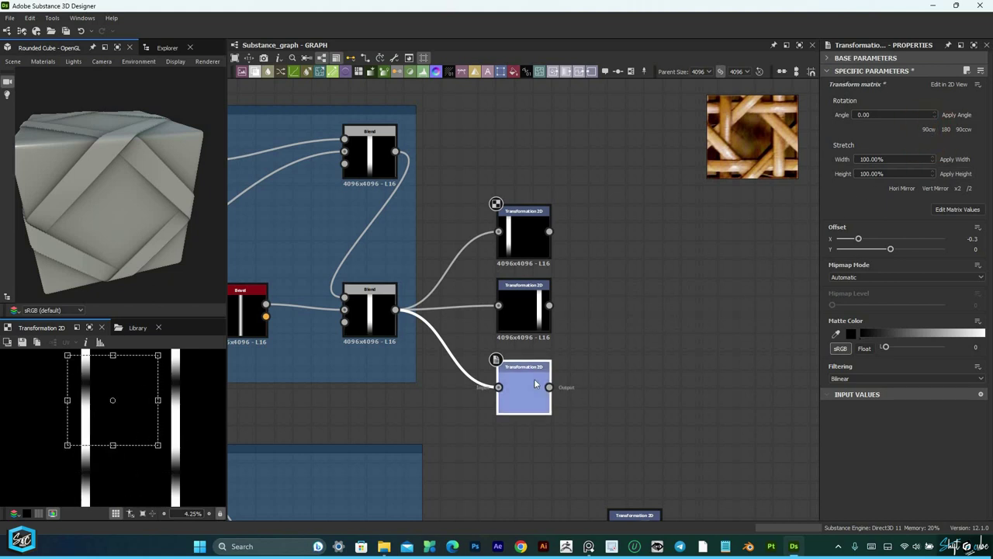
Step: Rotate two Transformation 2D stripe copies 90° clockwise into horizontal stripes
{"action": "double_click", "coordinate": [558, 391]}
{"action": "key", "text": "ctrl+d"}
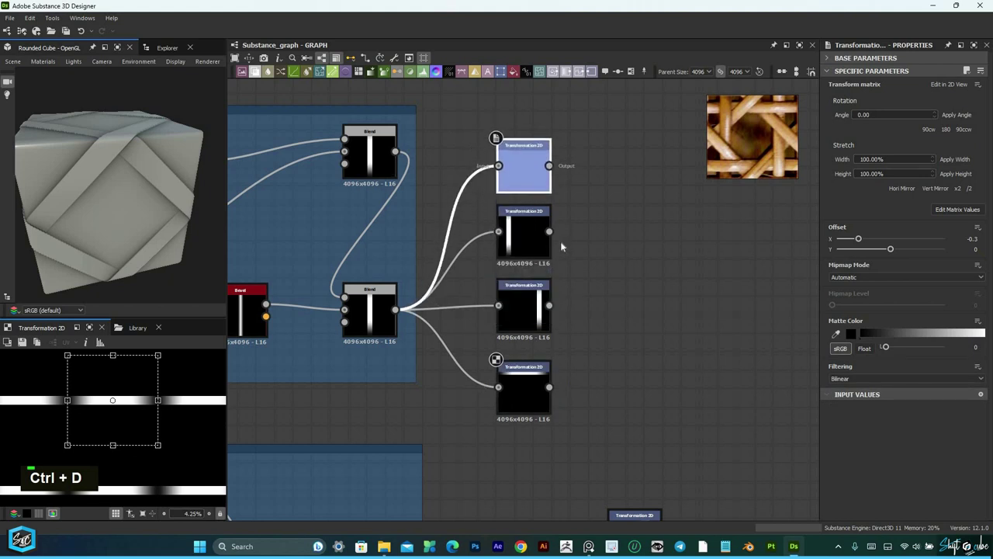
{"action": "middle_click", "coordinate": [511, 272]}
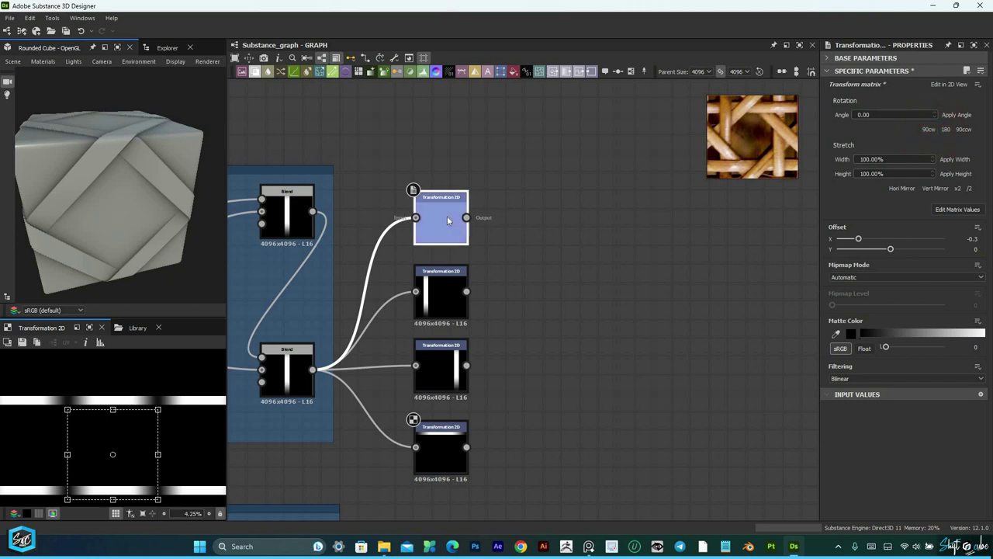
{"action": "double_click", "coordinate": [665, 205]}
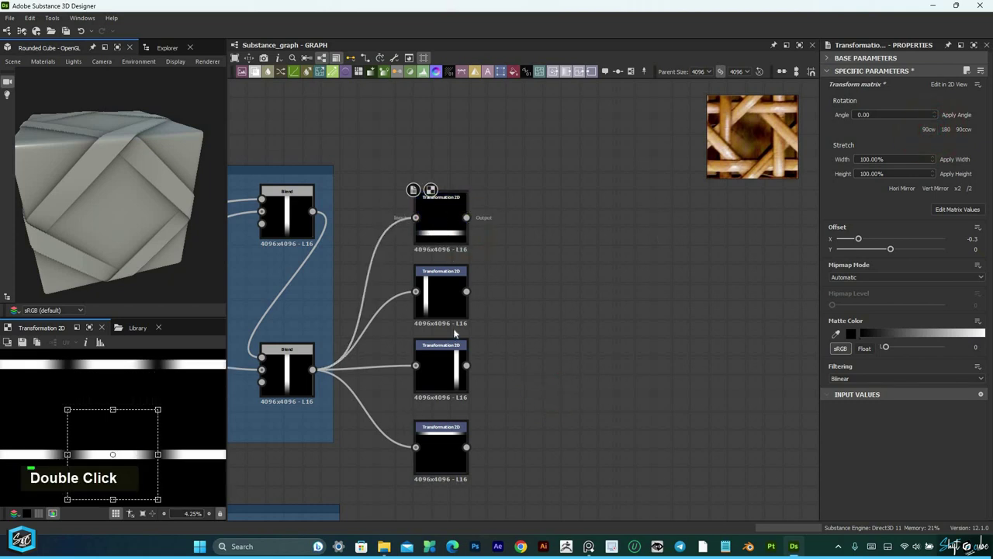
{"action": "middle_click", "coordinate": [545, 318]}
{"action": "scroll", "scroll_direction": "down", "scroll_amount": 3}
{"action": "middle_click", "coordinate": [491, 311]}
{"action": "scroll", "scroll_direction": "up", "scroll_amount": 3}
Step: Add Max (Lighten) Blends pairing horizontal with vertical stripes into corner shapes
{"action": "middle_click", "coordinate": [495, 324]}
{"action": "scroll", "scroll_direction": "up", "scroll_amount": 3}
{"action": "type", "text": "b"}
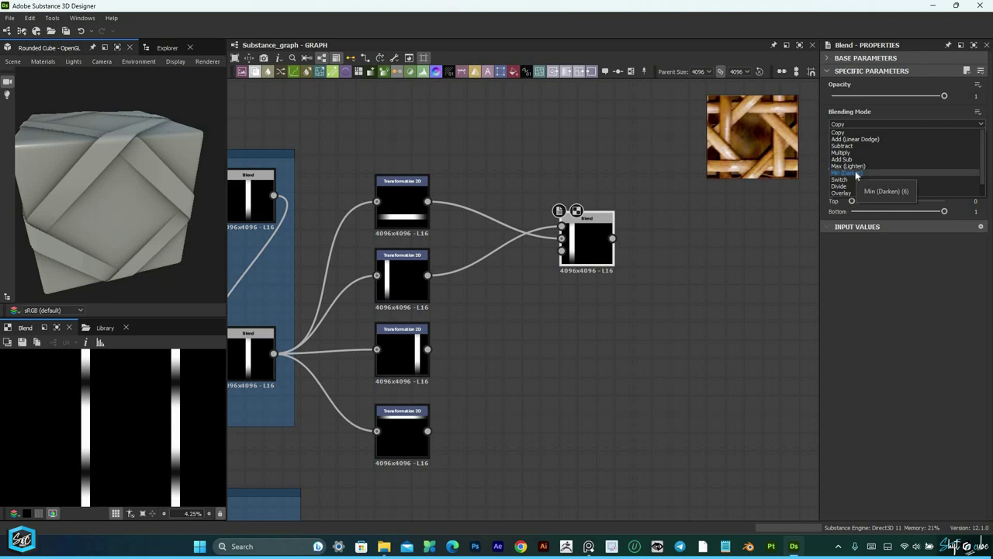
{"action": "scroll", "scroll_direction": "down", "scroll_amount": 3}
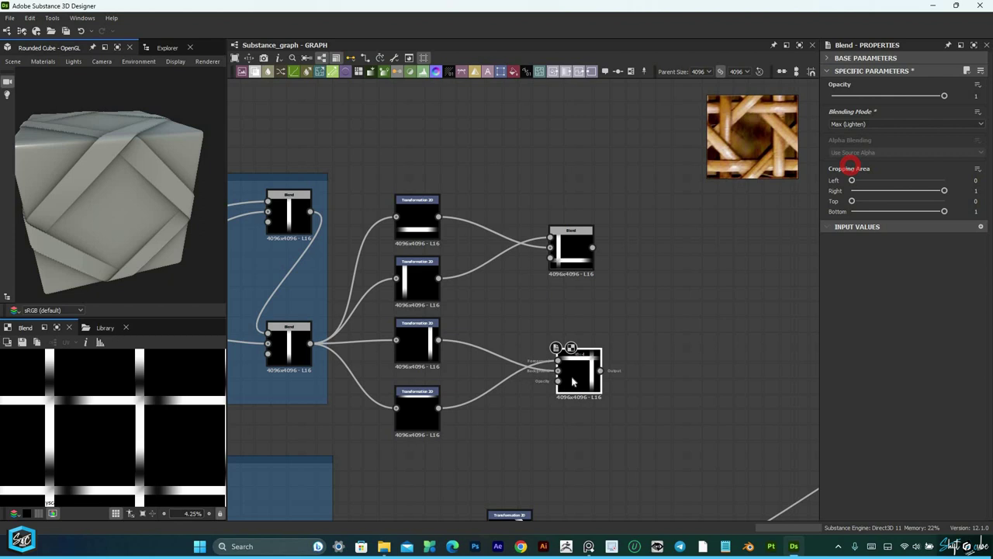
{"action": "scroll", "scroll_direction": "up", "scroll_amount": 3}
{"action": "scroll", "scroll_direction": "down", "scroll_amount": 3}
Step: Add a Max (Lighten) Blend joining both corner Blends and feed it into the Final Output Blend
{"action": "middle_click", "coordinate": [508, 341]}
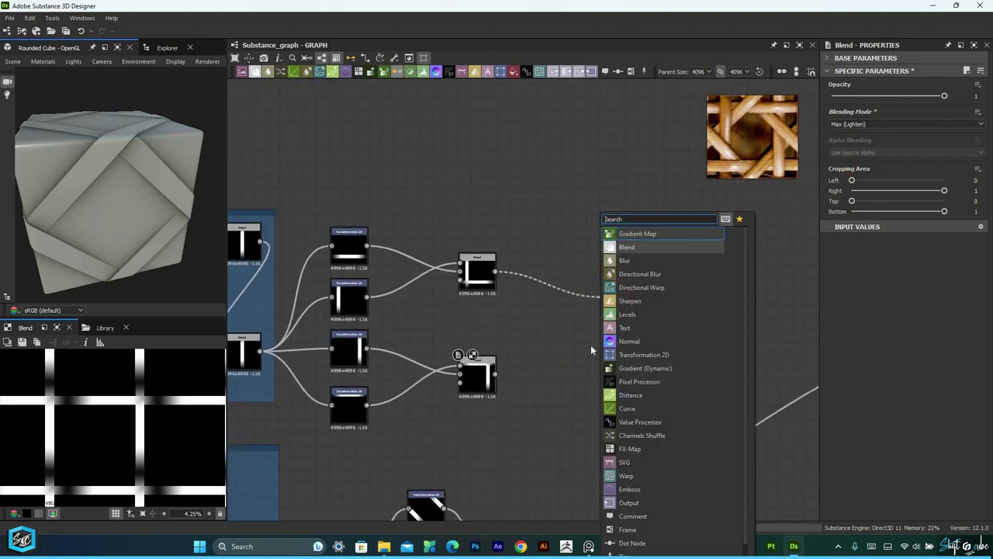
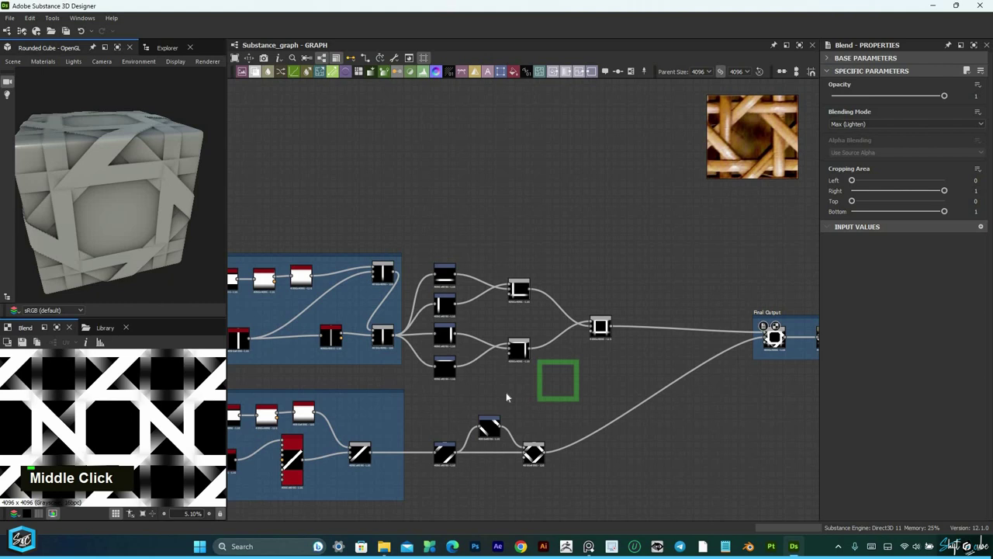
{"action": "scroll", "scroll_direction": "up", "scroll_amount": 3}
{"action": "middle_click", "coordinate": [570, 346]}
{"action": "scroll", "scroll_direction": "down", "scroll_amount": 3}
{"action": "middle_click", "coordinate": [531, 369]}
{"action": "scroll", "scroll_direction": "up", "scroll_amount": 3}
{"action": "middle_click", "coordinate": [530, 399]}
Step: Save the package and return to the corner blends
{"action": "key", "text": "ctrl+s"}
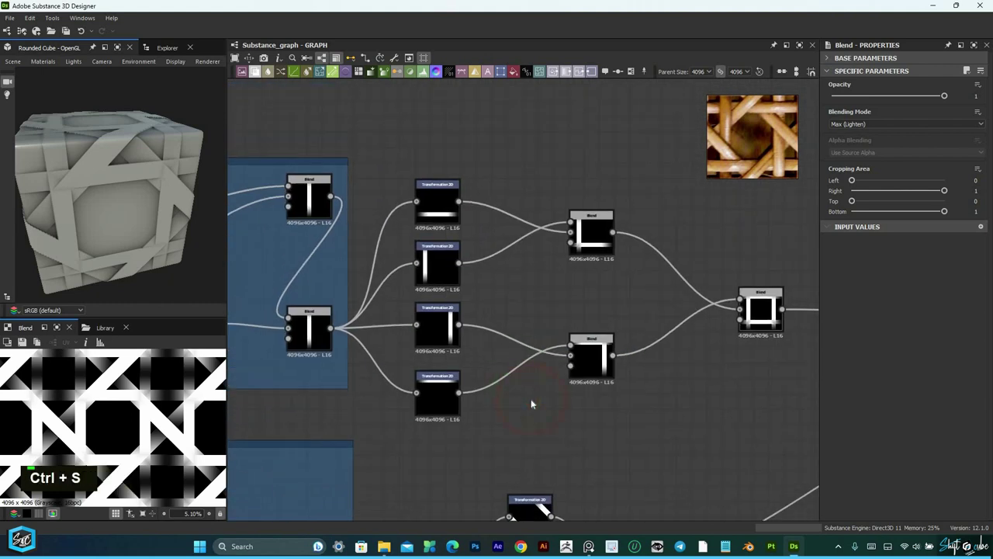
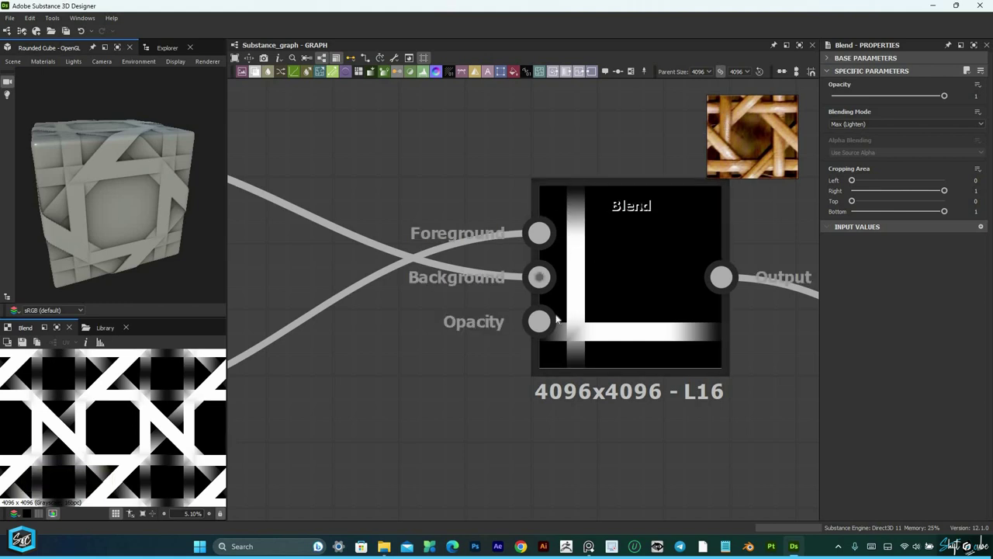
{"action": "scroll", "scroll_direction": "down", "scroll_amount": 3}
{"action": "middle_click", "coordinate": [487, 303]}
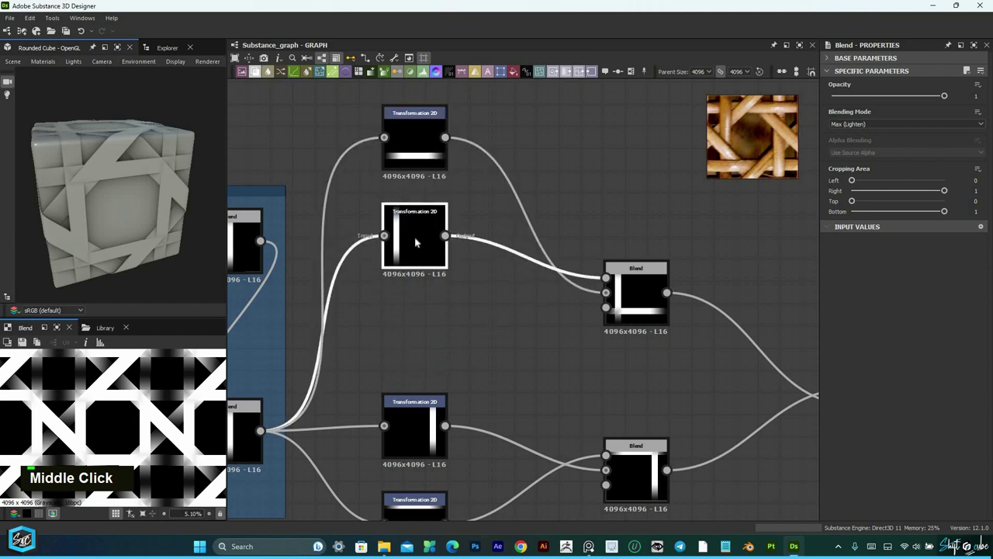
Step: Duplicate the vertical stripe copy and route both copies through a new Blend into the corner Blend
{"action": "key", "text": "ctrl+d"}
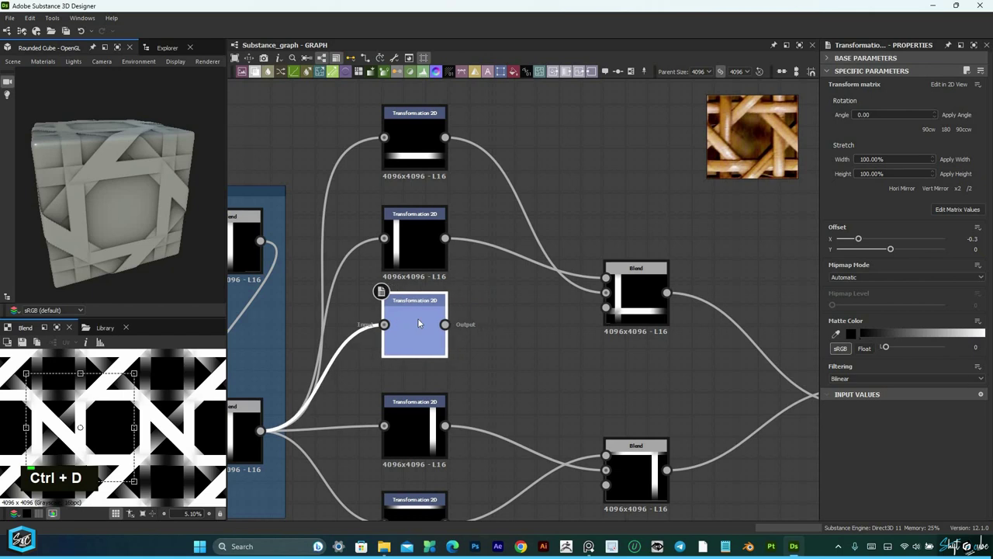
{"action": "double_click", "coordinate": [457, 311]}
{"action": "scroll", "scroll_direction": "up", "scroll_amount": 3}
{"action": "scroll", "scroll_direction": "down", "scroll_amount": 3}
{"action": "middle_click", "coordinate": [561, 263]}
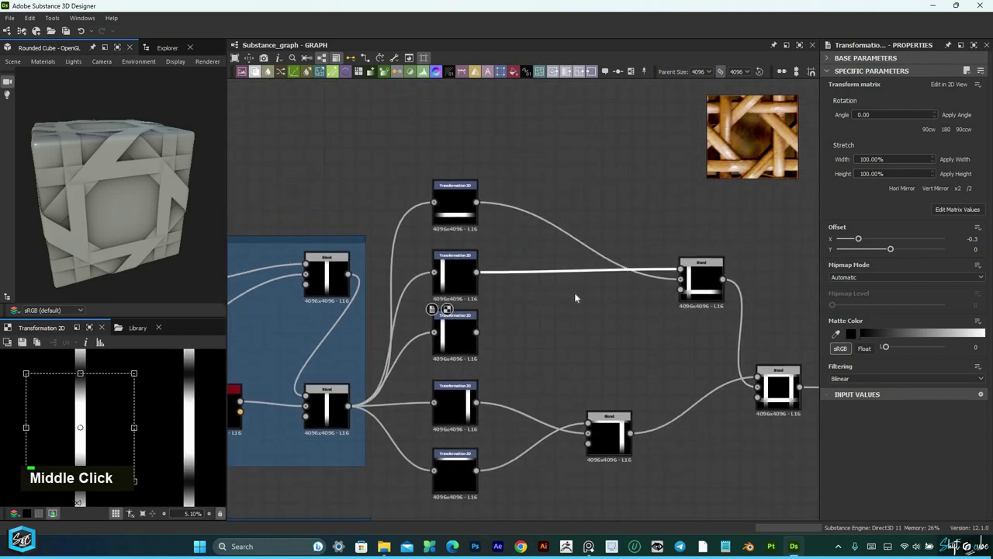
{"action": "key", "text": "space"}
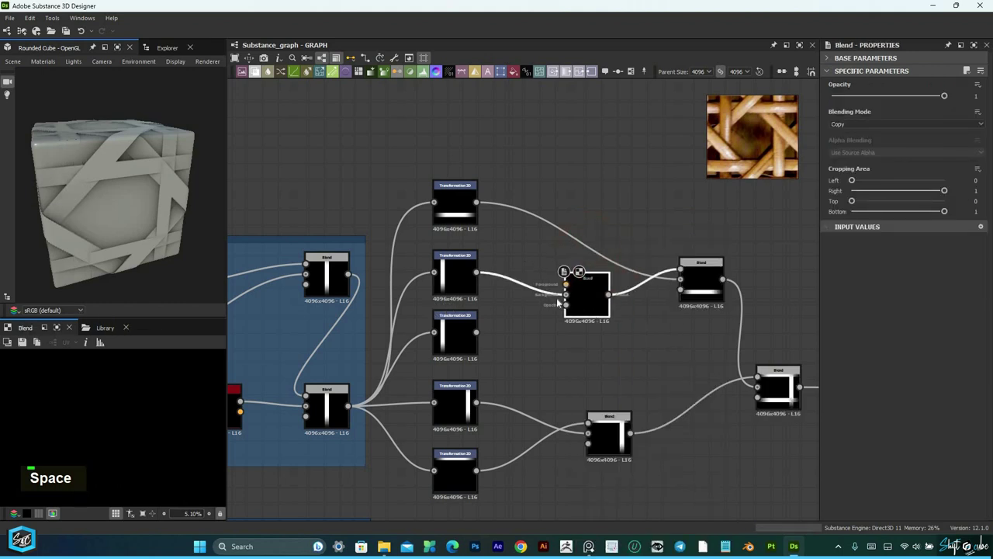
{"action": "scroll", "scroll_direction": "up", "scroll_amount": 3}
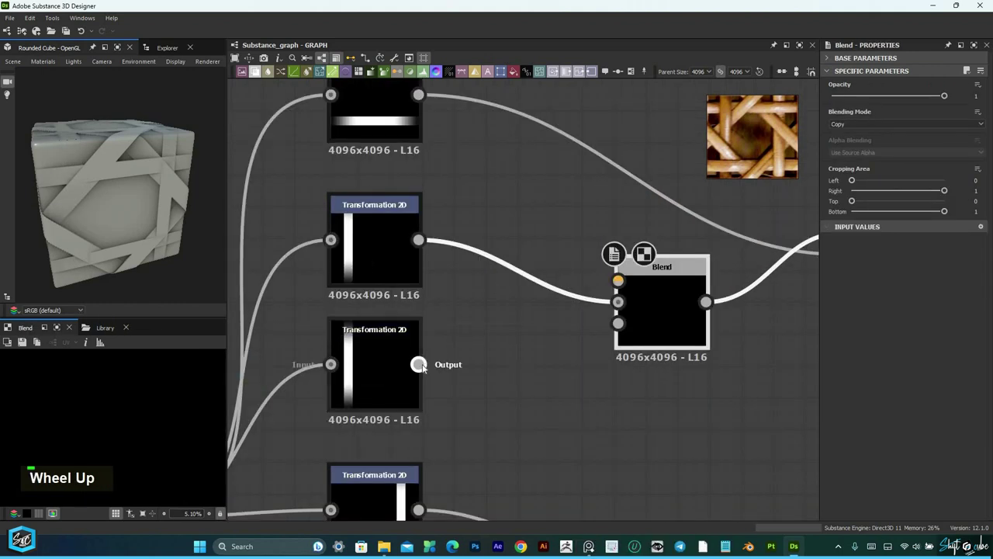
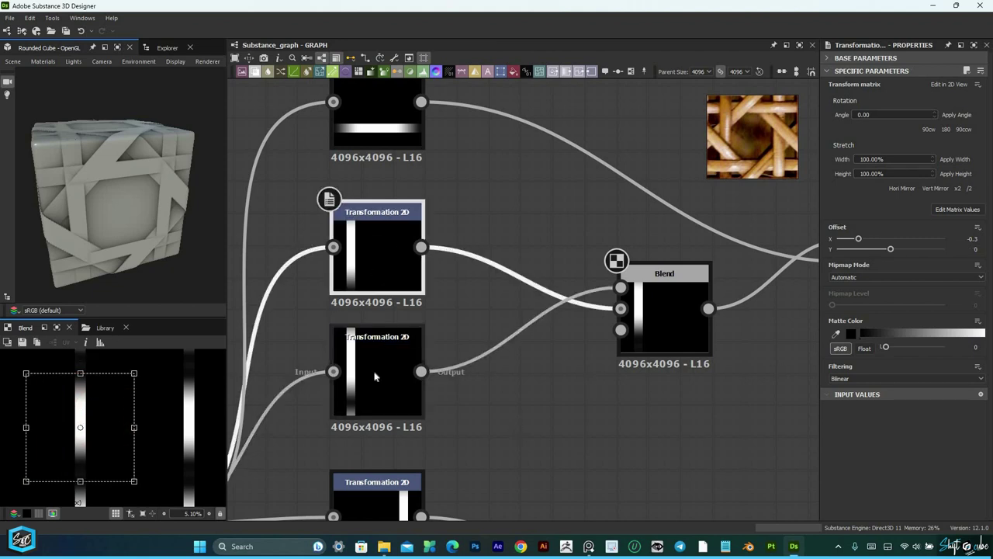
Step: Duplicate the horizontal stripe Transformation 2D and set its Offset Y to -0.2966
{"action": "scroll", "scroll_direction": "up", "scroll_amount": 3}
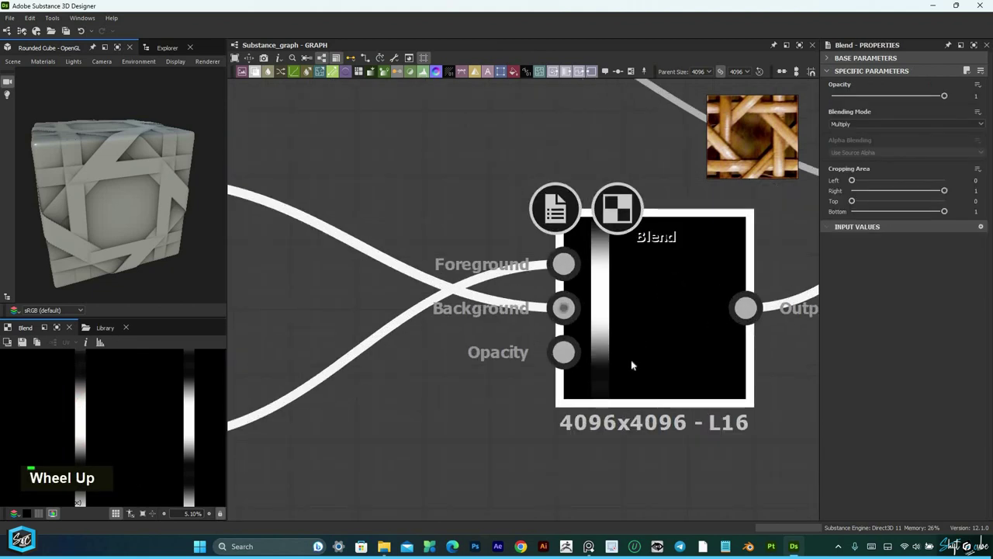
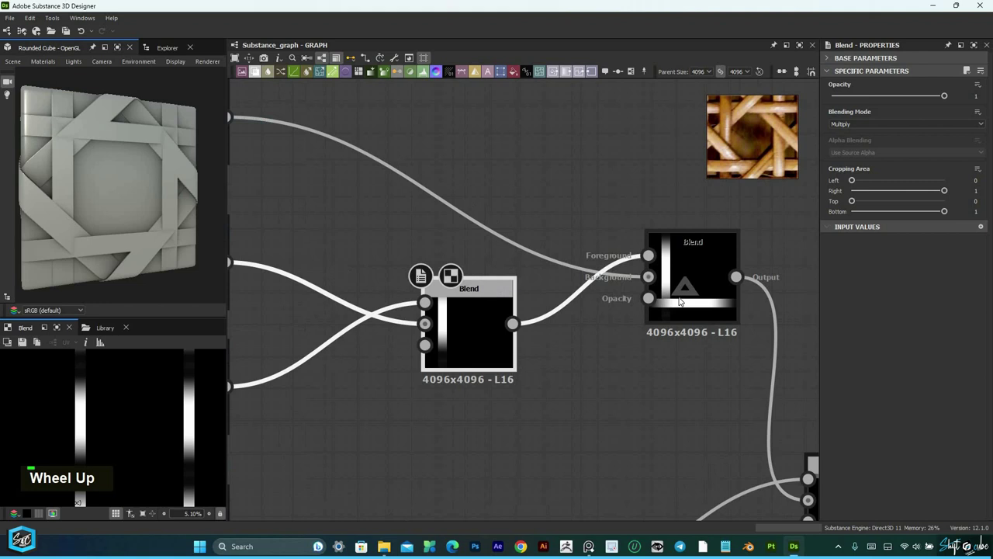
{"action": "scroll", "scroll_direction": "down", "scroll_amount": 3}
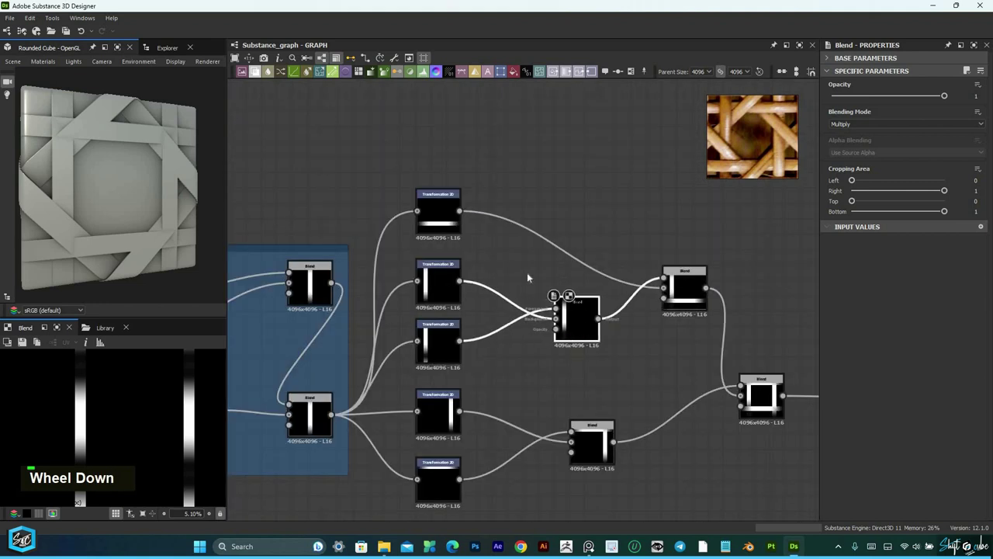
{"action": "scroll", "scroll_direction": "up", "scroll_amount": 3}
{"action": "middle_click", "coordinate": [472, 272]}
{"action": "key", "text": "ctrl+d"}
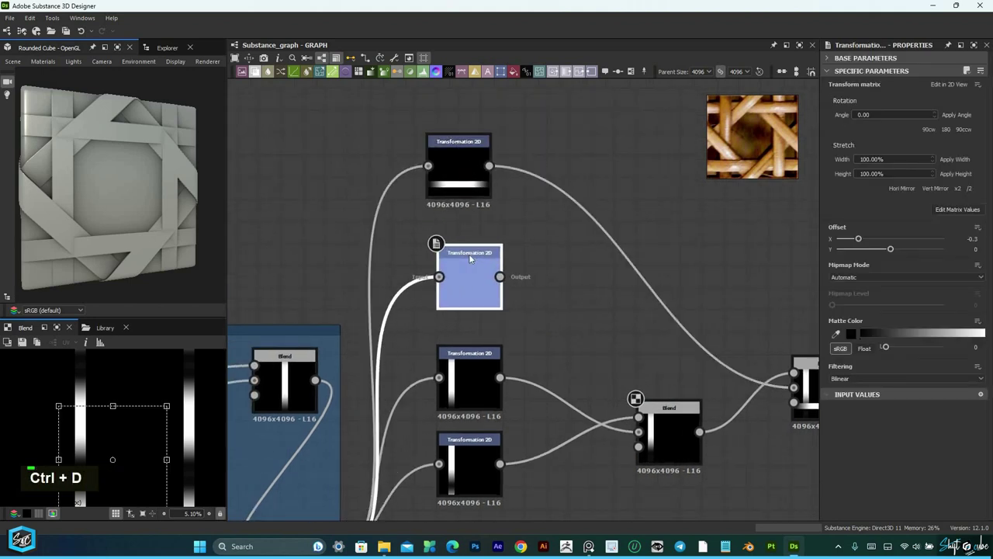
Step: Combine the shifted copy with the upper stripe through a Multiply Blend feeding the corner Blend
{"action": "key", "text": "space"}
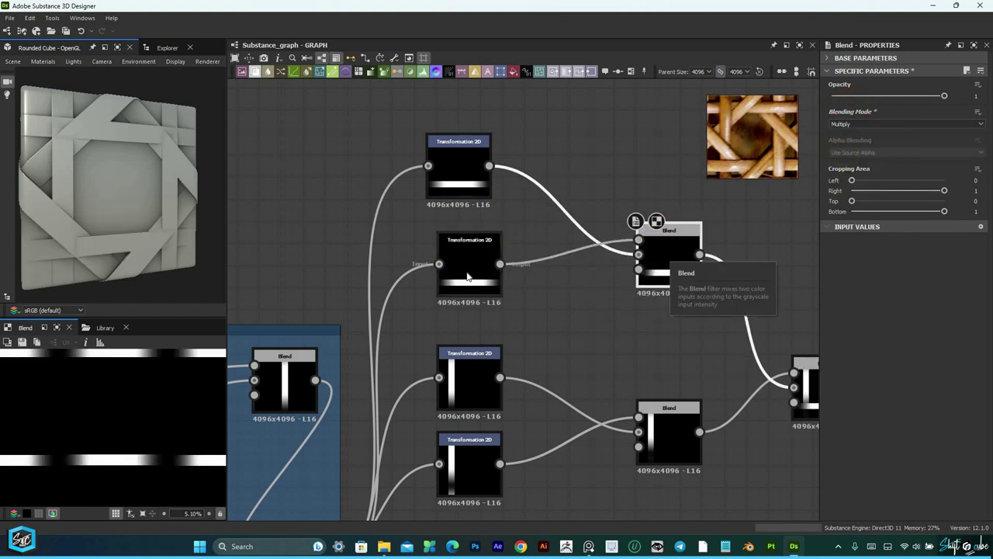
{"action": "scroll", "scroll_direction": "up", "scroll_amount": 3}
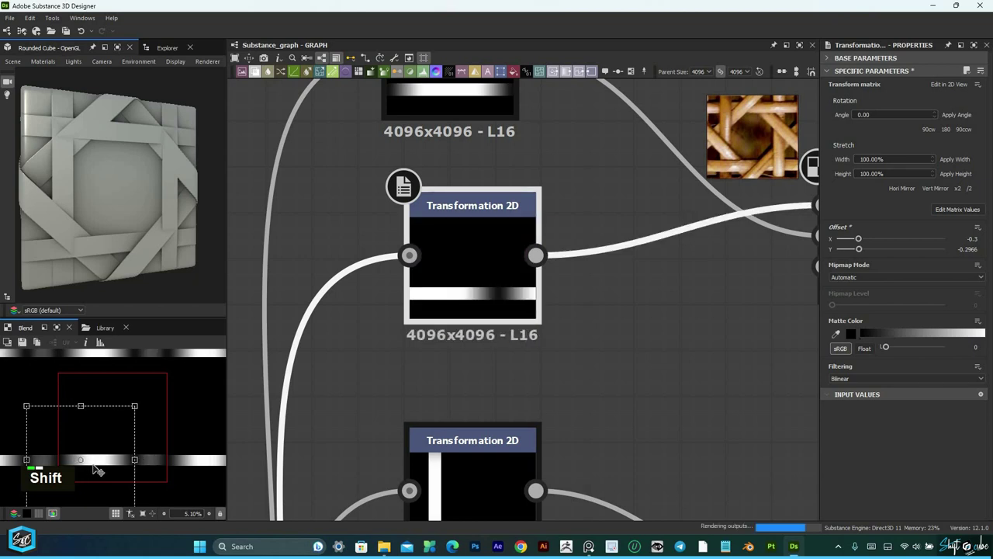
{"action": "scroll", "scroll_direction": "down", "scroll_amount": 3}
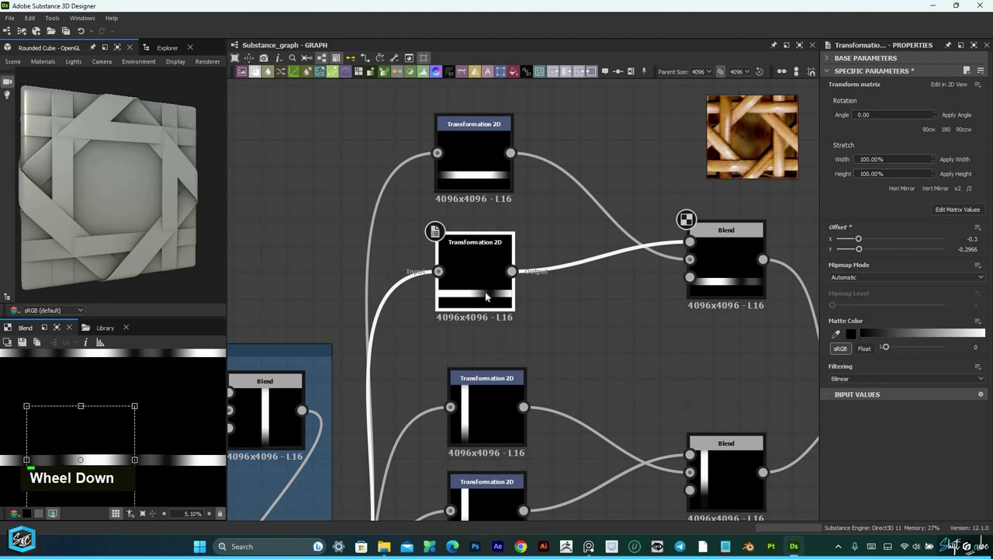
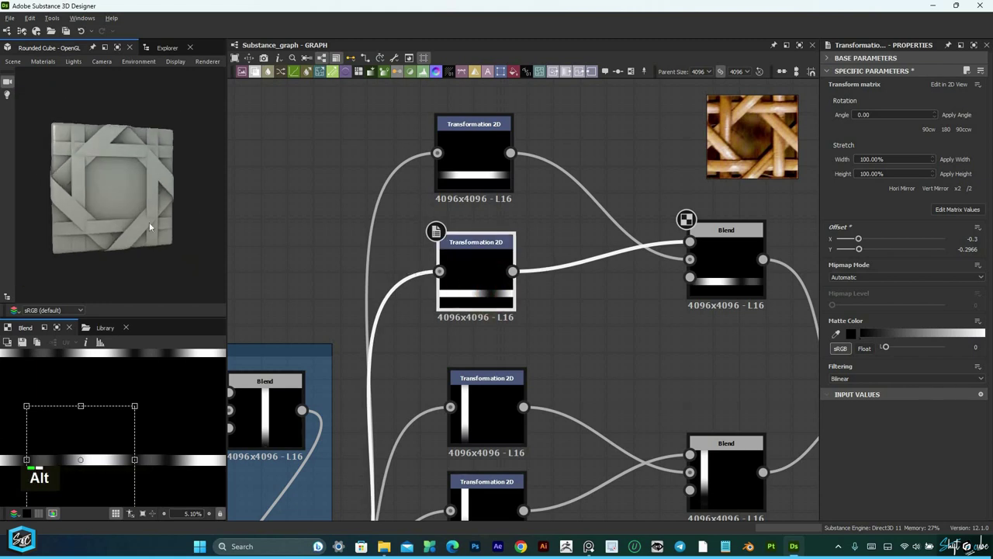
{"action": "scroll", "scroll_direction": "down", "scroll_amount": 3}
{"action": "scroll", "scroll_direction": "up", "scroll_amount": 3}
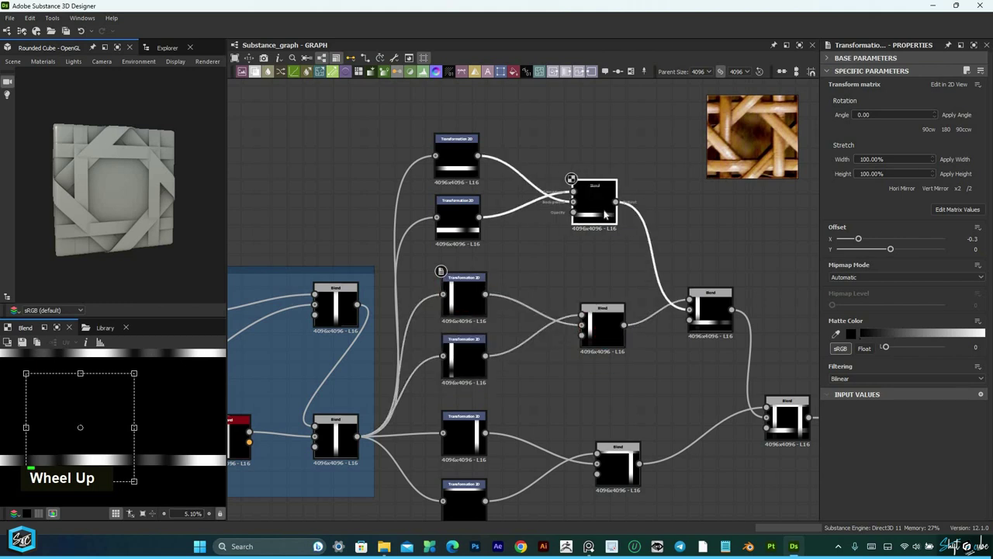
Step: Copy the horizontal stripe transform and its Multiply Blend as another stripe pair
{"action": "middle_click", "coordinate": [550, 252]}
{"action": "scroll", "scroll_direction": "down", "scroll_amount": 3}
{"action": "scroll", "scroll_direction": "up", "scroll_amount": 3}
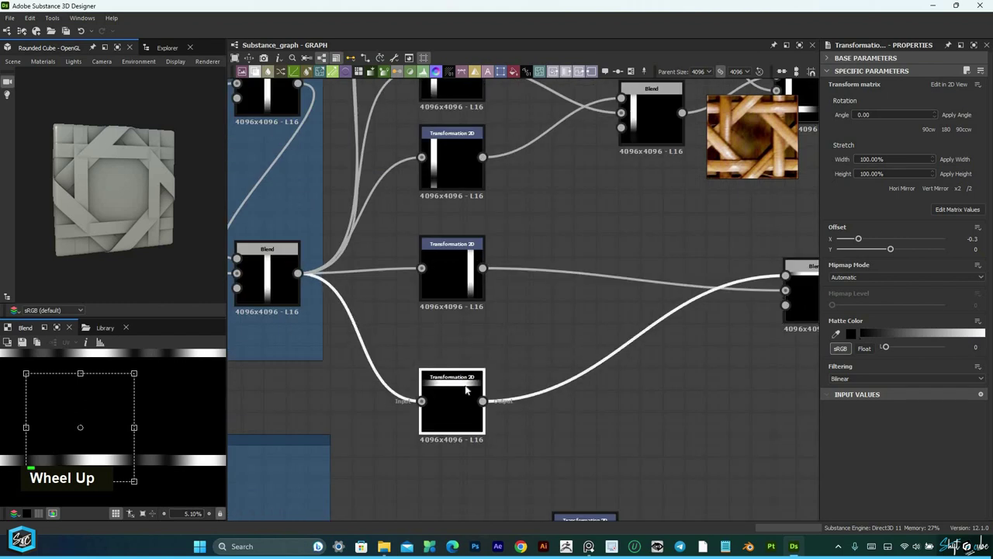
{"action": "key", "text": "ctrl+d"}
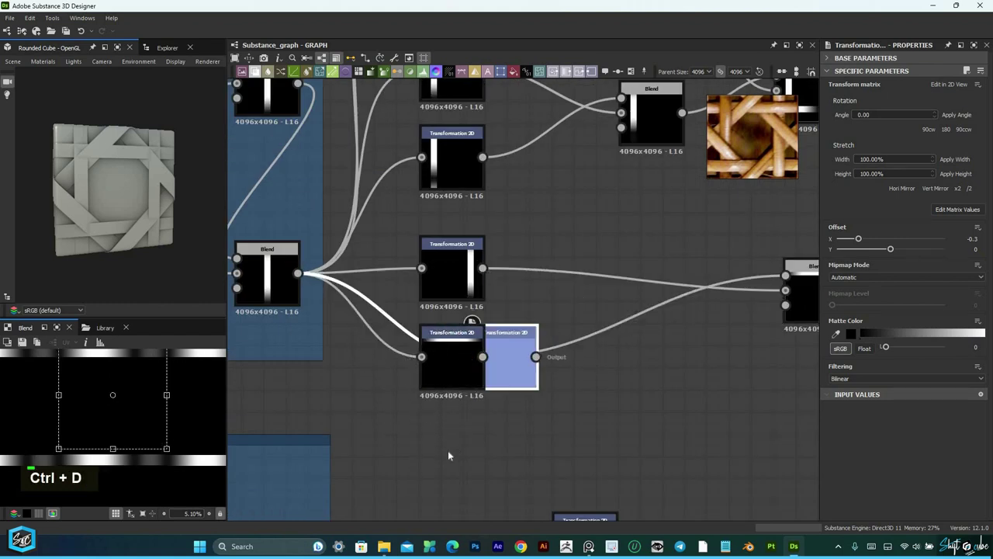
{"action": "key", "text": "space"}
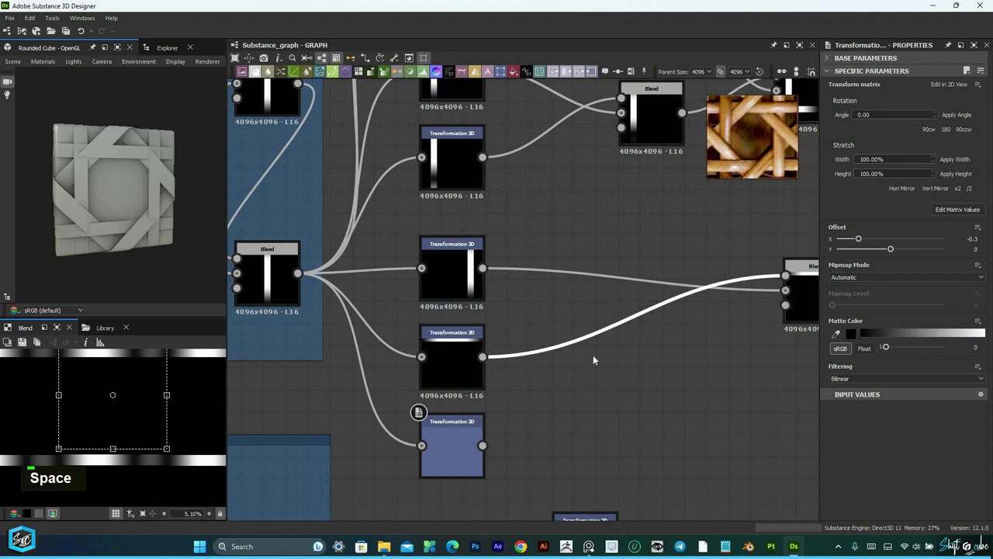
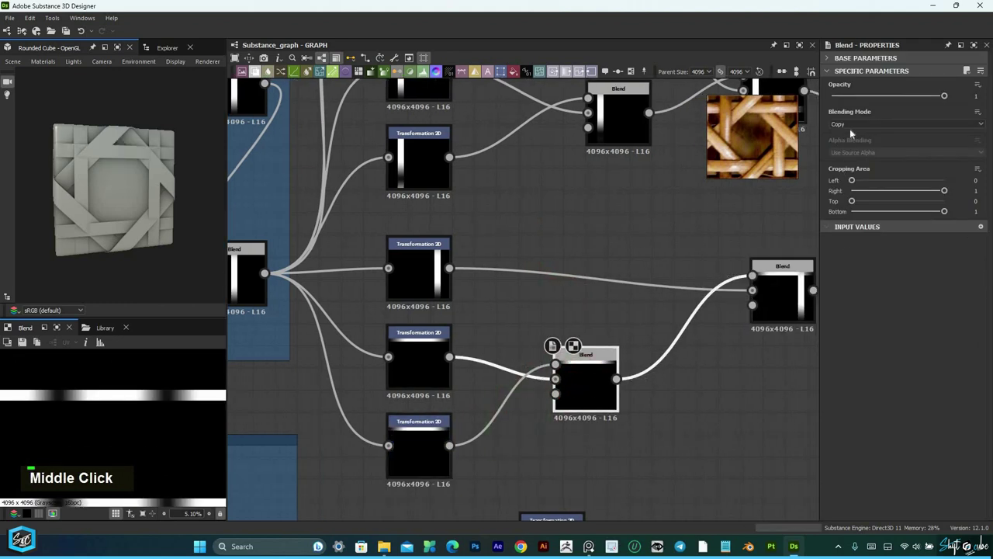
{"action": "middle_click", "coordinate": [596, 405]}
{"action": "key", "text": "space"}
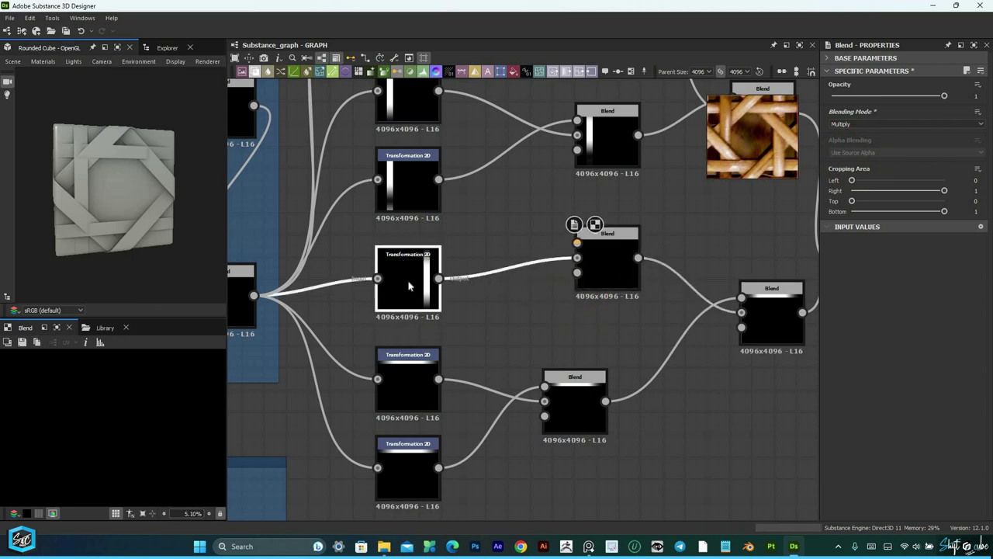
{"action": "scroll", "scroll_direction": "down", "scroll_amount": 3}
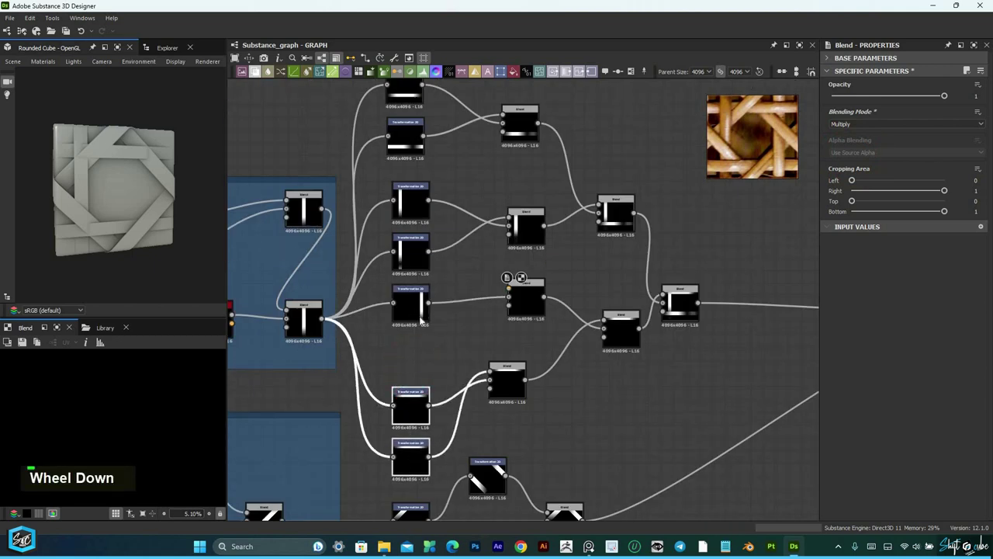
Step: Copy the vertical stripe transform and wire the new Multiply pair into the second corner Blend
{"action": "key", "text": "ctrl+d"}
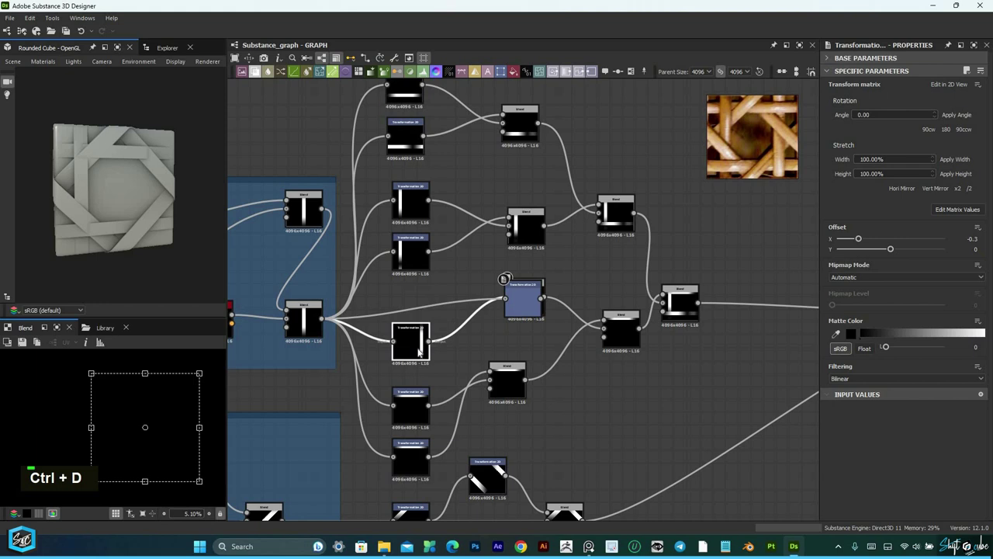
{"action": "key", "text": "ctrl+z"}
{"action": "key", "text": "ctrl+z"}
{"action": "scroll", "scroll_direction": "up", "scroll_amount": 3}
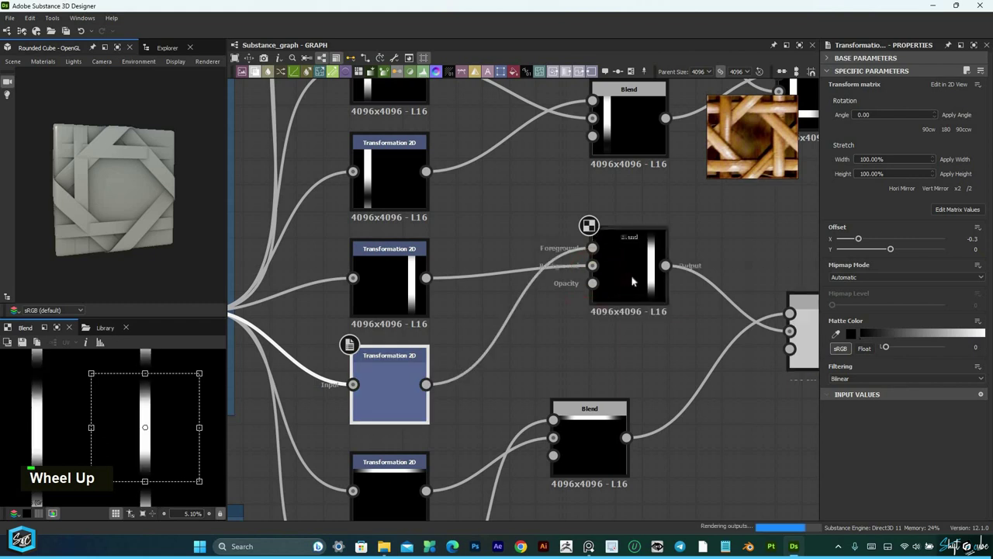
{"action": "scroll", "scroll_direction": "down", "scroll_amount": 3}
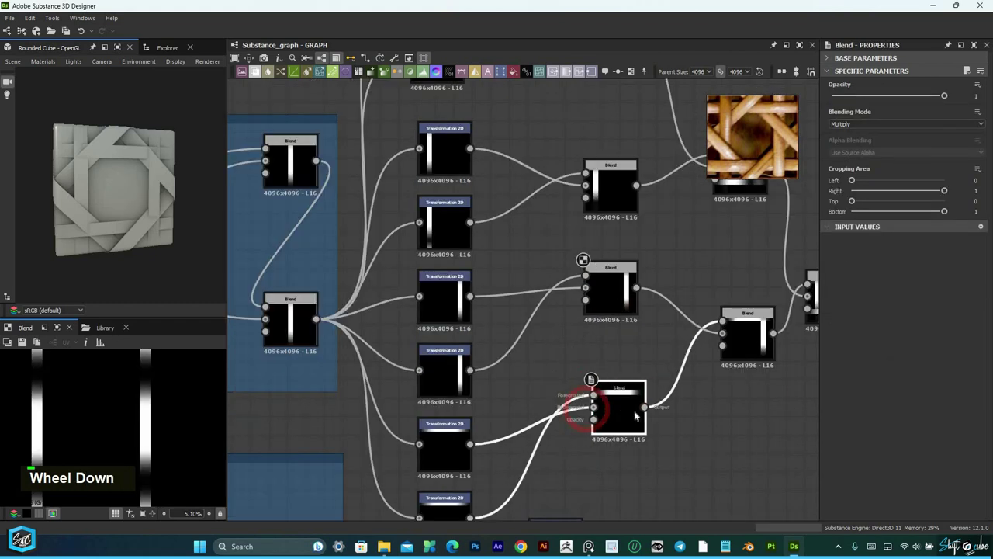
{"action": "middle_click", "coordinate": [605, 300]}
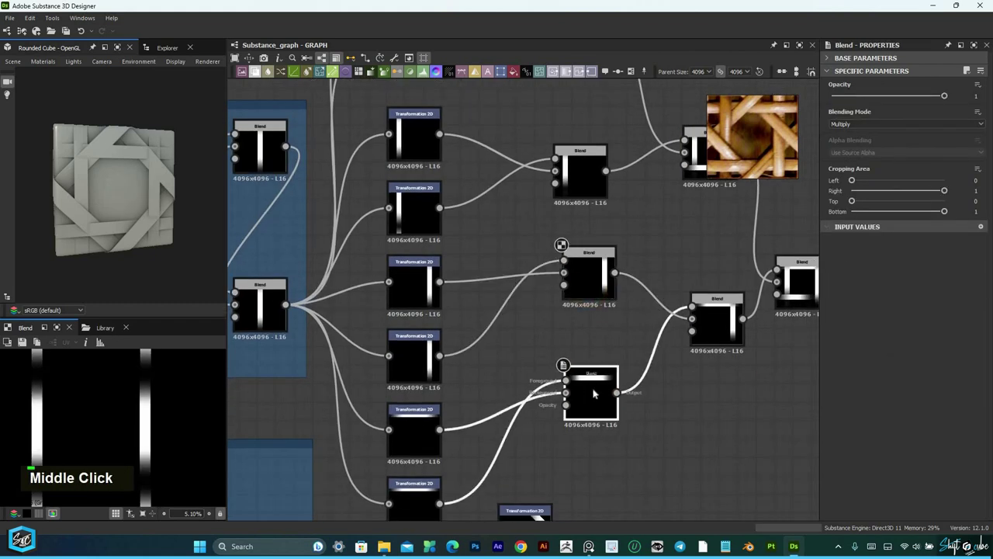
{"action": "scroll", "scroll_direction": "down", "scroll_amount": 3}
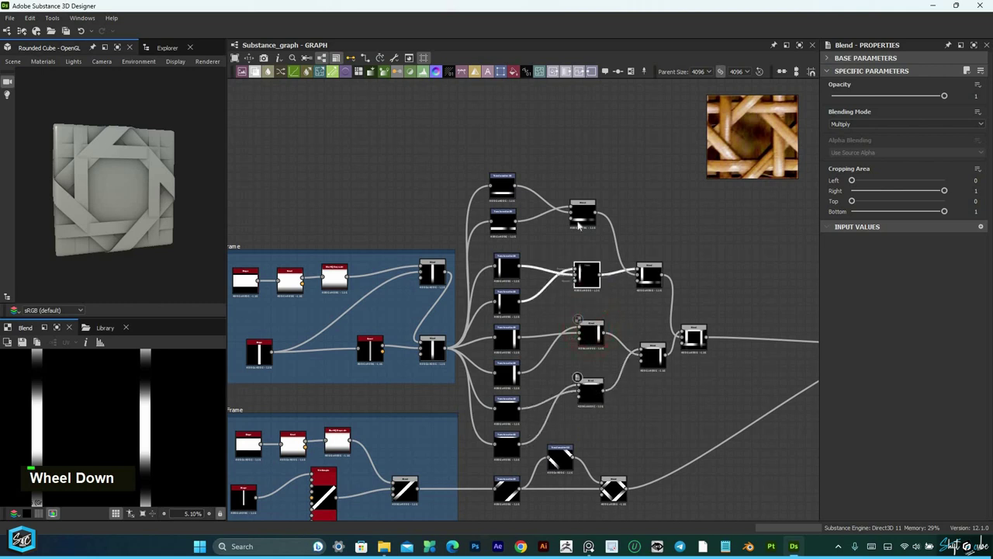
{"action": "middle_click", "coordinate": [667, 334]}
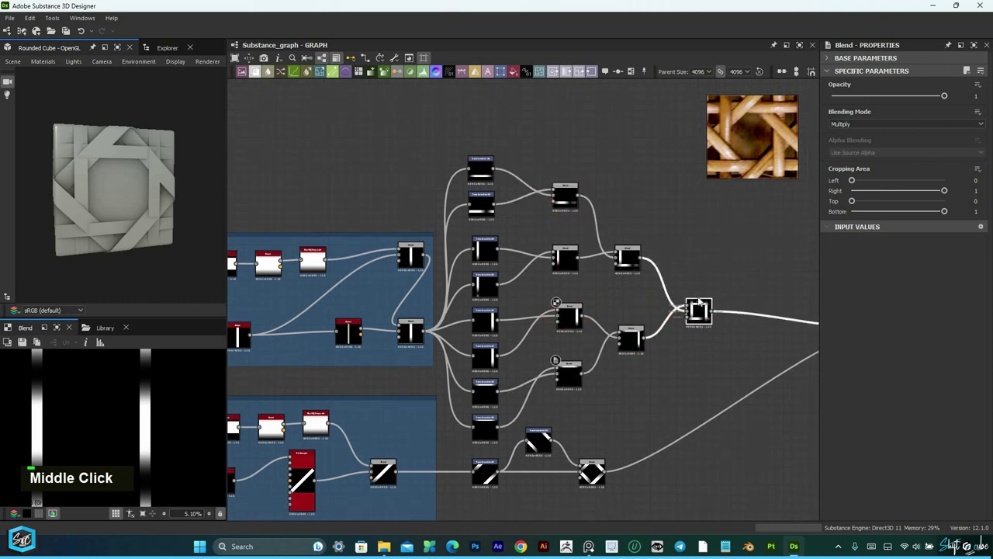
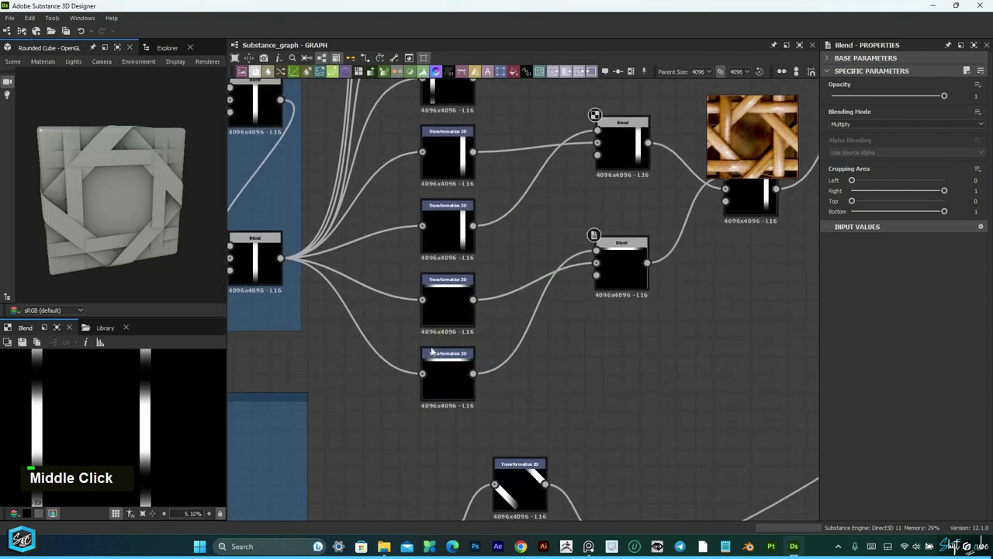
Step: Set the lower horizontal stripe Transformation 2D to Offset Y about -0.0997
{"action": "scroll", "scroll_direction": "down", "scroll_amount": 3}
{"action": "middle_click", "coordinate": [526, 389]}
{"action": "scroll", "scroll_direction": "up", "scroll_amount": 3}
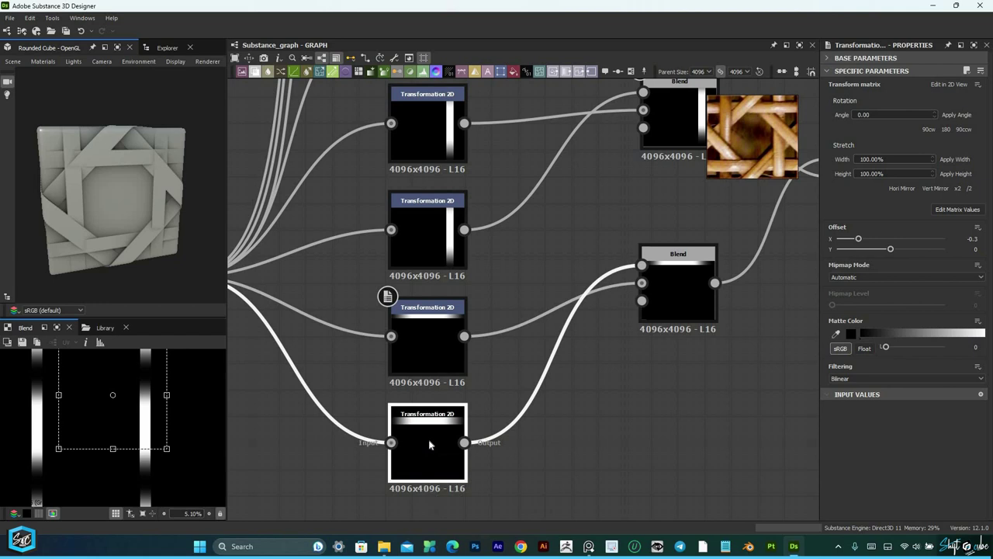
{"action": "scroll", "scroll_direction": "down", "scroll_amount": 3}
{"action": "scroll", "scroll_direction": "up", "scroll_amount": 3}
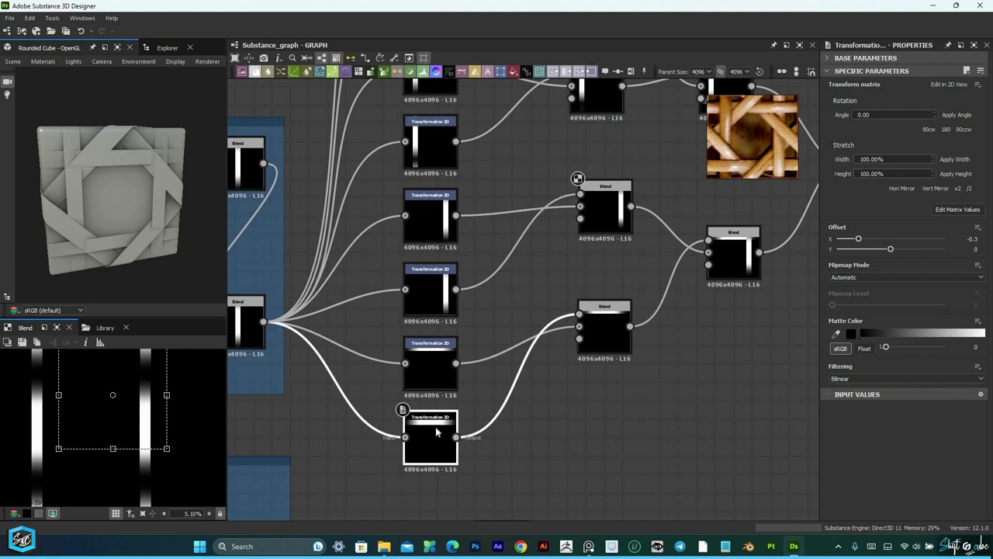
{"action": "scroll", "scroll_direction": "up", "scroll_amount": 3}
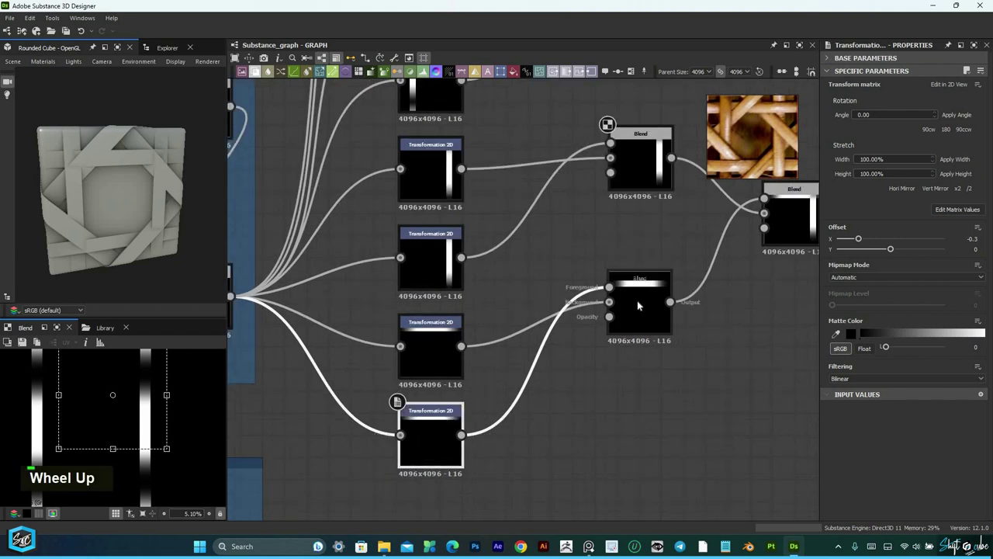
{"action": "scroll", "scroll_direction": "up", "scroll_amount": 3}
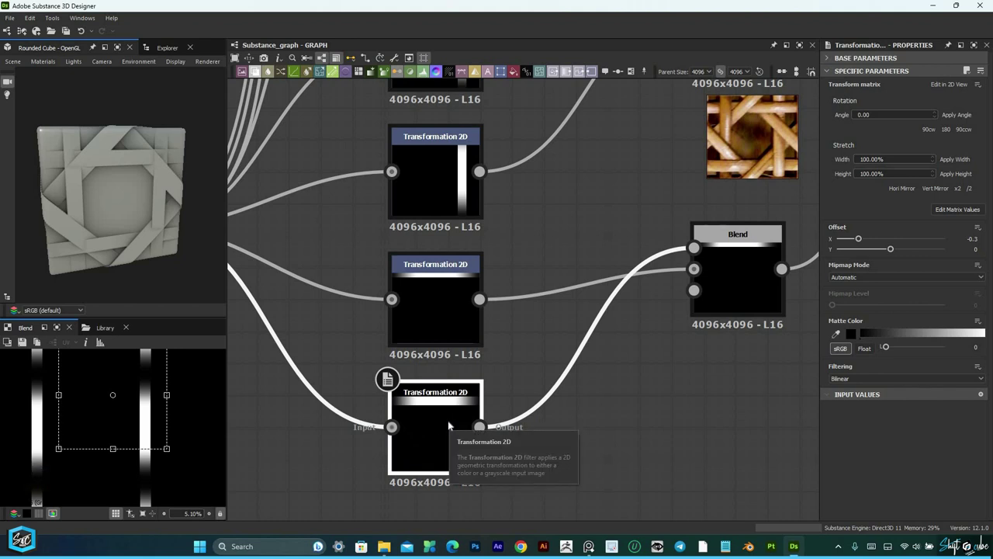
{"action": "scroll", "scroll_direction": "down", "scroll_amount": 3}
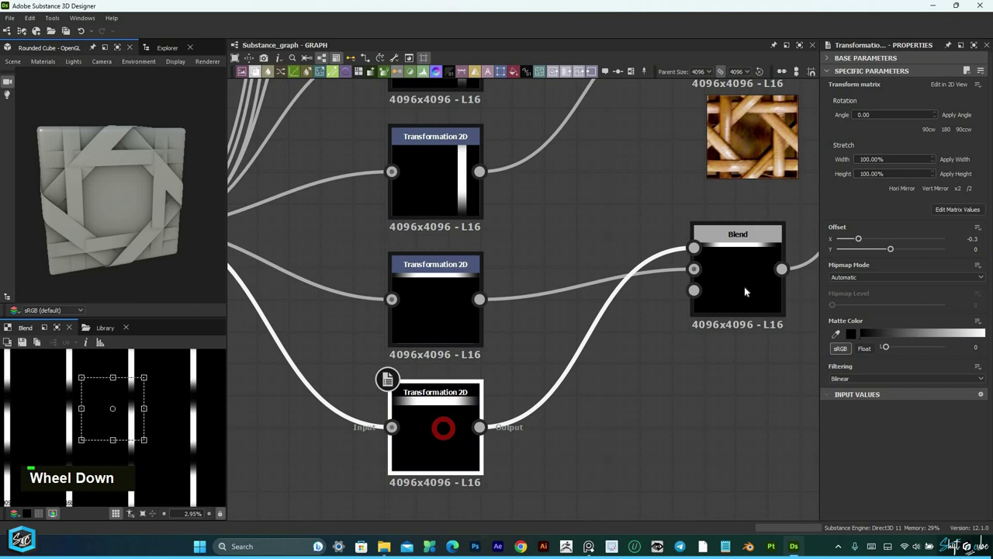
{"action": "double_click", "coordinate": [605, 413]}
{"action": "scroll", "scroll_direction": "up", "scroll_amount": 3}
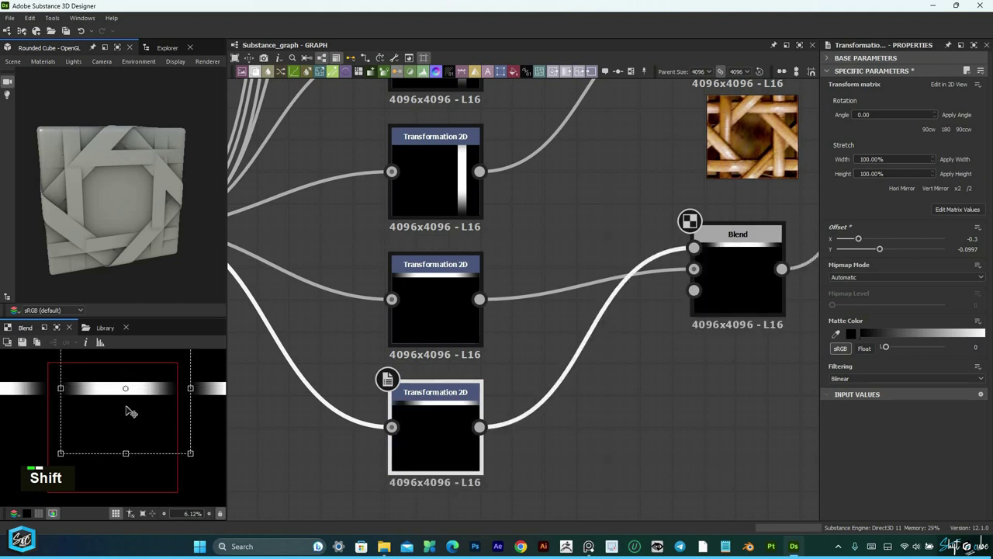
{"action": "scroll", "scroll_direction": "down", "scroll_amount": 3}
{"action": "scroll", "scroll_direction": "up", "scroll_amount": 3}
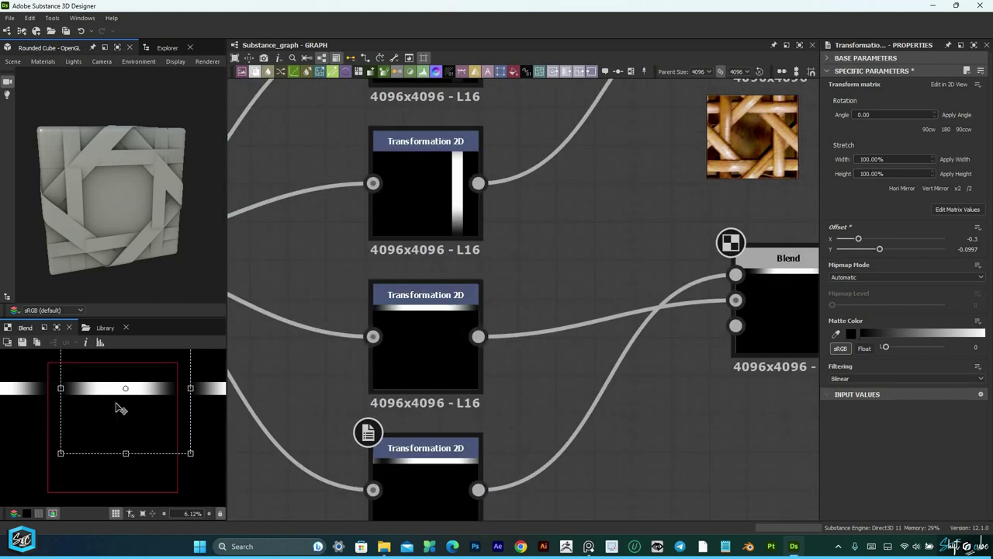
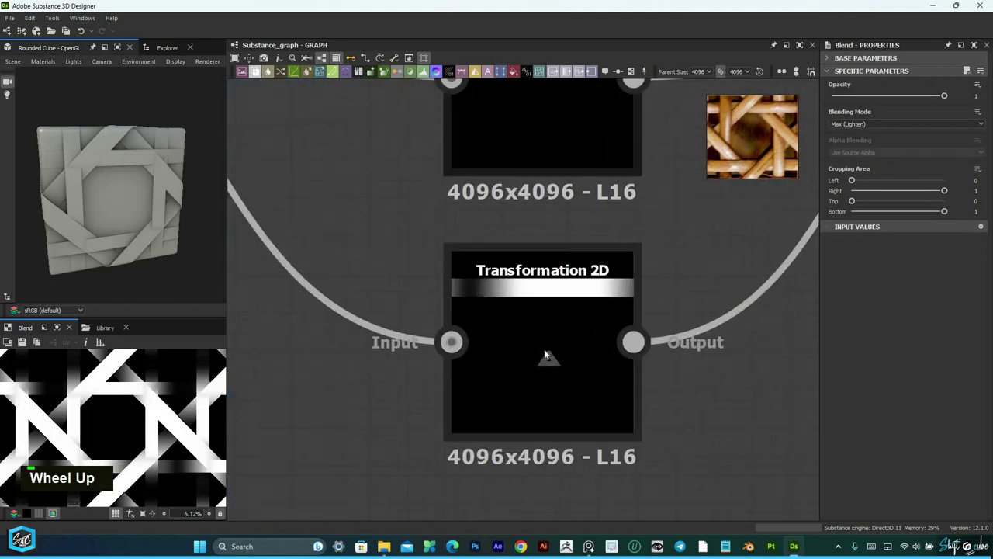
Step: Set the vertical-strand Transformation 2D to Offset Y -0.1585 to seat it in the weave
{"action": "scroll", "scroll_direction": "down", "scroll_amount": 3}
{"action": "scroll", "scroll_direction": "up", "scroll_amount": 3}
{"action": "scroll", "scroll_direction": "down", "scroll_amount": 3}
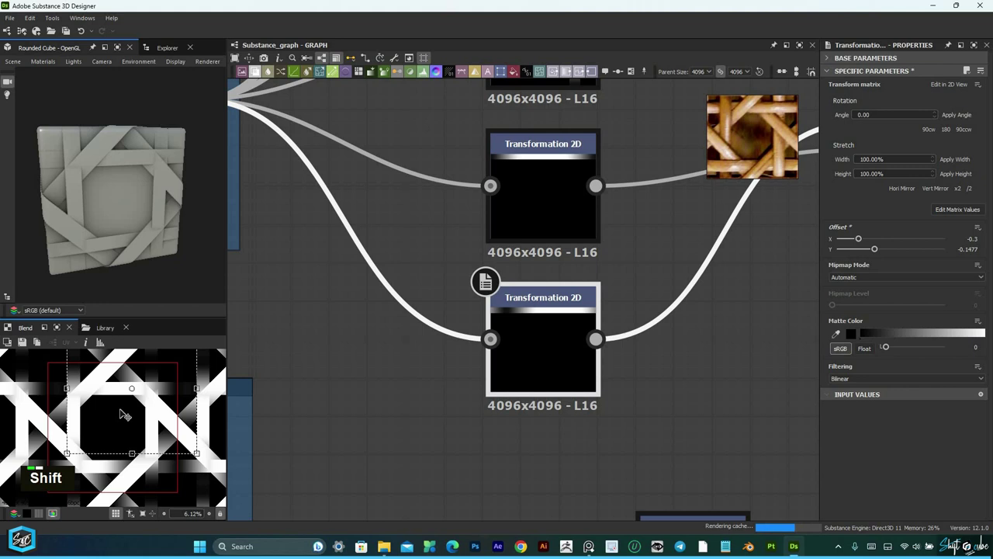
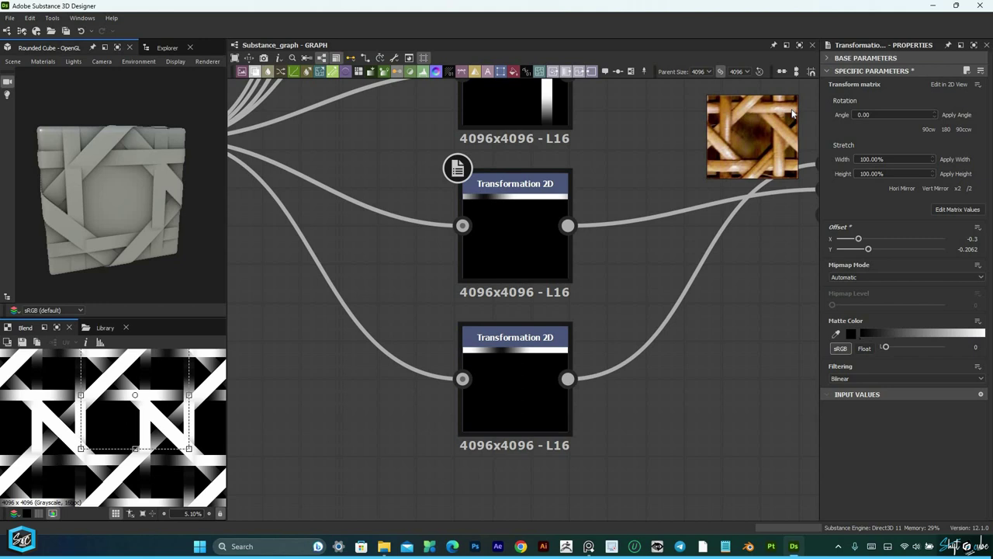
{"action": "scroll", "scroll_direction": "down", "scroll_amount": 3}
{"action": "middle_click", "coordinate": [574, 384]}
{"action": "scroll", "scroll_direction": "up", "scroll_amount": 3}
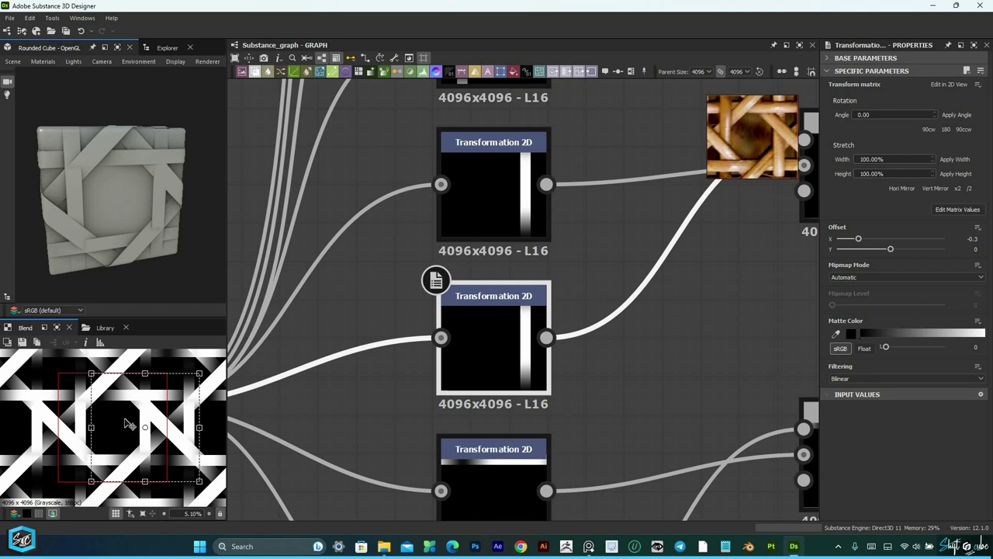
{"action": "scroll", "scroll_direction": "down", "scroll_amount": 3}
{"action": "scroll", "scroll_direction": "up", "scroll_amount": 3}
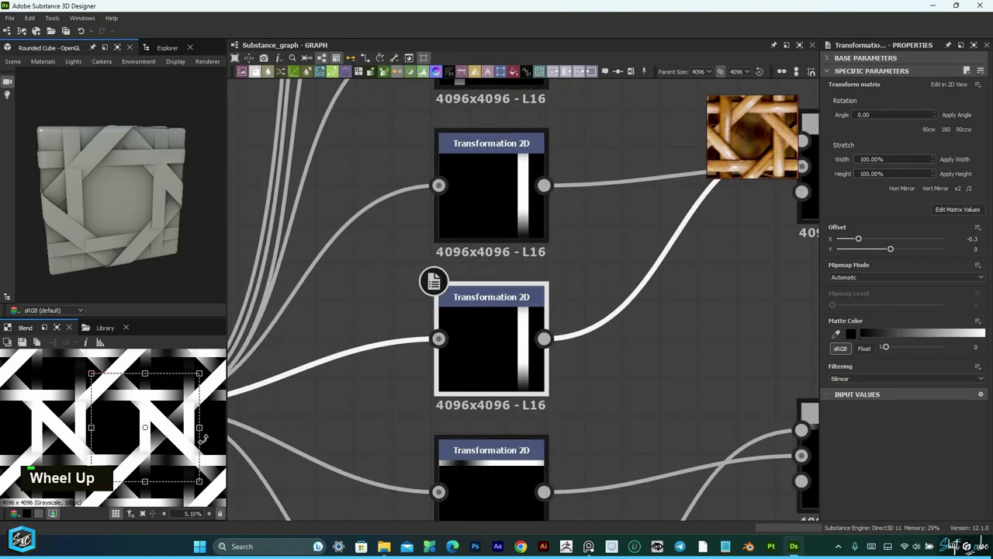
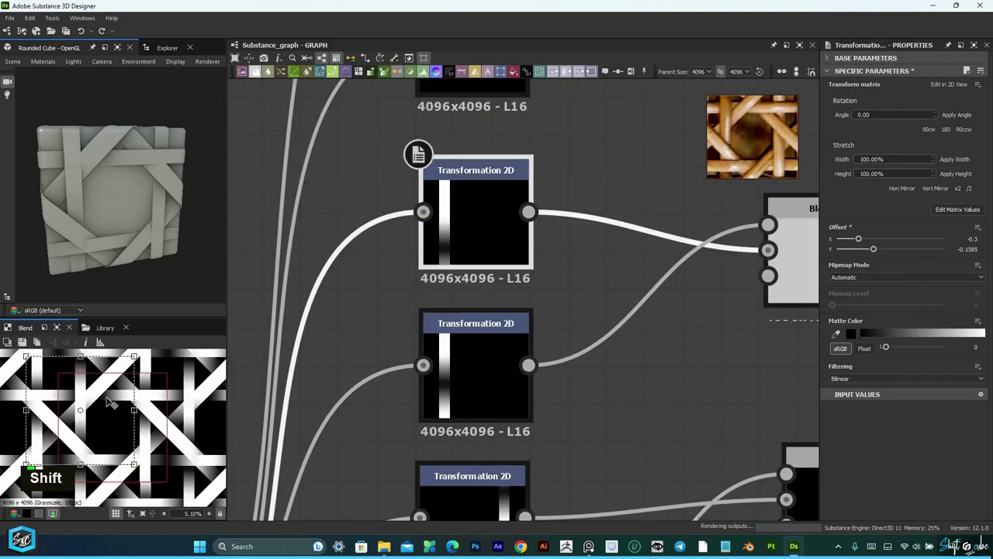
Step: Adjust each strand Transformation 2D's Offset Y so strips interlace, one ending at -0.149 Y
{"action": "scroll", "scroll_direction": "down", "scroll_amount": 3}
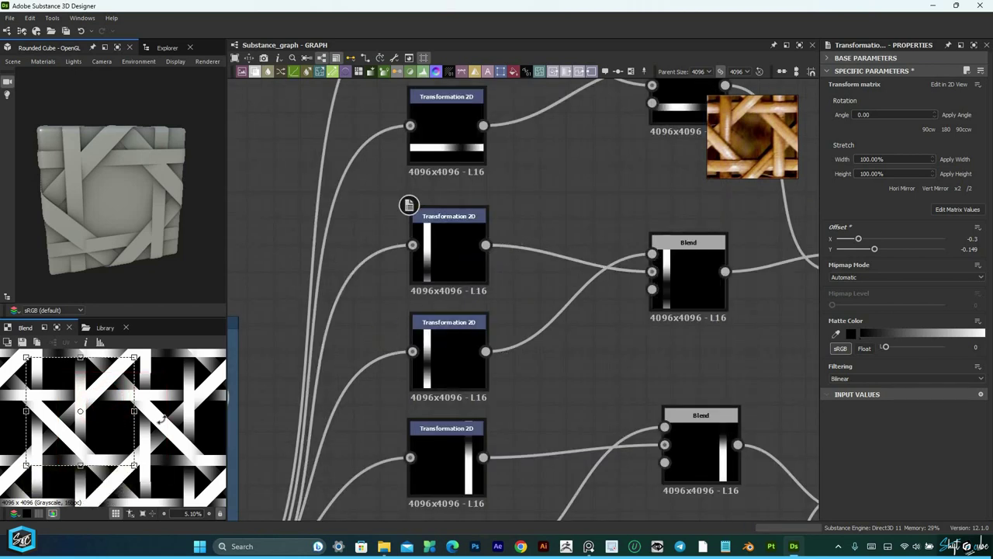
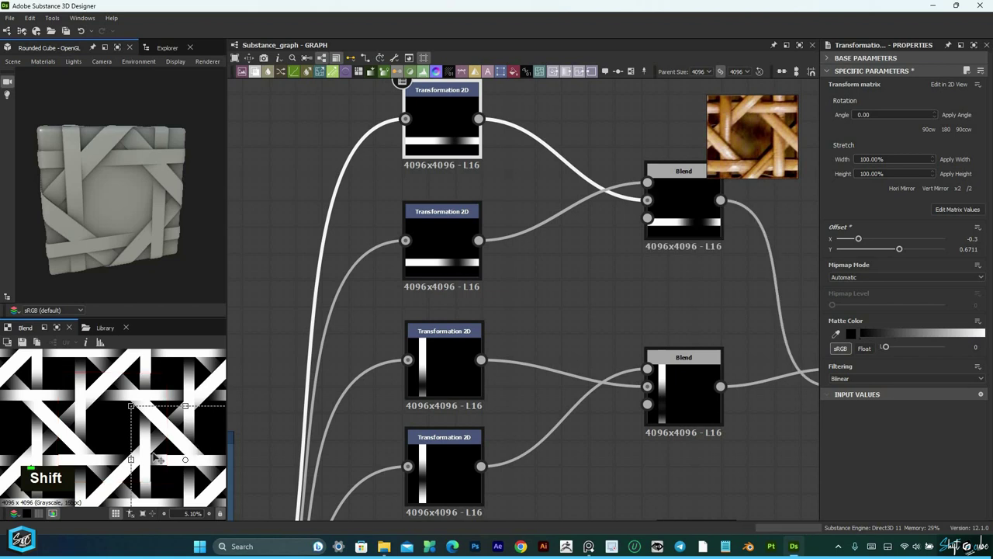
{"action": "scroll", "scroll_direction": "up", "scroll_amount": 3}
{"action": "scroll", "scroll_direction": "down", "scroll_amount": 3}
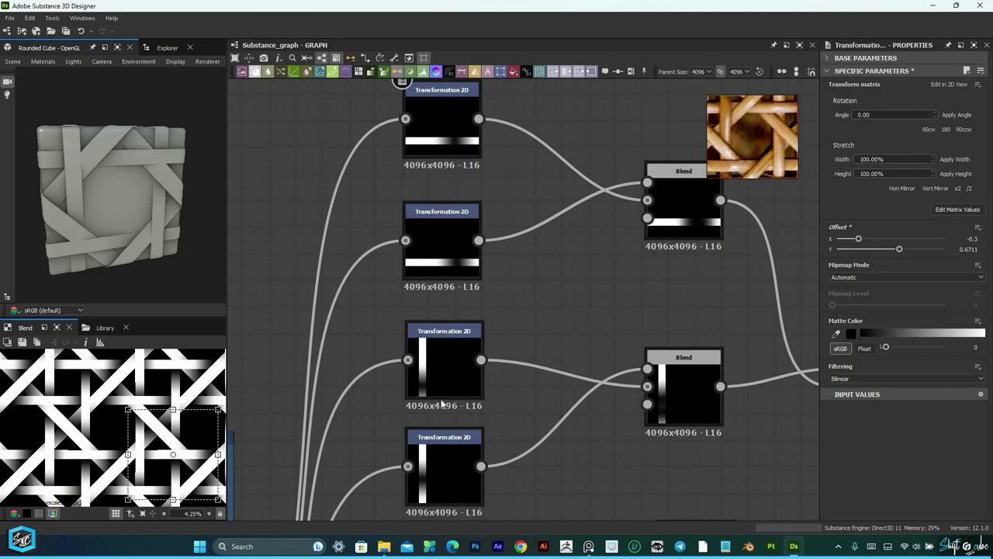
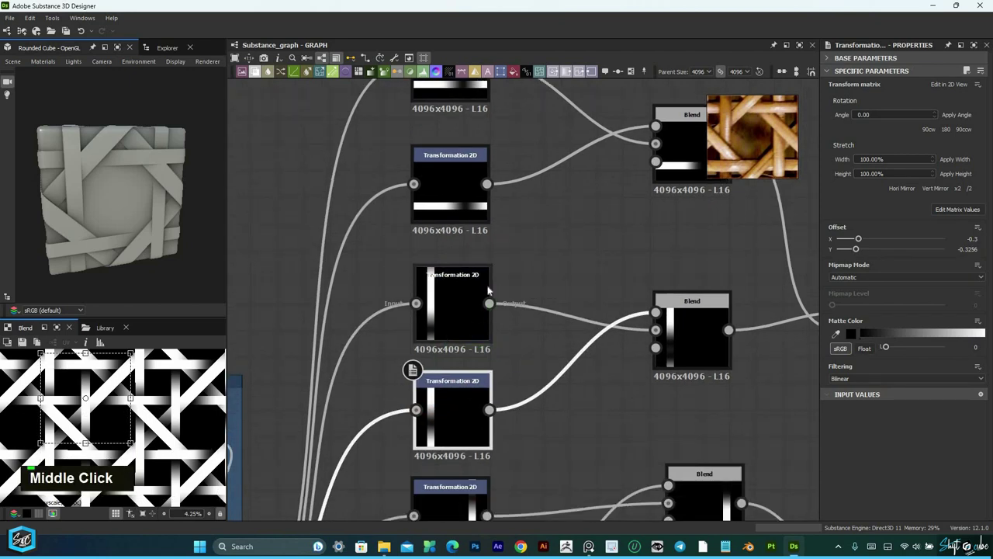
{"action": "scroll", "scroll_direction": "down", "scroll_amount": 3}
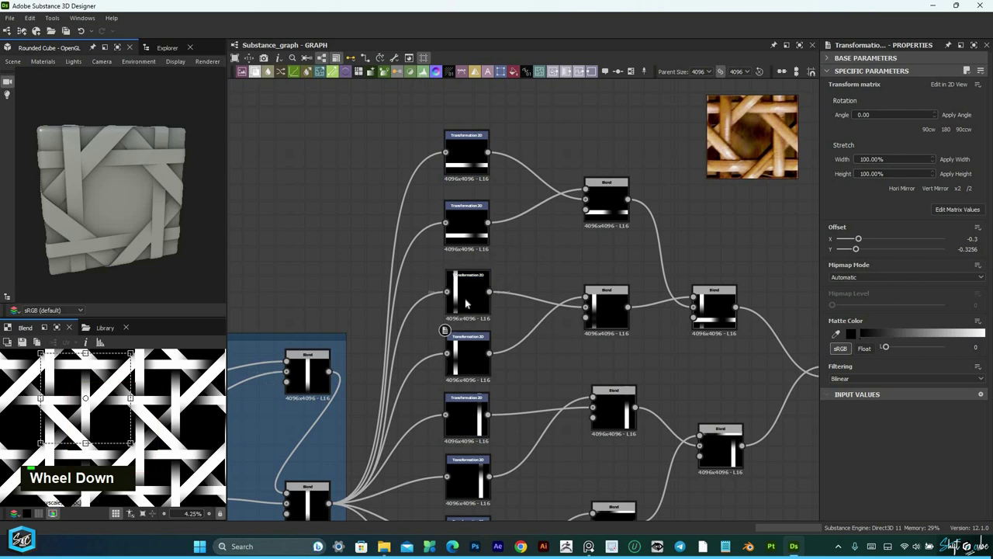
{"action": "scroll", "scroll_direction": "up", "scroll_amount": 3}
{"action": "scroll", "scroll_direction": "down", "scroll_amount": 3}
{"action": "scroll", "scroll_direction": "up", "scroll_amount": 3}
{"action": "scroll", "scroll_direction": "up", "scroll_amount": 3}
{"action": "scroll", "scroll_direction": "down", "scroll_amount": 3}
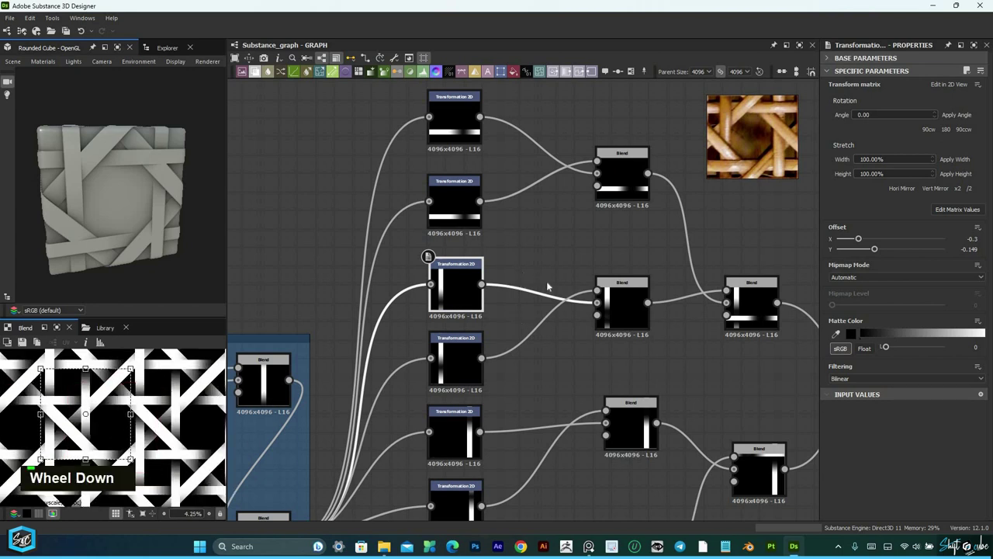
{"action": "scroll", "scroll_direction": "up", "scroll_amount": 3}
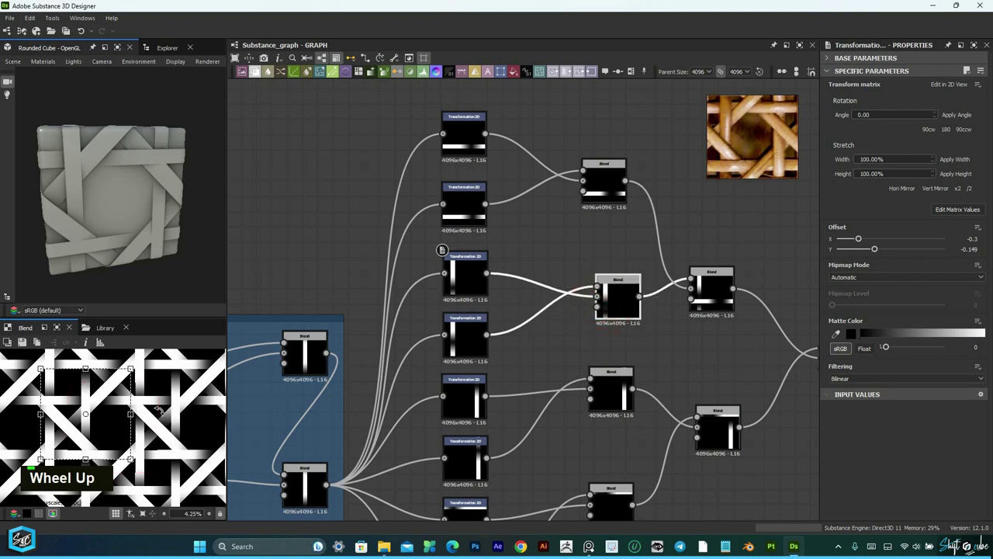
{"action": "key", "text": "space"}
{"action": "scroll", "scroll_direction": "up", "scroll_amount": 3}
{"action": "scroll", "scroll_direction": "down", "scroll_amount": 3}
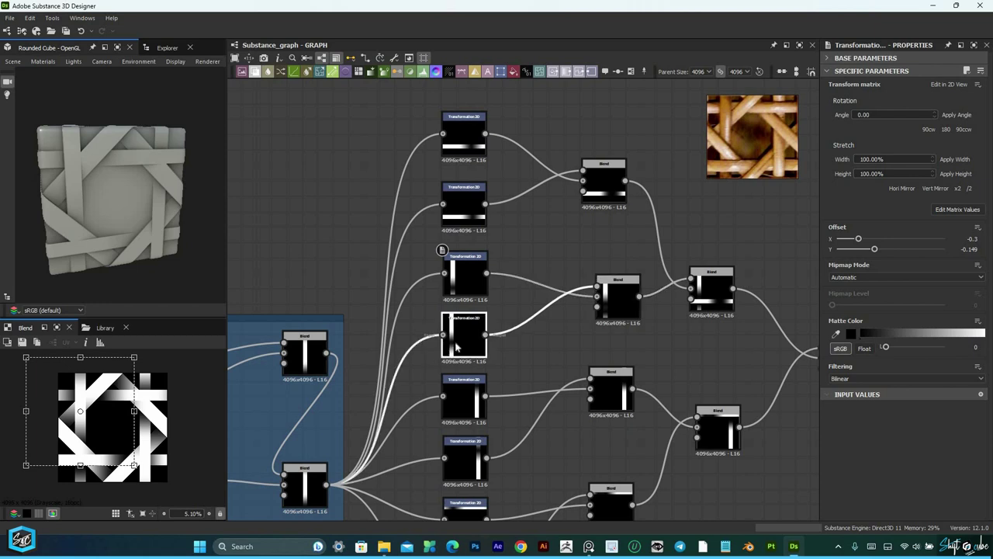
{"action": "scroll", "scroll_direction": "up", "scroll_amount": 3}
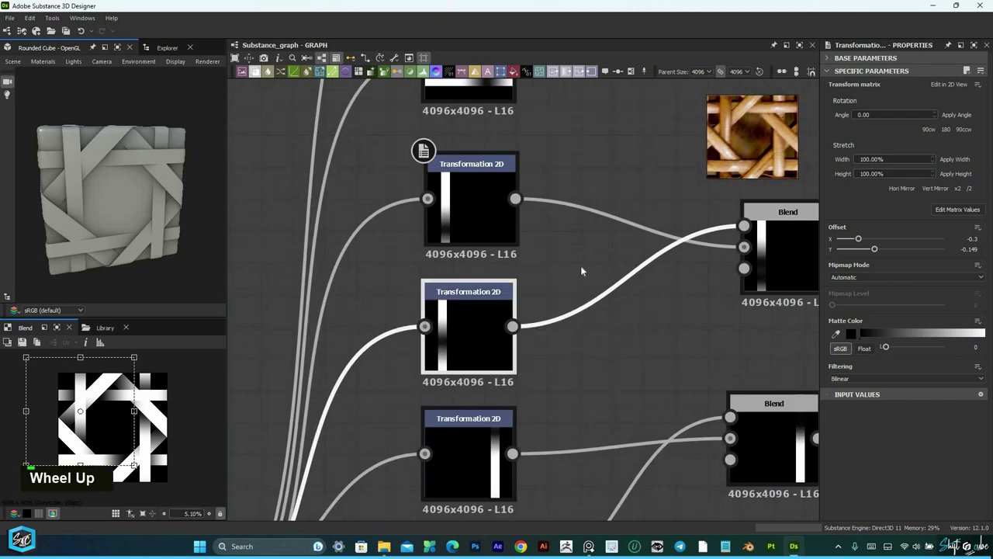
Step: Insert a Levels node on the vertical strand link between its Transformation 2D and Blend
{"action": "key", "text": "space"}
{"action": "key", "text": "i"}
{"action": "type", "text": "i|"}
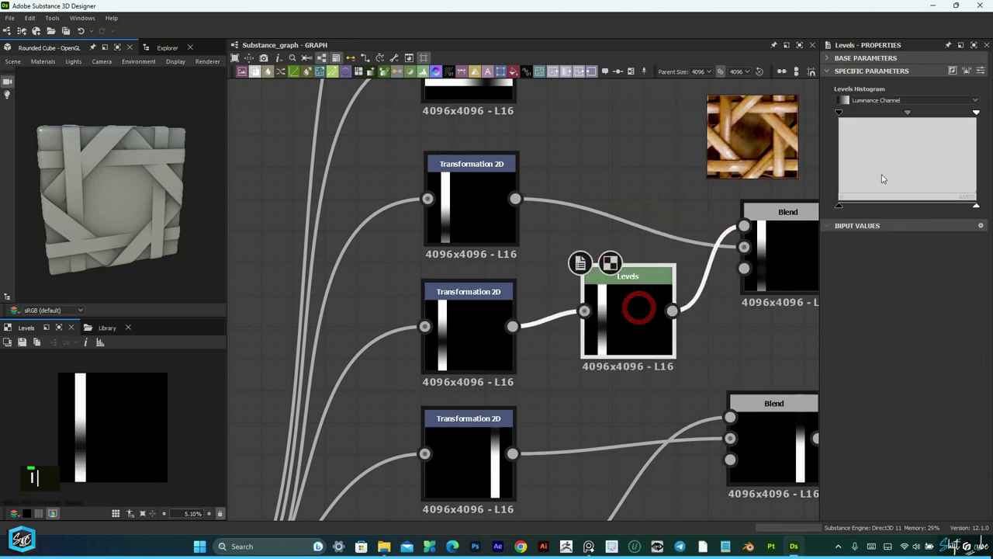
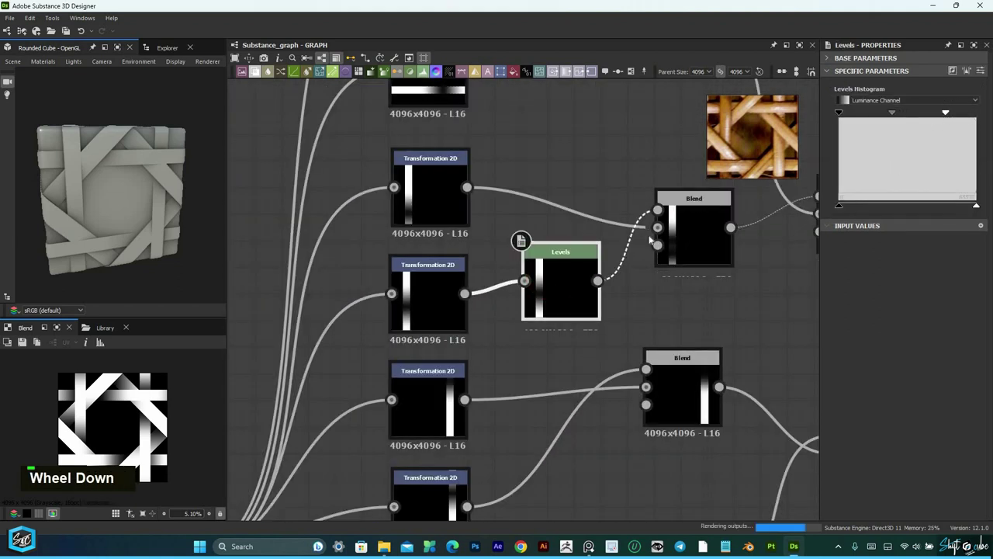
{"action": "scroll", "scroll_direction": "up", "scroll_amount": 3}
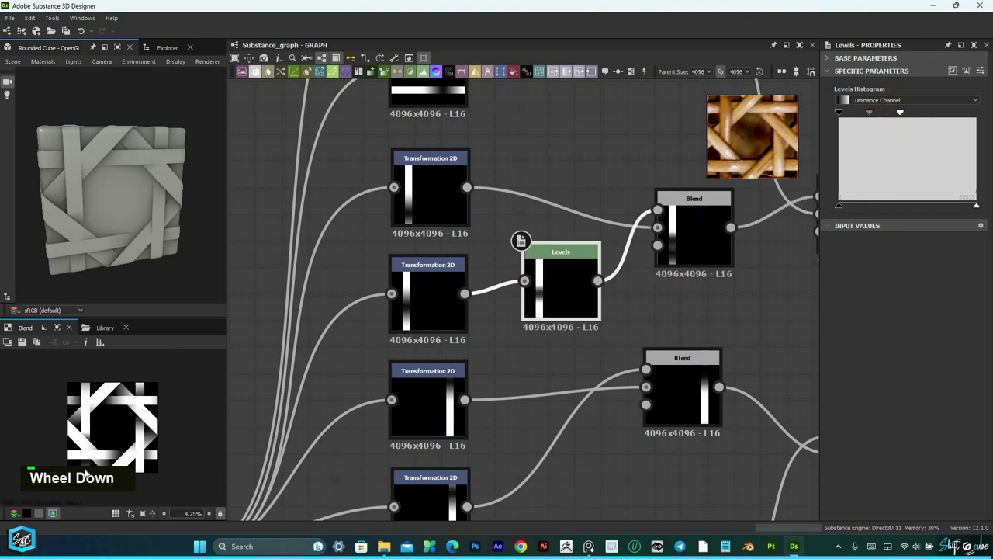
{"action": "scroll", "scroll_direction": "down", "scroll_amount": 3}
{"action": "middle_click", "coordinate": [488, 339]}
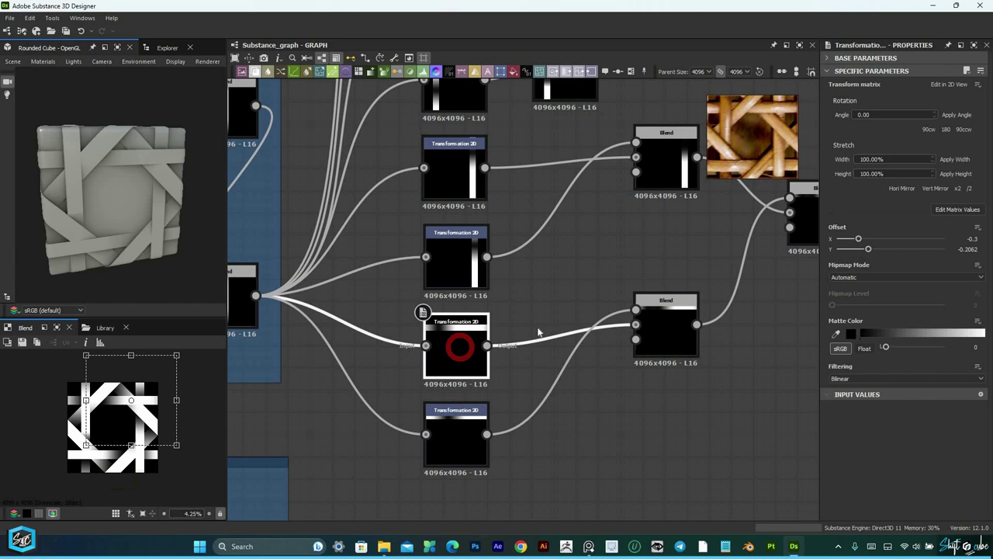
{"action": "key", "text": "space"}
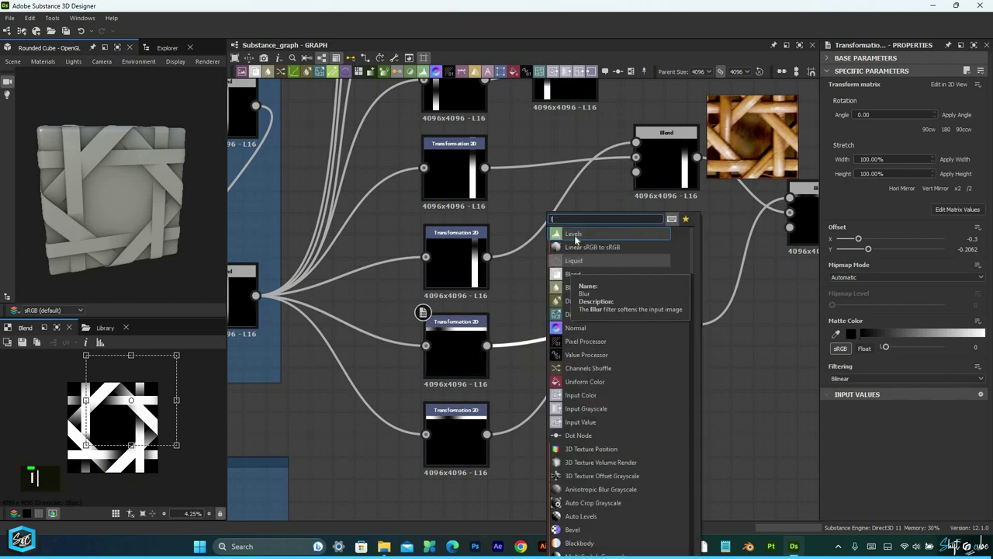
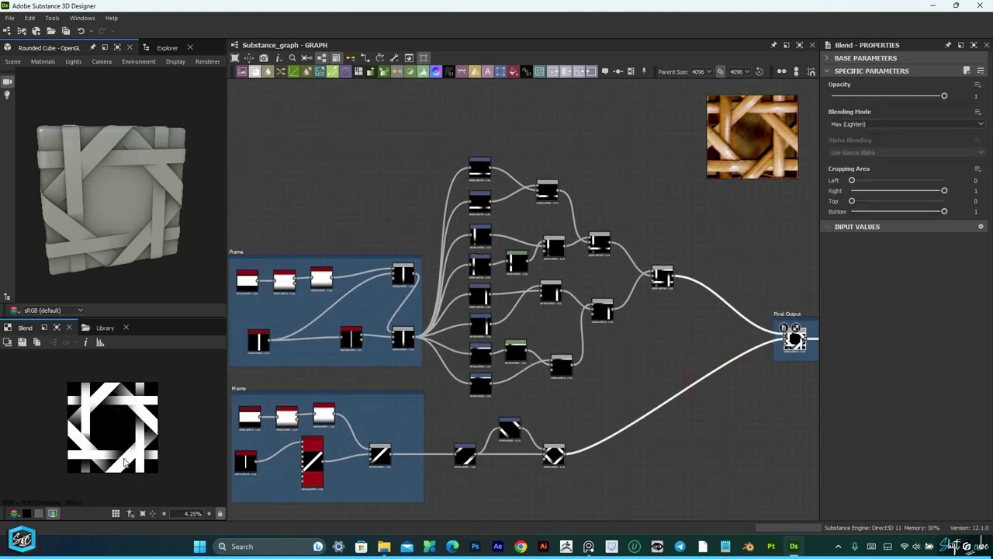
{"action": "scroll", "scroll_direction": "up", "scroll_amount": 3}
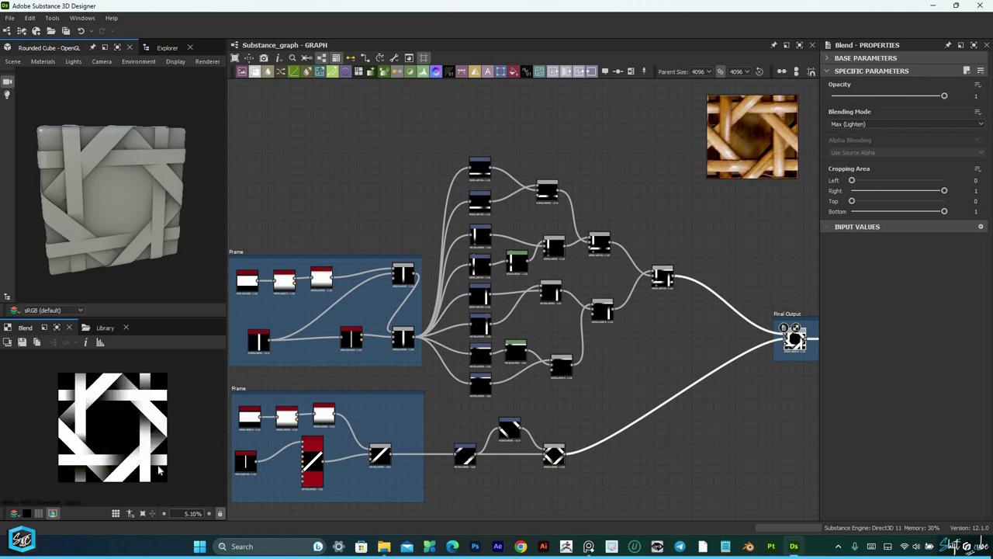
{"action": "scroll", "scroll_direction": "up", "scroll_amount": 3}
{"action": "scroll", "scroll_direction": "down", "scroll_amount": 3}
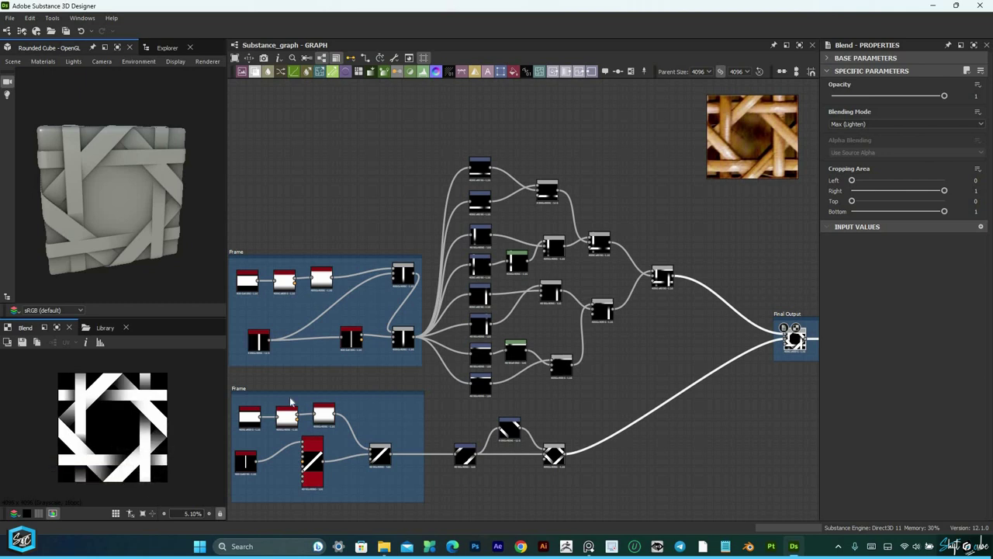
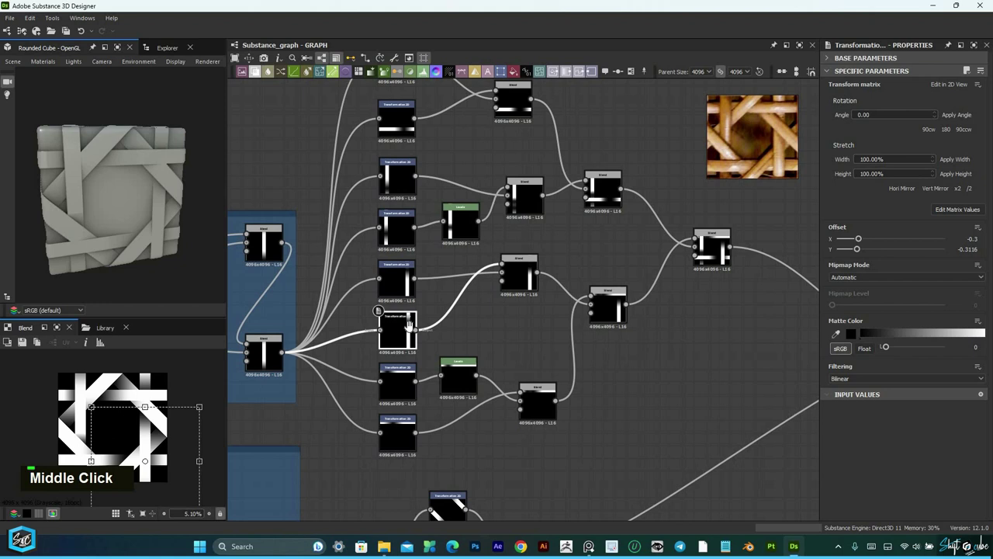
{"action": "scroll", "scroll_direction": "up", "scroll_amount": 3}
{"action": "scroll", "scroll_direction": "down", "scroll_amount": 3}
{"action": "middle_click", "coordinate": [470, 327]}
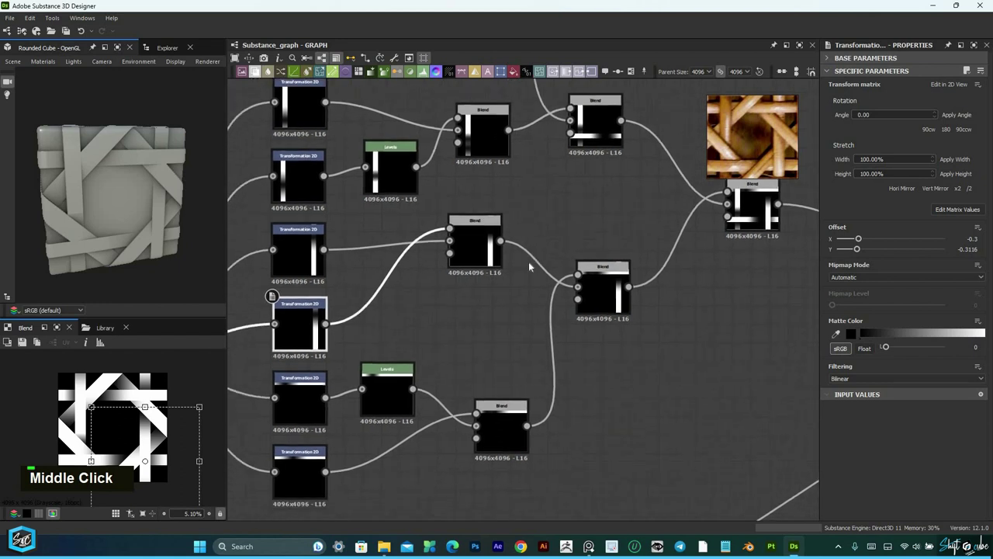
{"action": "scroll", "scroll_direction": "down", "scroll_amount": 3}
{"action": "scroll", "scroll_direction": "up", "scroll_amount": 3}
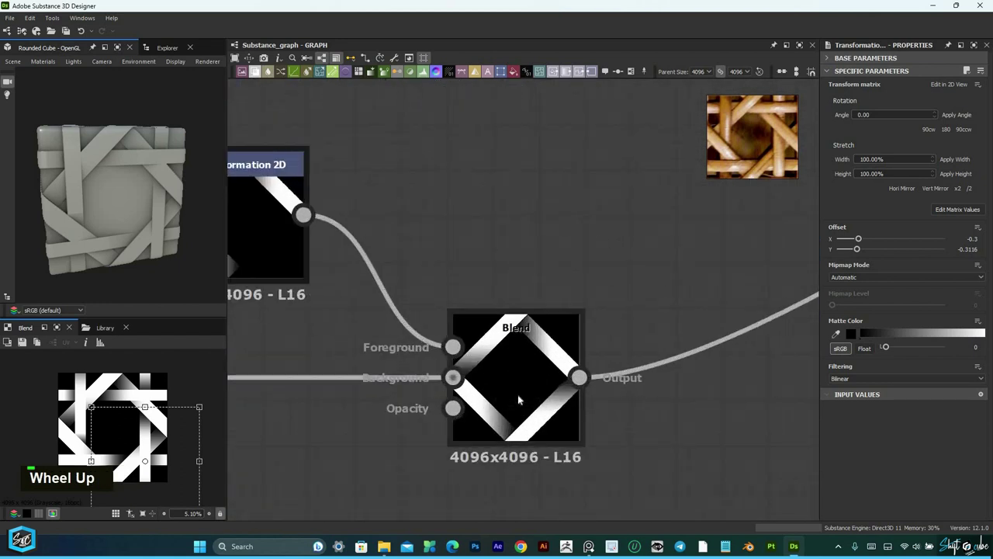
{"action": "scroll", "scroll_direction": "down", "scroll_amount": 3}
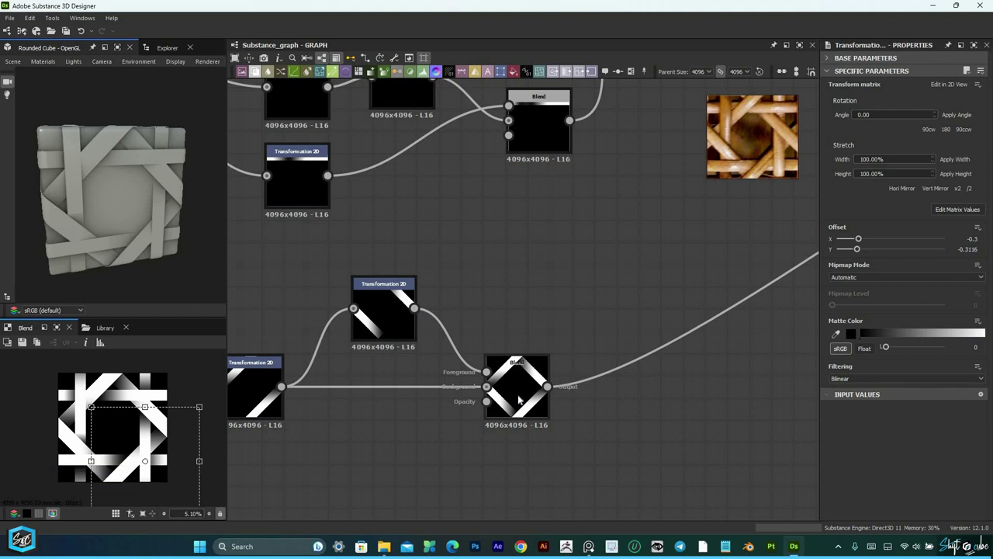
{"action": "scroll", "scroll_direction": "down", "scroll_amount": 3}
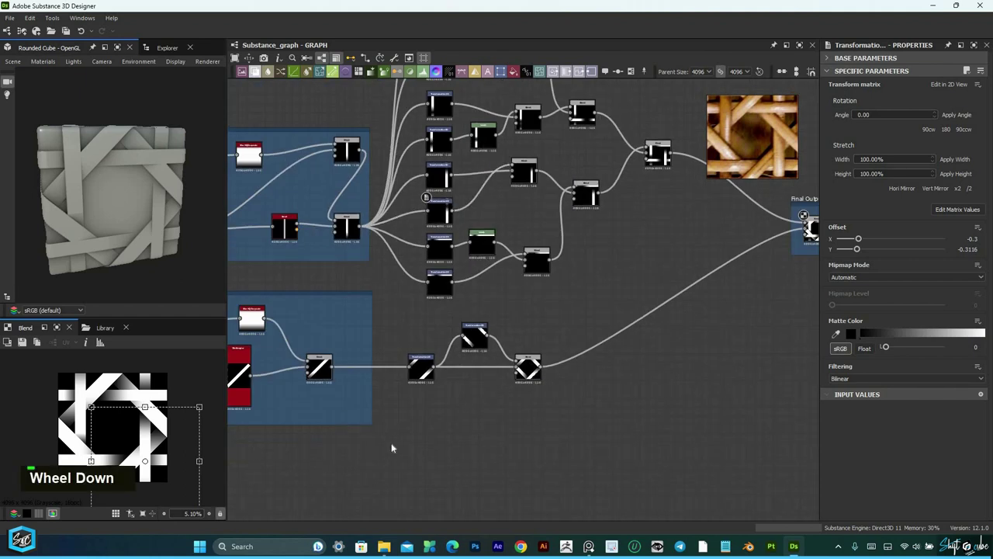
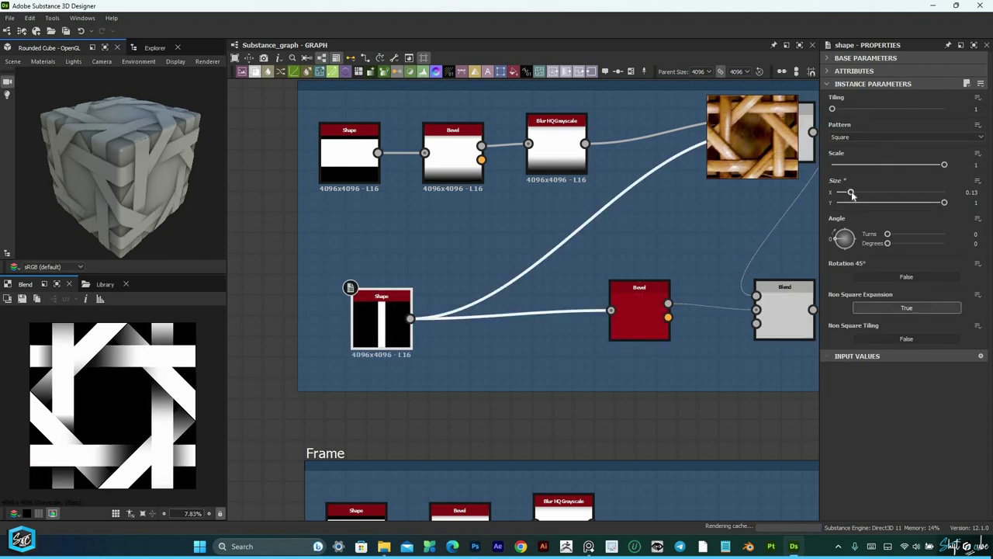
Step: Zoom the graph out and back to view the narrowed 0.13-wide strand Shape in context
{"action": "scroll", "scroll_direction": "down", "scroll_amount": 3}
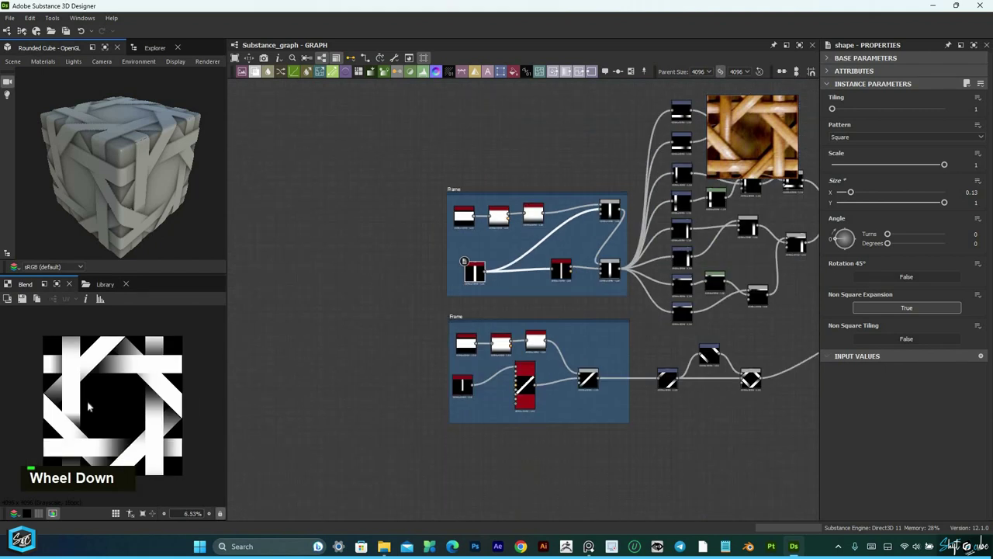
{"action": "scroll", "scroll_direction": "up", "scroll_amount": 3}
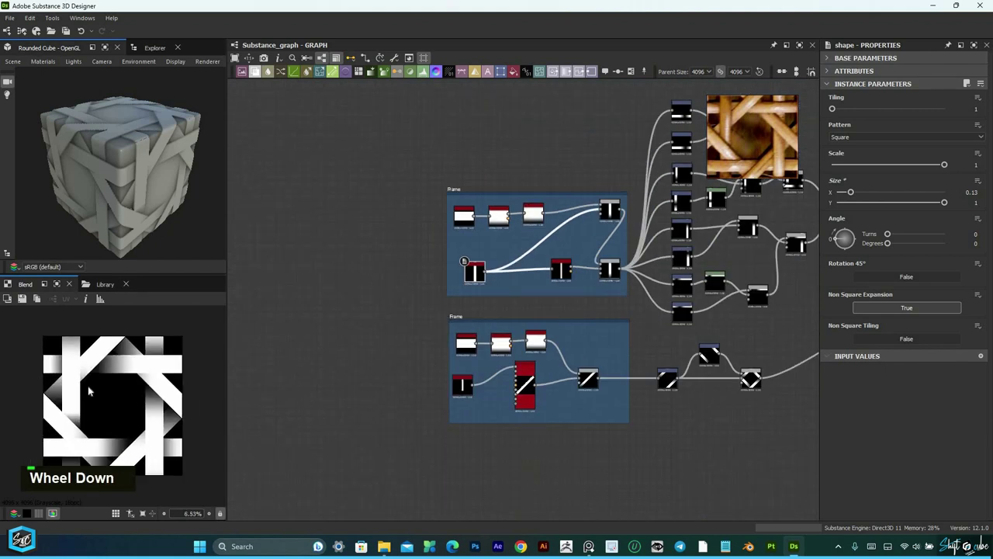
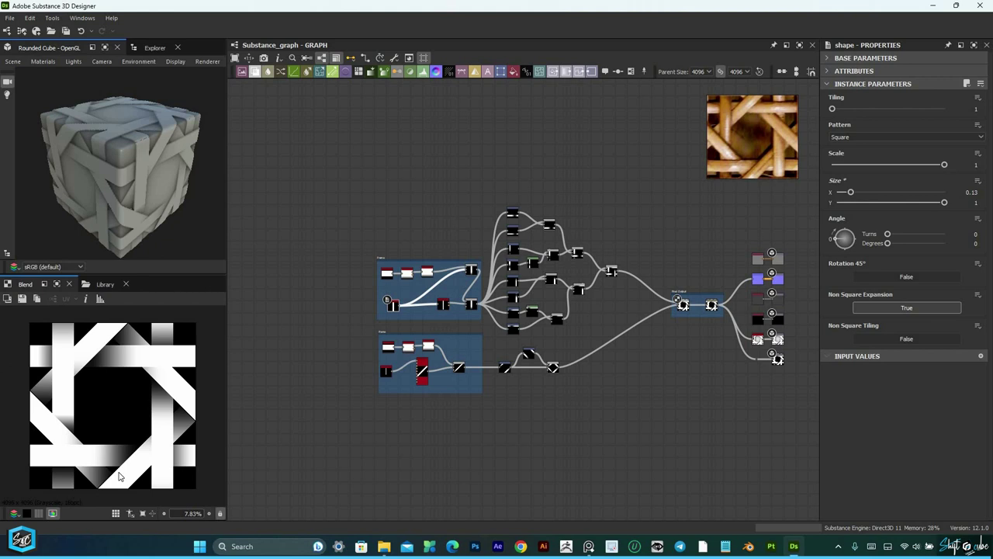
Step: Set Offset X of the top horizontal-strand Transformation 2D to -0.33
{"action": "middle_click", "coordinate": [486, 312]}
{"action": "scroll", "scroll_direction": "up", "scroll_amount": 3}
{"action": "middle_click", "coordinate": [498, 308]}
{"action": "scroll", "scroll_direction": "up", "scroll_amount": 3}
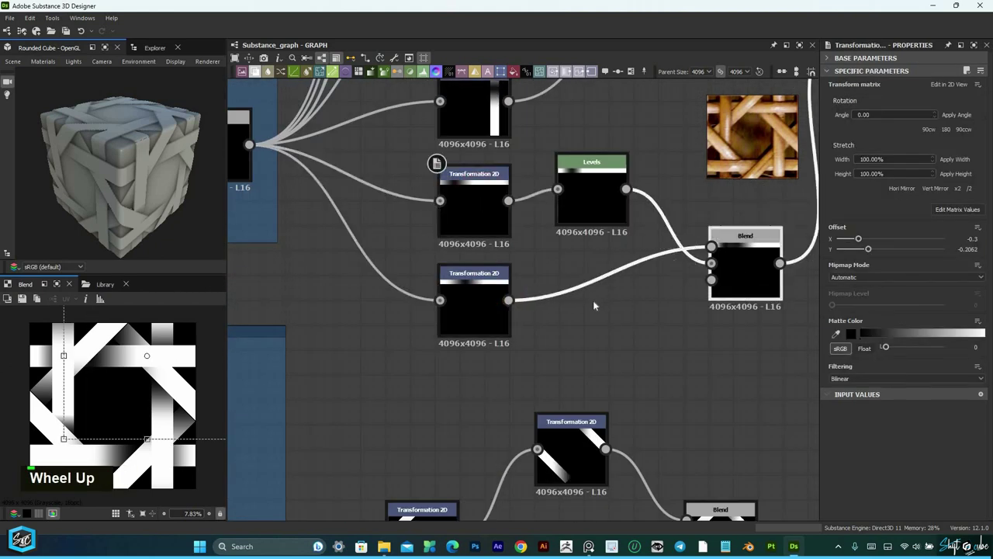
{"action": "middle_click", "coordinate": [524, 327]}
{"action": "scroll", "scroll_direction": "up", "scroll_amount": 3}
{"action": "scroll", "scroll_direction": "down", "scroll_amount": 3}
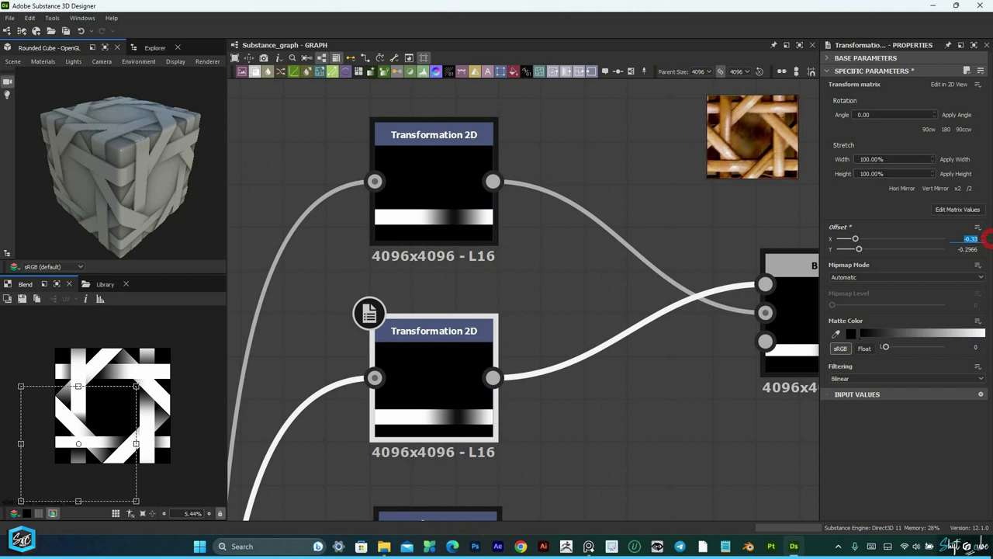
{"action": "type", "text": "-0.33"}
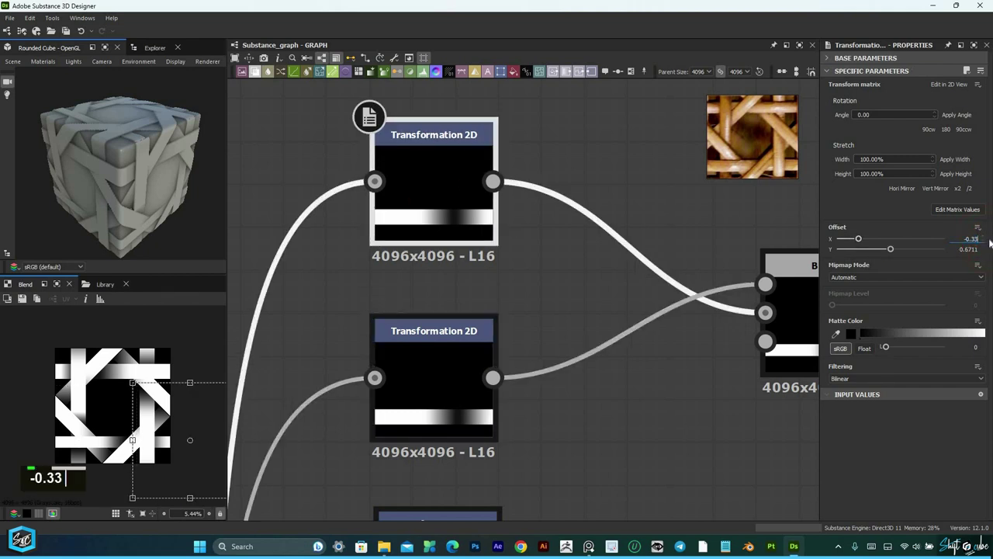
{"action": "key", "text": "Return"}
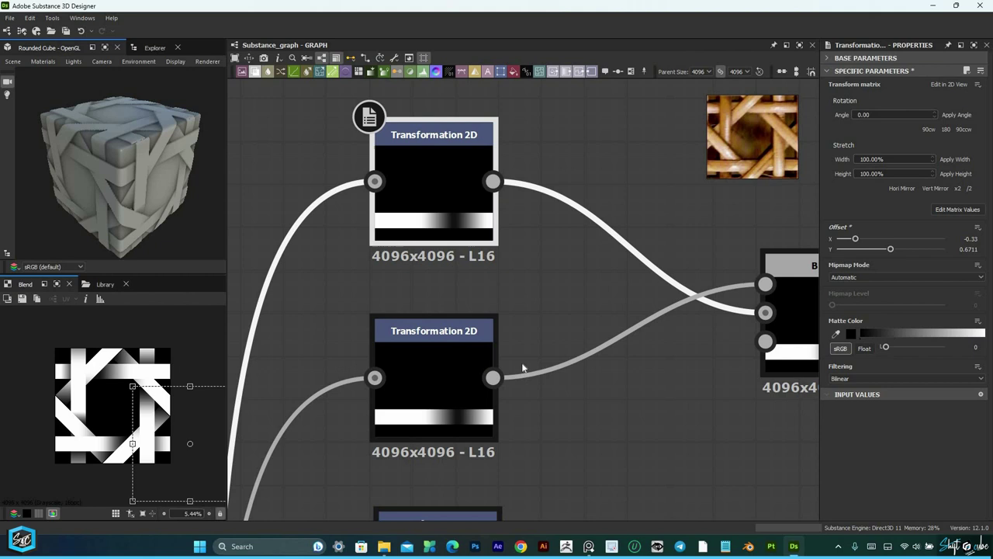
{"action": "scroll", "scroll_direction": "down", "scroll_amount": 3}
{"action": "middle_click", "coordinate": [553, 295]}
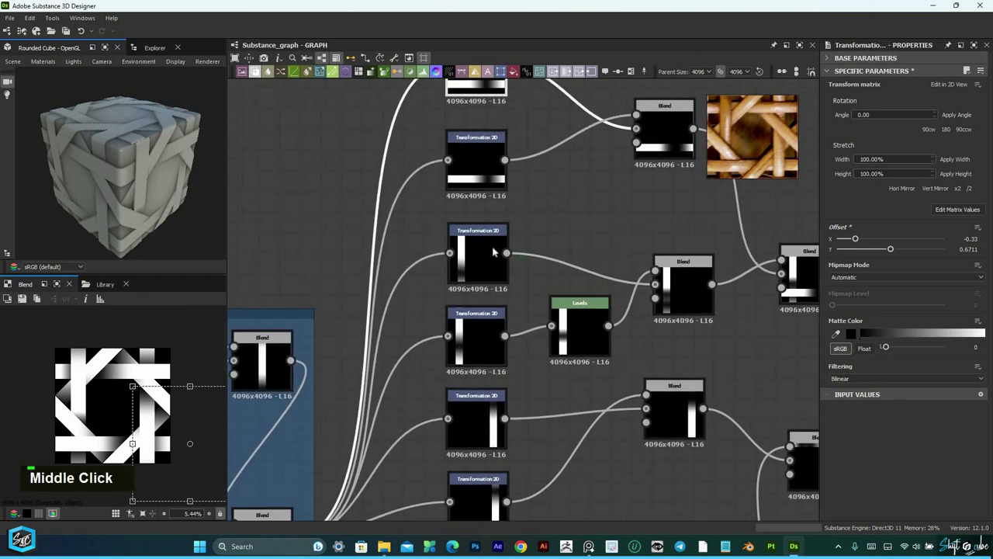
Step: Set Offset X of the next horizontal-strip Transformation 2D to -0.33
{"action": "scroll", "scroll_direction": "up", "scroll_amount": 3}
{"action": "middle_click", "coordinate": [487, 317]}
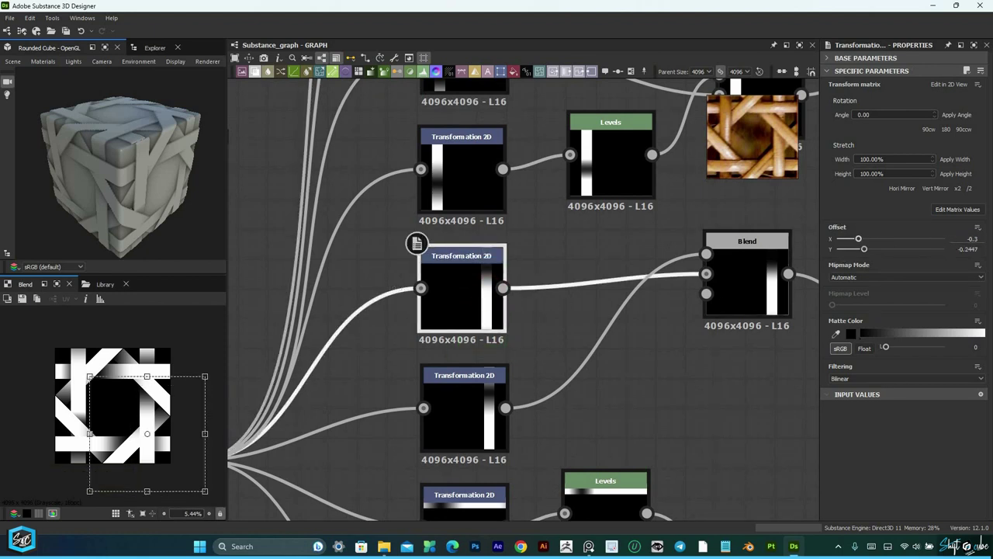
{"action": "type", "text": "-0.33"}
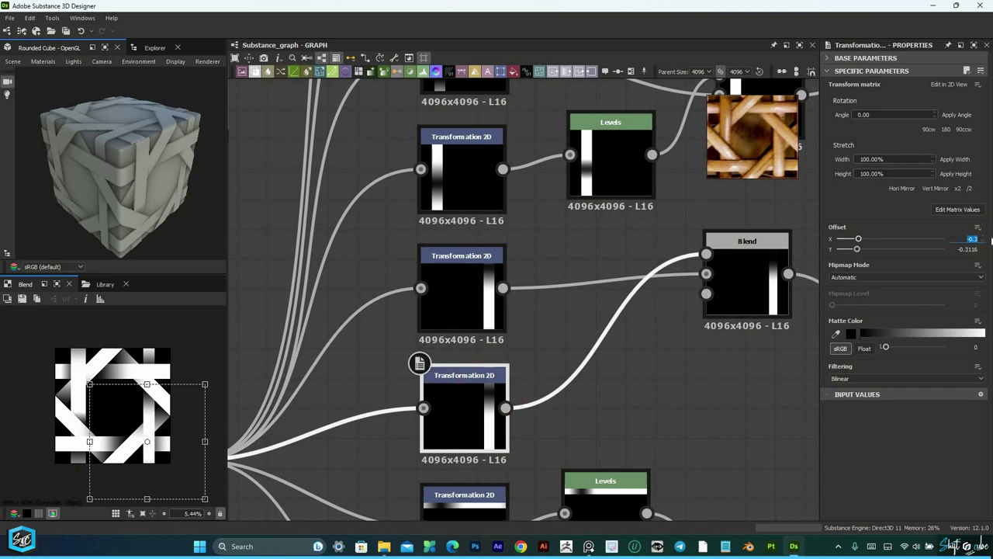
{"action": "type", "text": "-0.33"}
{"action": "key", "text": "Return"}
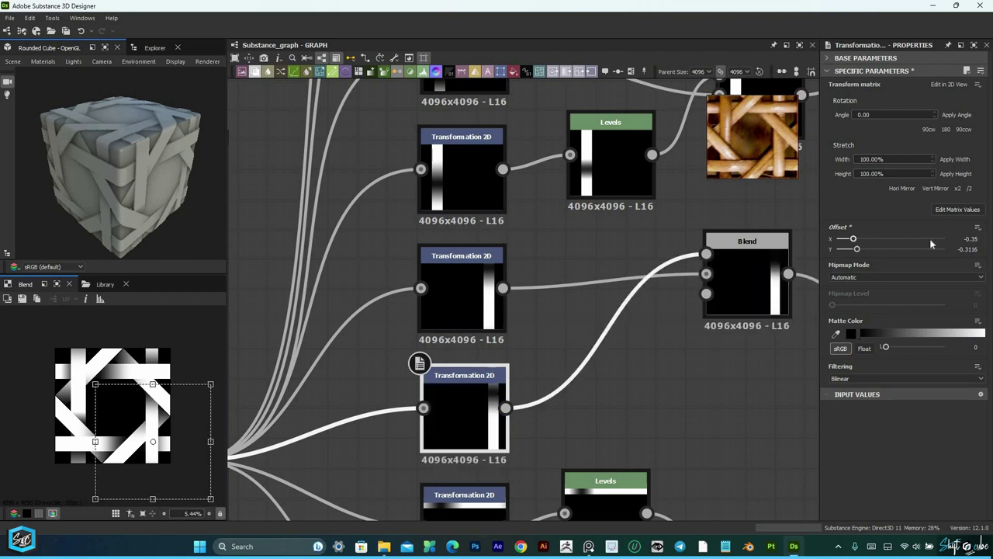
Step: Set Offset X of the remaining horizontal-strip Transformation 2D nodes to -0.35
{"action": "type", "text": "-0.35"}
{"action": "key", "text": "Return"}
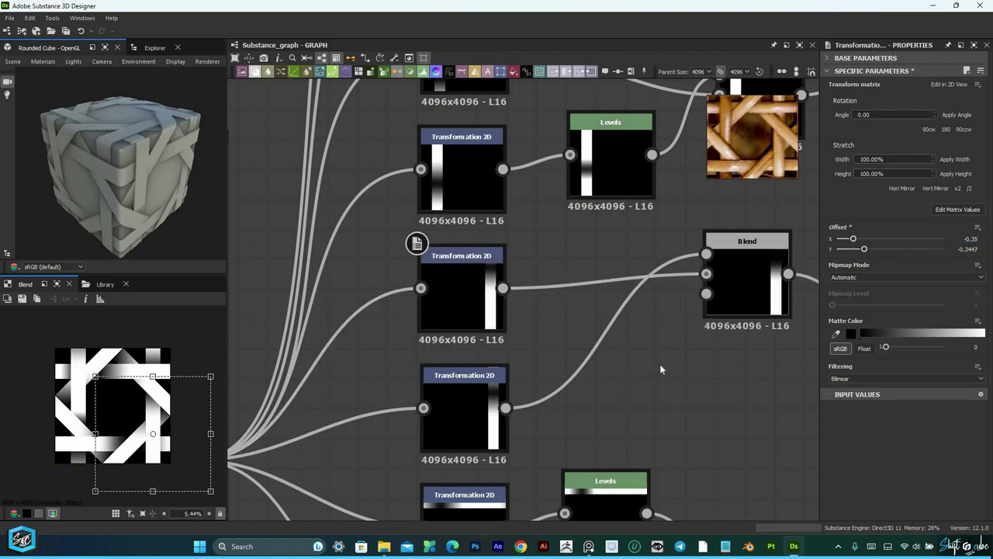
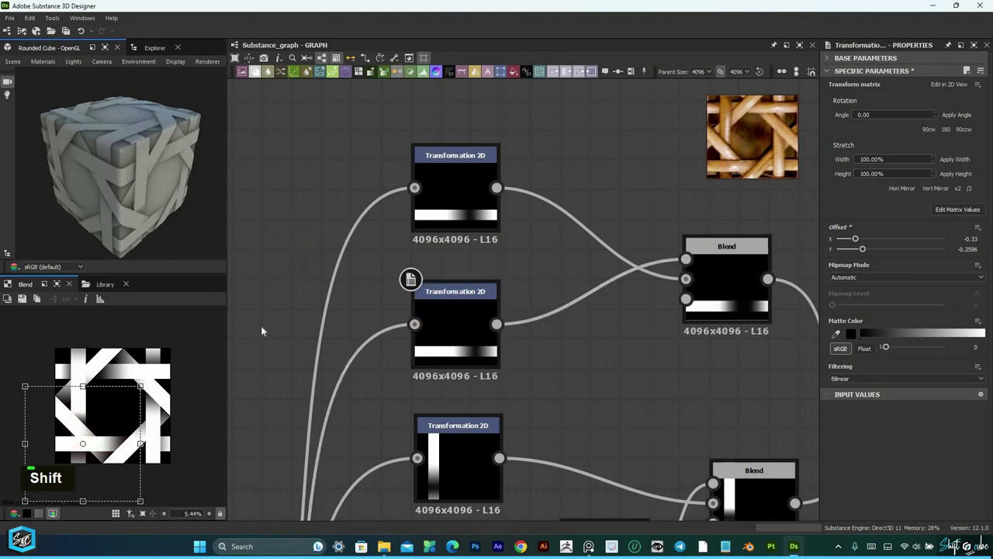
{"action": "scroll", "scroll_direction": "down", "scroll_amount": 3}
{"action": "scroll", "scroll_direction": "up", "scroll_amount": 3}
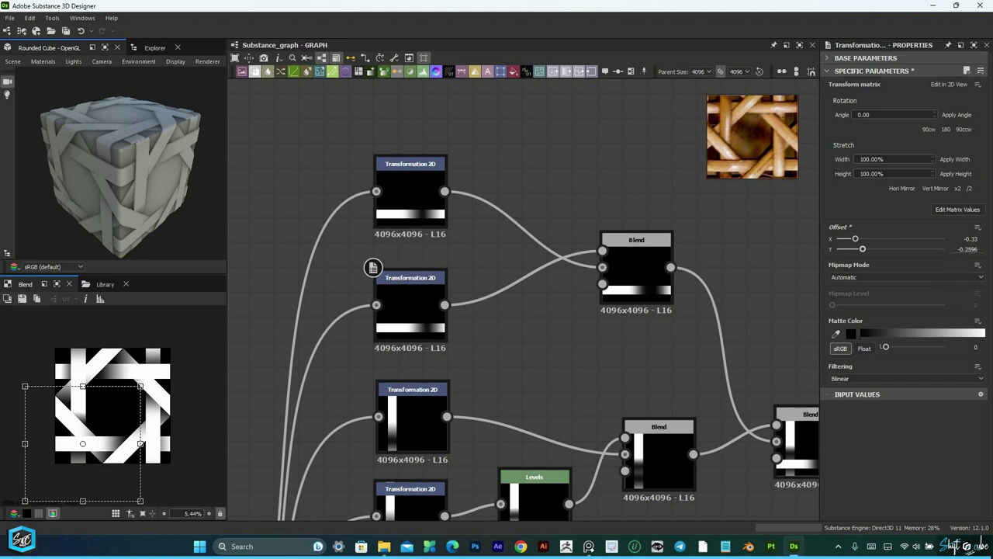
{"action": "type", "text": "-0.35"}
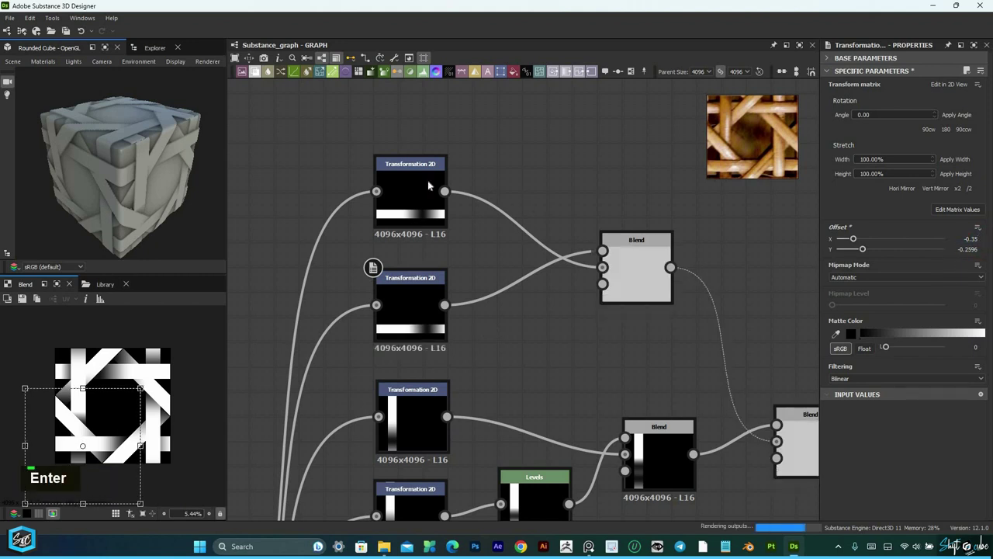
{"action": "type", "text": "-0.35"}
{"action": "key", "text": "Return"}
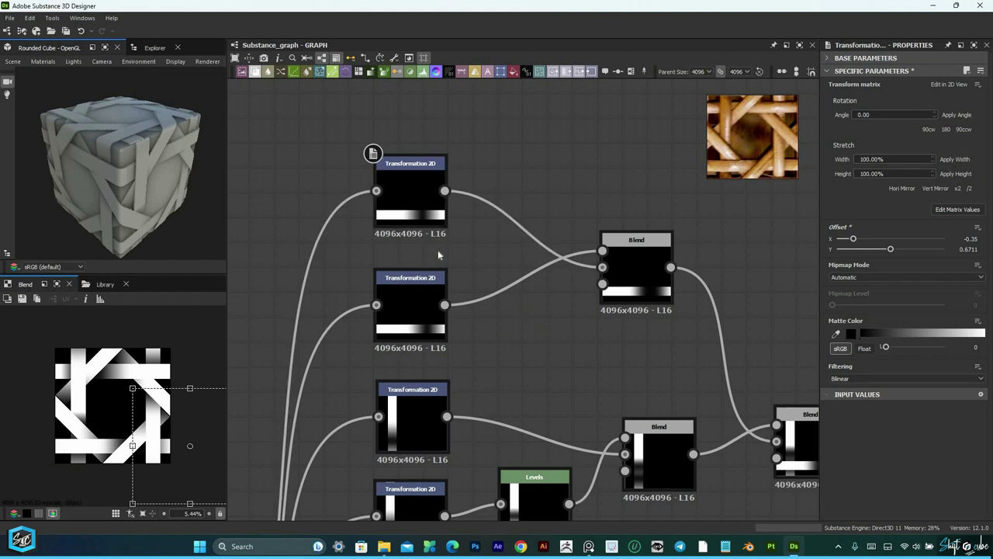
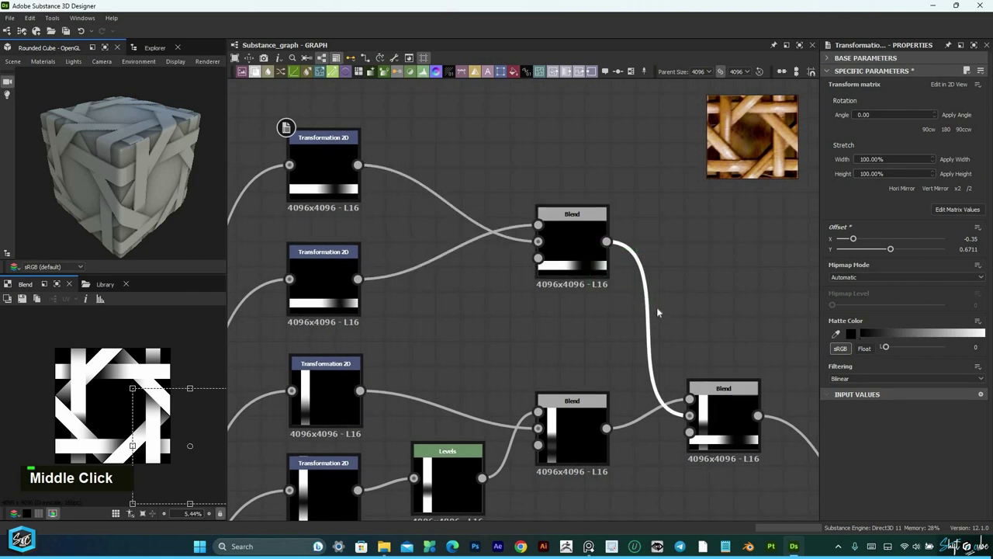
{"action": "key", "text": "space"}
Step: Insert a Levels node after the Blend of the horizontal strips and refocus on the upper transforms
{"action": "type", "text": "i"}
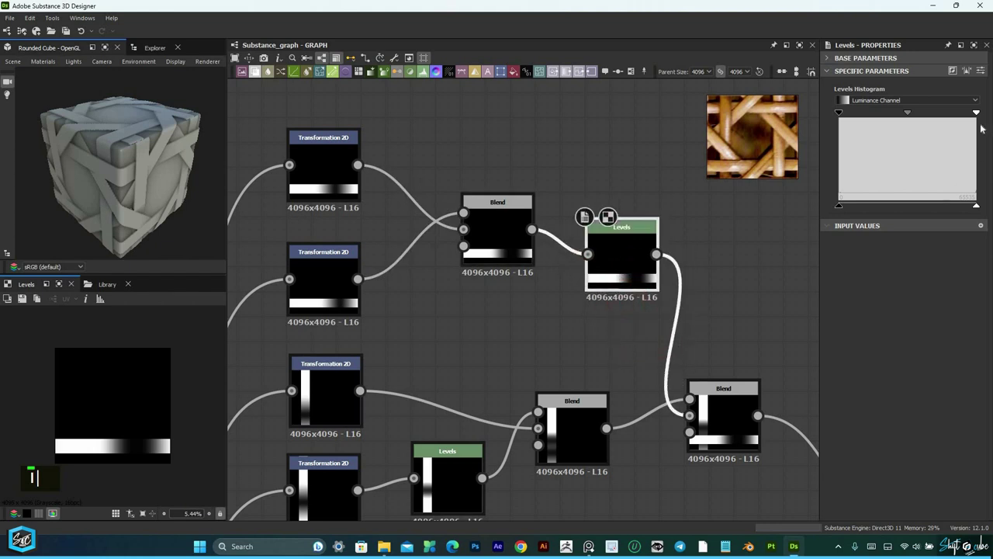
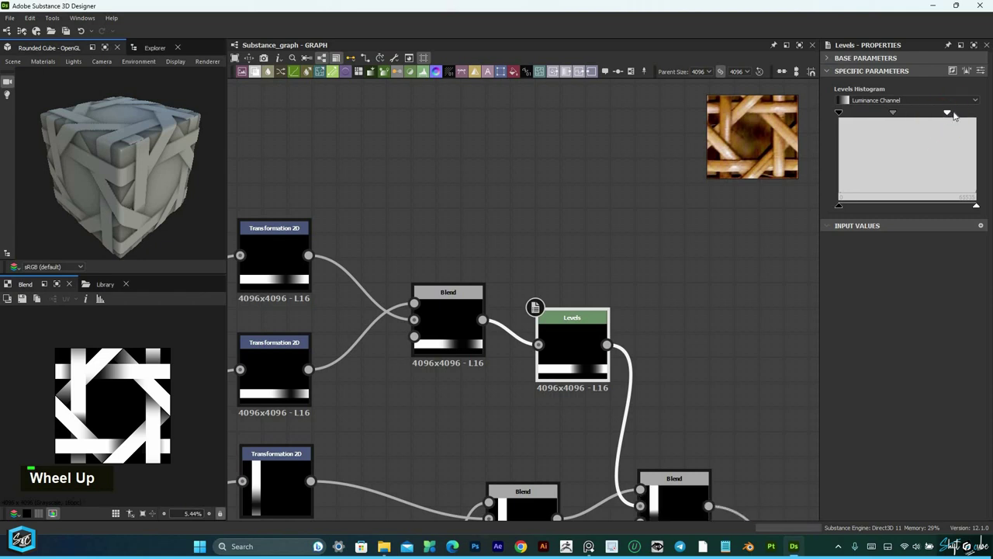
{"action": "middle_click", "coordinate": [632, 248]}
{"action": "scroll", "scroll_direction": "up", "scroll_amount": 3}
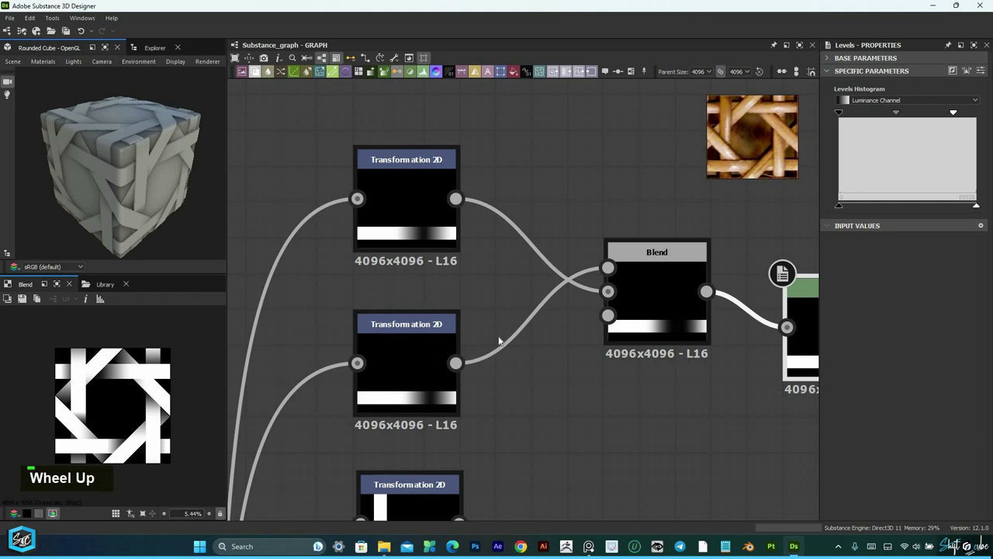
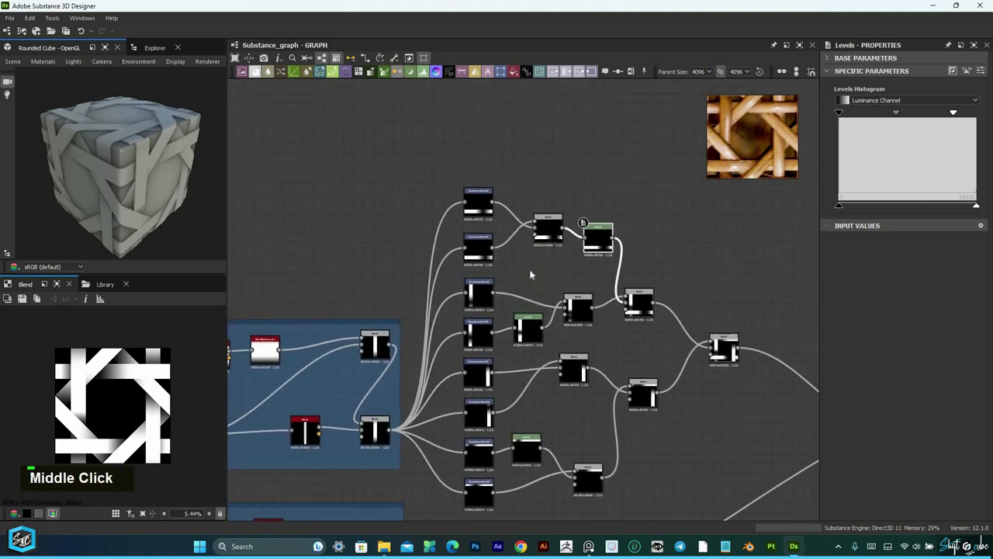
{"action": "scroll", "scroll_direction": "up", "scroll_amount": 3}
{"action": "scroll", "scroll_direction": "down", "scroll_amount": 3}
{"action": "scroll", "scroll_direction": "up", "scroll_amount": 3}
{"action": "scroll", "scroll_direction": "down", "scroll_amount": 3}
{"action": "scroll", "scroll_direction": "up", "scroll_amount": 3}
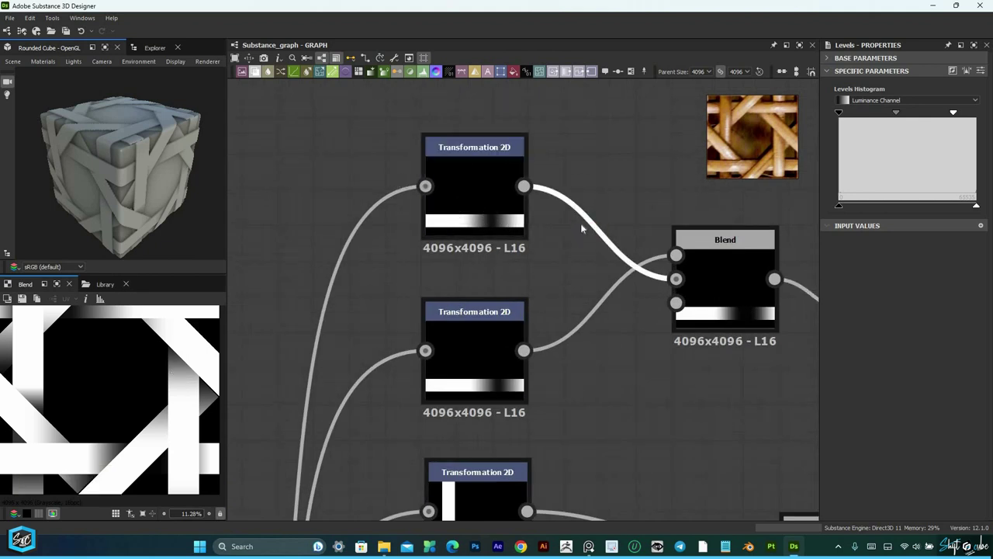
Step: Add a Levels node after the top horizontal-strip Transformation 2D before its Blend
{"action": "key", "text": "space"}
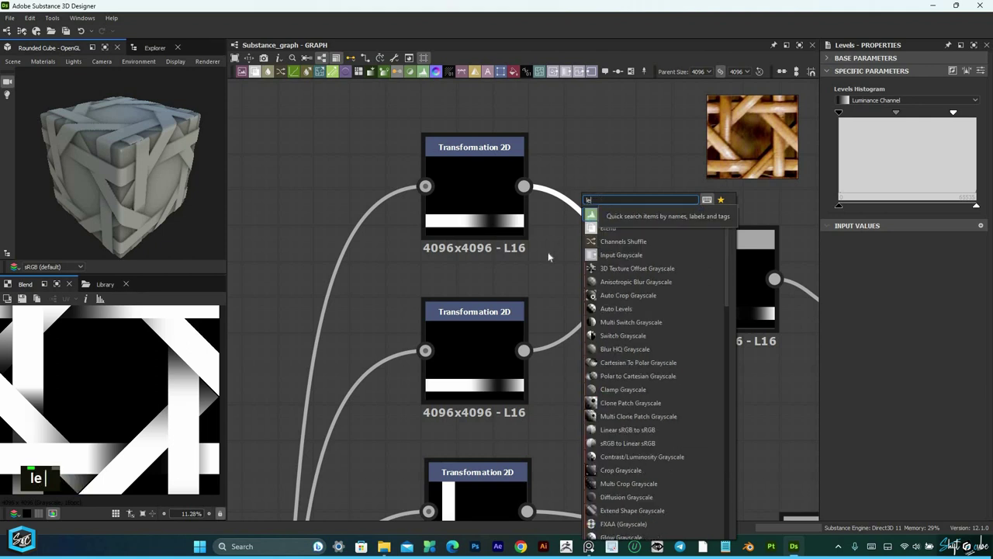
{"action": "type", "text": "le"}
{"action": "scroll", "scroll_direction": "down", "scroll_amount": 3}
{"action": "double_click", "coordinate": [712, 353]}
{"action": "scroll", "scroll_direction": "down", "scroll_amount": 3}
{"action": "middle_click", "coordinate": [730, 392]}
Step: Add a Levels node after the second horizontal-strip Transformation 2D before the Blend
{"action": "double_click", "coordinate": [471, 228]}
{"action": "scroll", "scroll_direction": "up", "scroll_amount": 3}
{"action": "scroll", "scroll_direction": "down", "scroll_amount": 3}
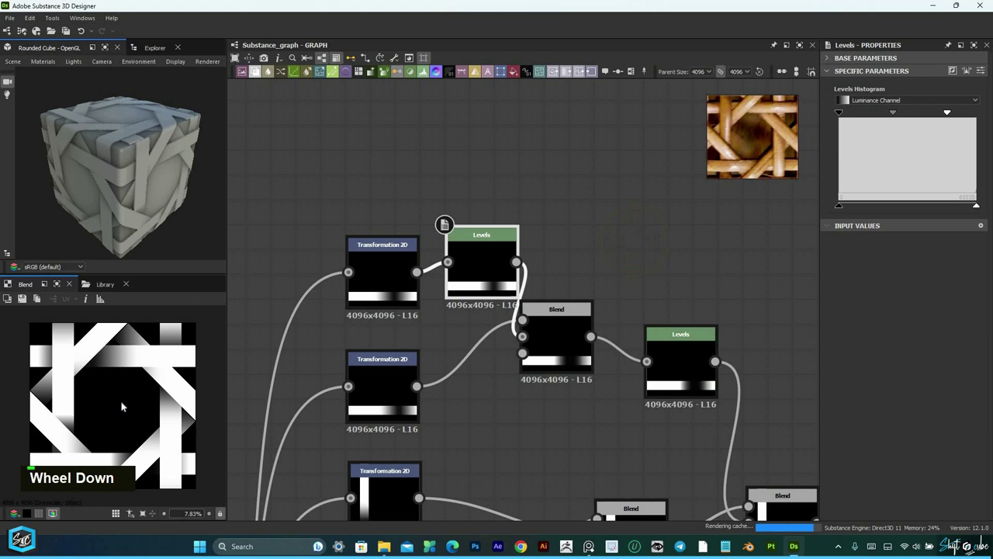
{"action": "scroll", "scroll_direction": "up", "scroll_amount": 3}
{"action": "middle_click", "coordinate": [538, 309]}
{"action": "key", "text": "space"}
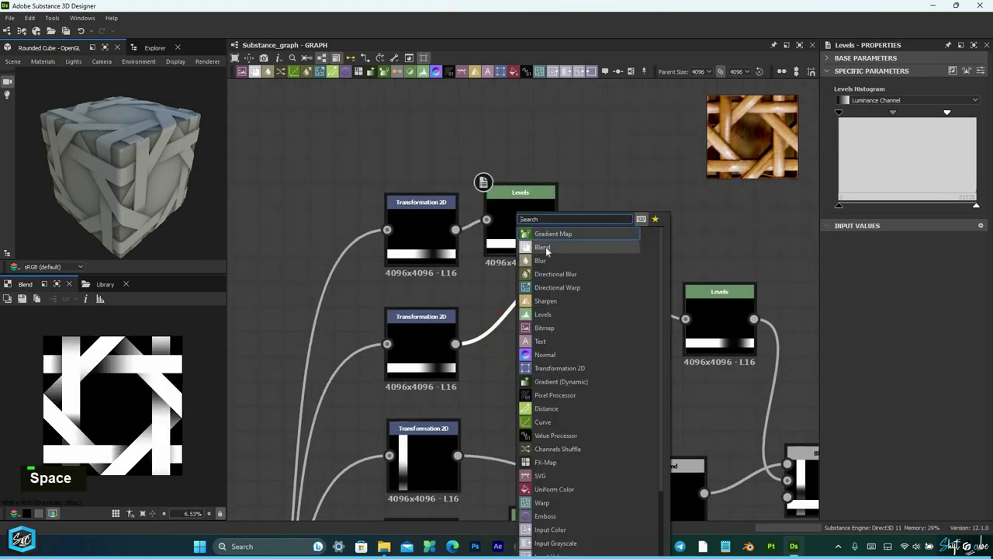
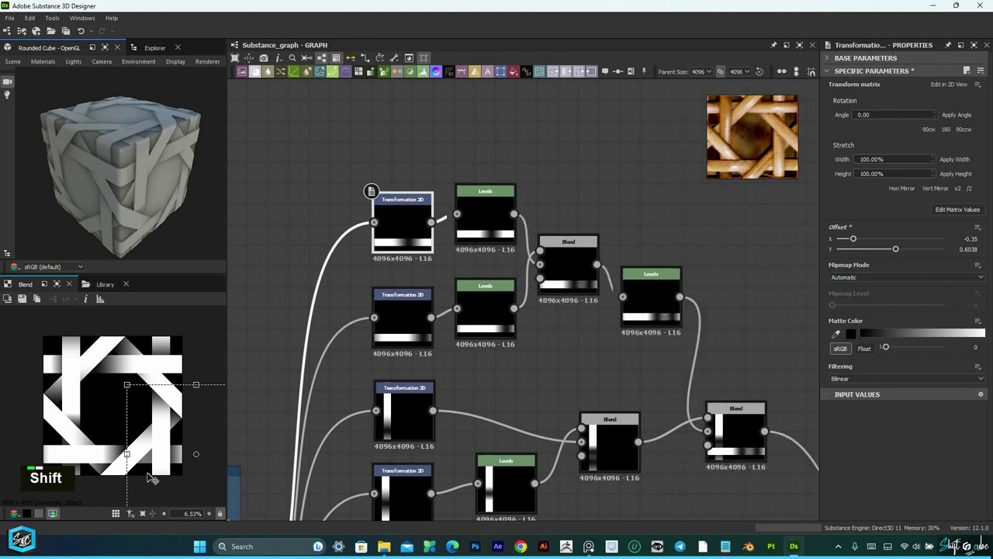
{"action": "scroll", "scroll_direction": "down", "scroll_amount": 3}
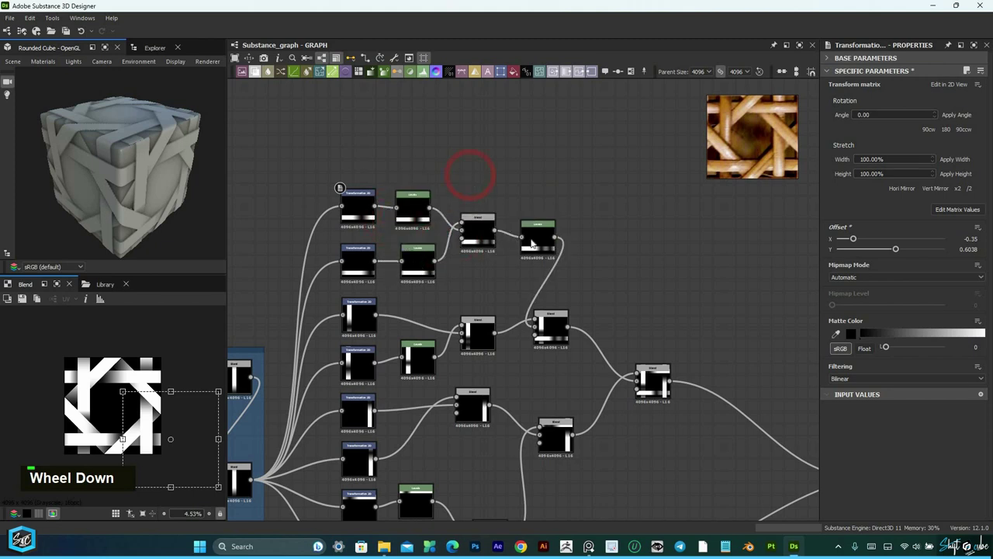
Step: Wrap the upper horizontal-strip transforms, Levels and Blend nodes in their own frame
{"action": "middle_click", "coordinate": [237, 359]}
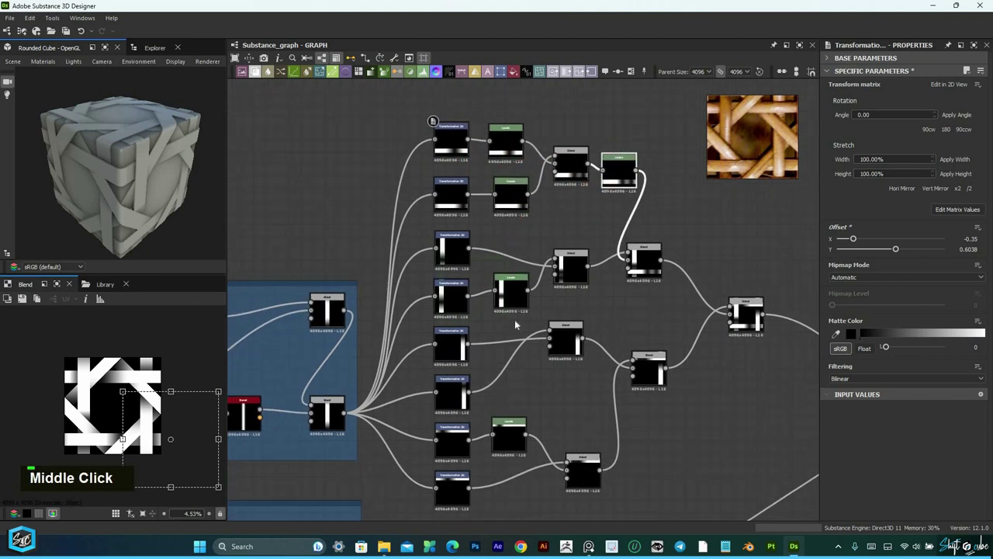
{"action": "middle_click", "coordinate": [527, 320]}
{"action": "scroll", "scroll_direction": "down", "scroll_amount": 3}
{"action": "scroll", "scroll_direction": "up", "scroll_amount": 3}
{"action": "middle_click", "coordinate": [445, 178]}
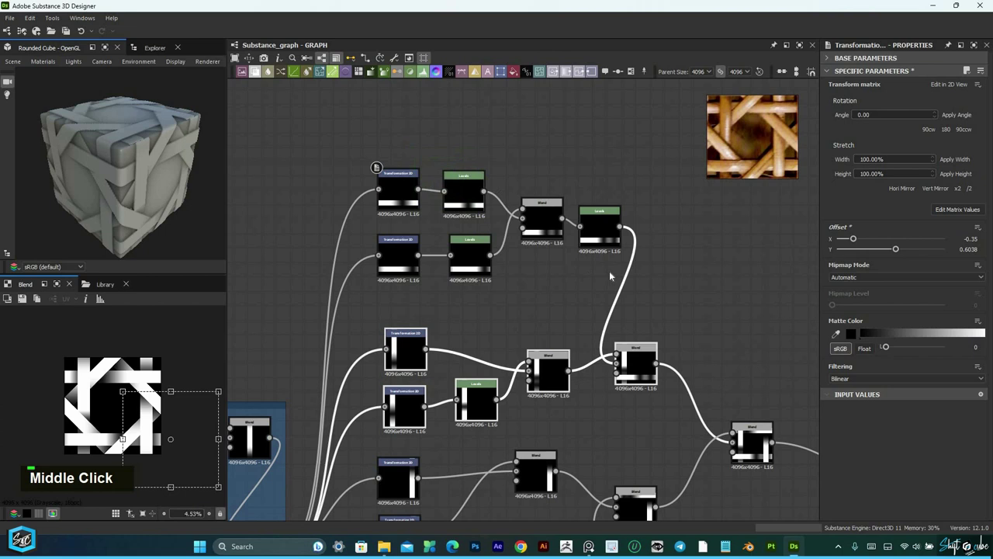
{"action": "scroll", "scroll_direction": "down", "scroll_amount": 3}
{"action": "middle_click", "coordinate": [555, 305]}
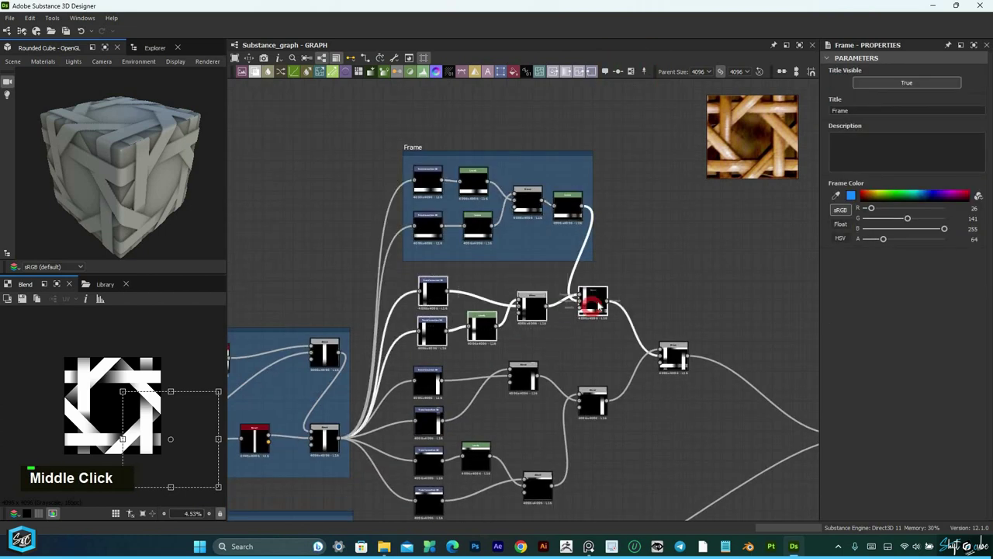
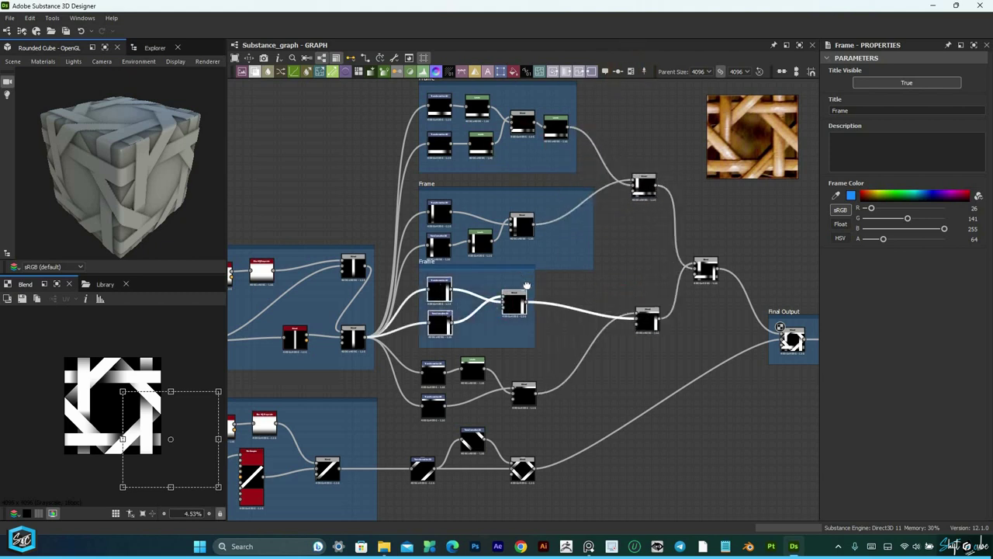
Step: Set the framed strip Transformation 2D offset to X -0.35 with Y -0.2633
{"action": "middle_click", "coordinate": [443, 436]}
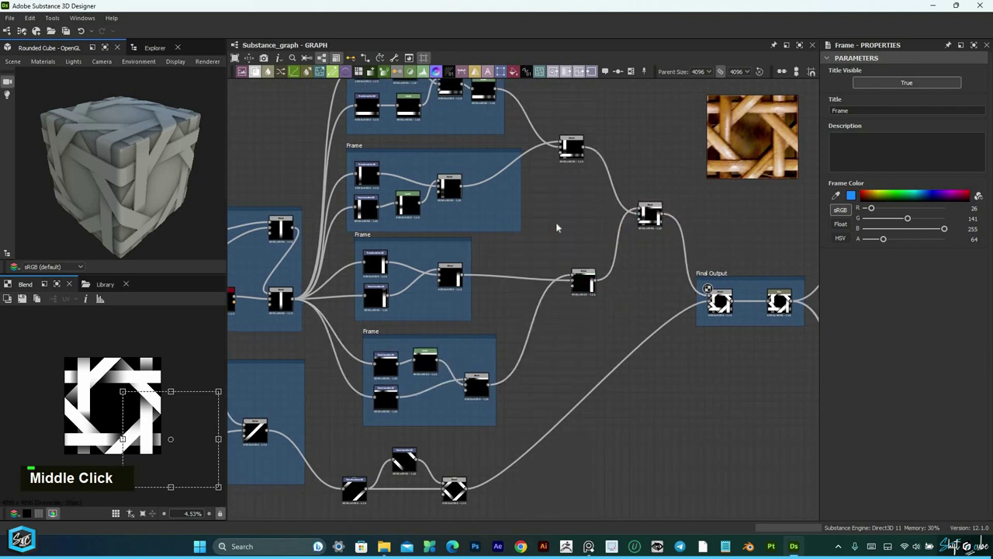
{"action": "scroll", "scroll_direction": "down", "scroll_amount": 3}
{"action": "middle_click", "coordinate": [604, 196]}
{"action": "scroll", "scroll_direction": "up", "scroll_amount": 3}
{"action": "scroll", "scroll_direction": "down", "scroll_amount": 3}
{"action": "scroll", "scroll_direction": "up", "scroll_amount": 3}
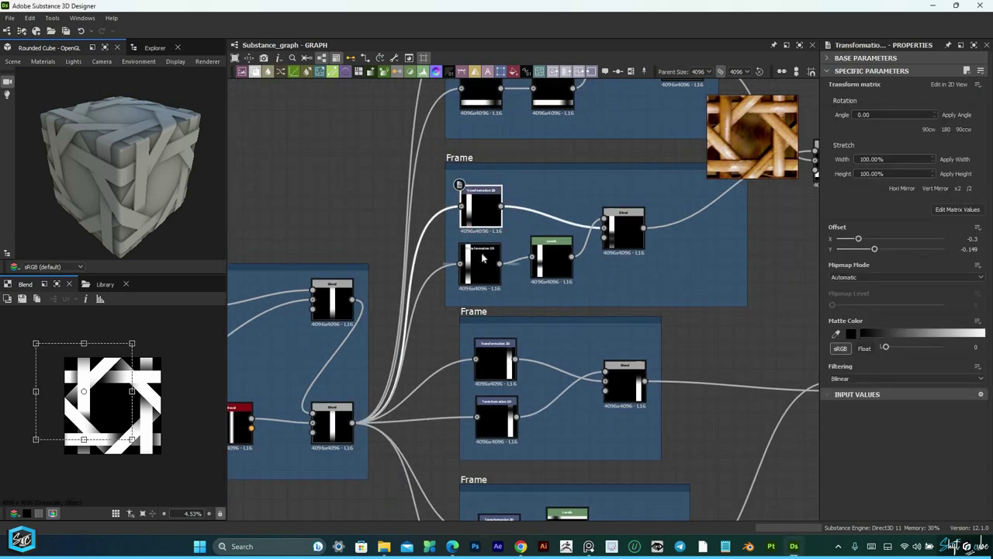
{"action": "scroll", "scroll_direction": "up", "scroll_amount": 3}
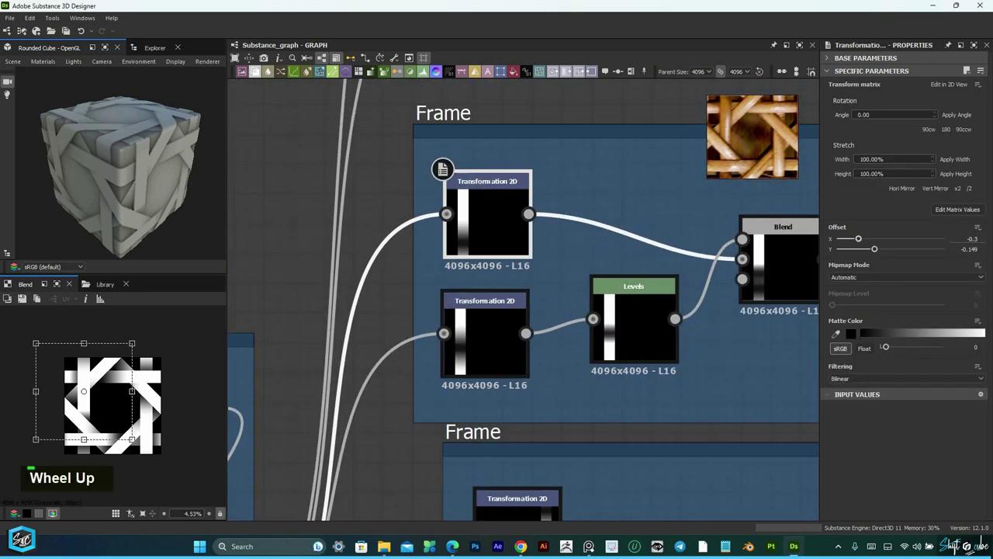
{"action": "type", "text": "-0.35"}
{"action": "key", "text": "Return"}
{"action": "type", "text": "-0.35"}
{"action": "key", "text": "Return"}
Step: Preview the lower vertical-strip transform's output and review the framed clusters
{"action": "scroll", "scroll_direction": "up", "scroll_amount": 3}
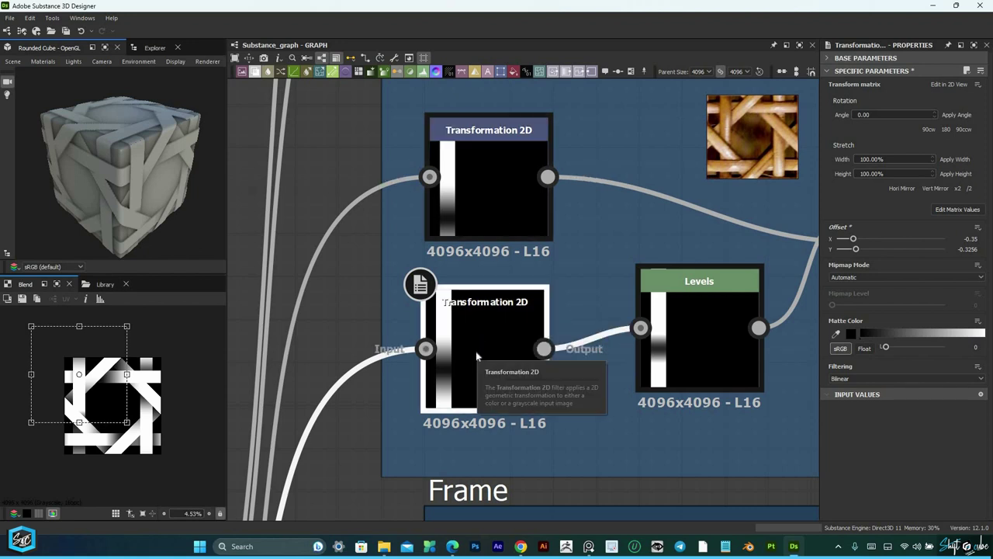
{"action": "scroll", "scroll_direction": "down", "scroll_amount": 3}
{"action": "middle_click", "coordinate": [544, 345]}
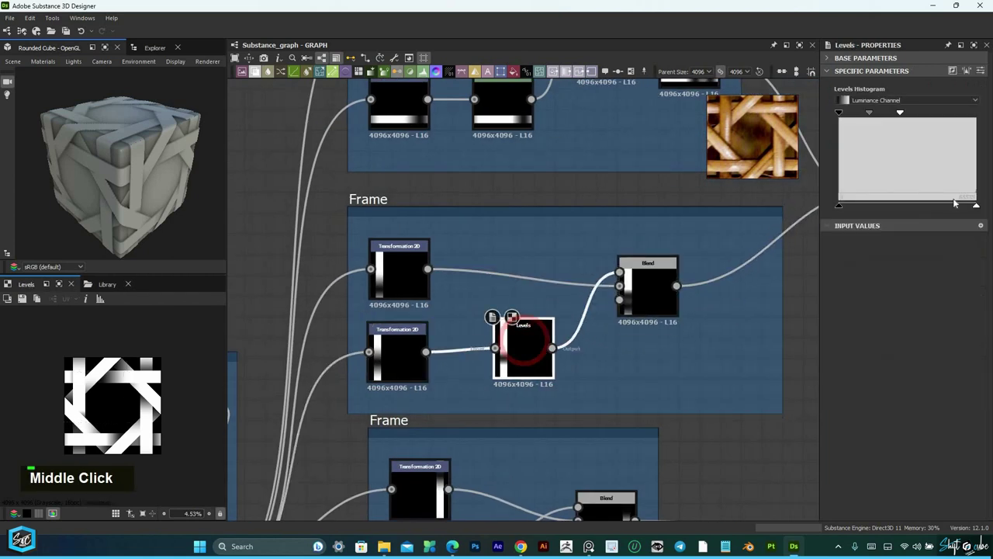
{"action": "double_click", "coordinate": [464, 353]}
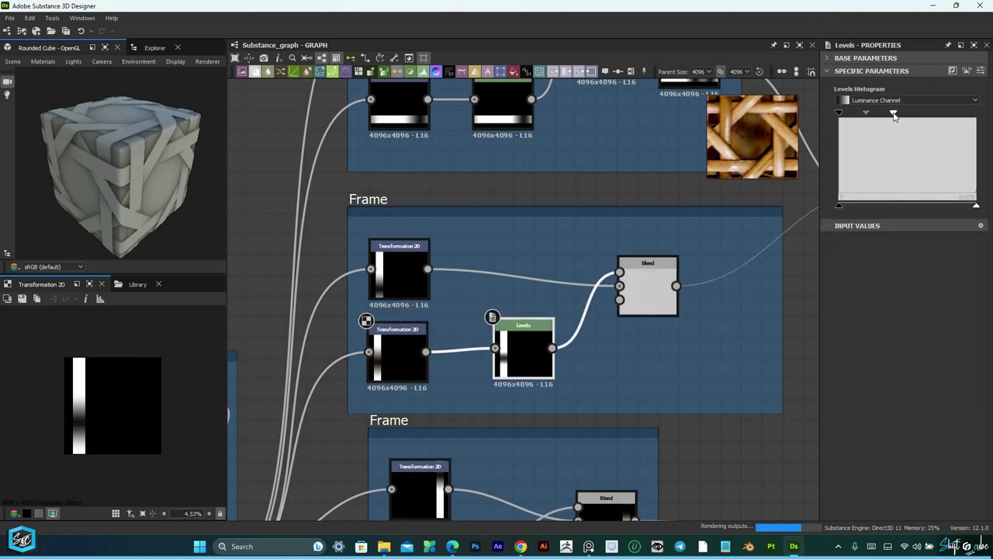
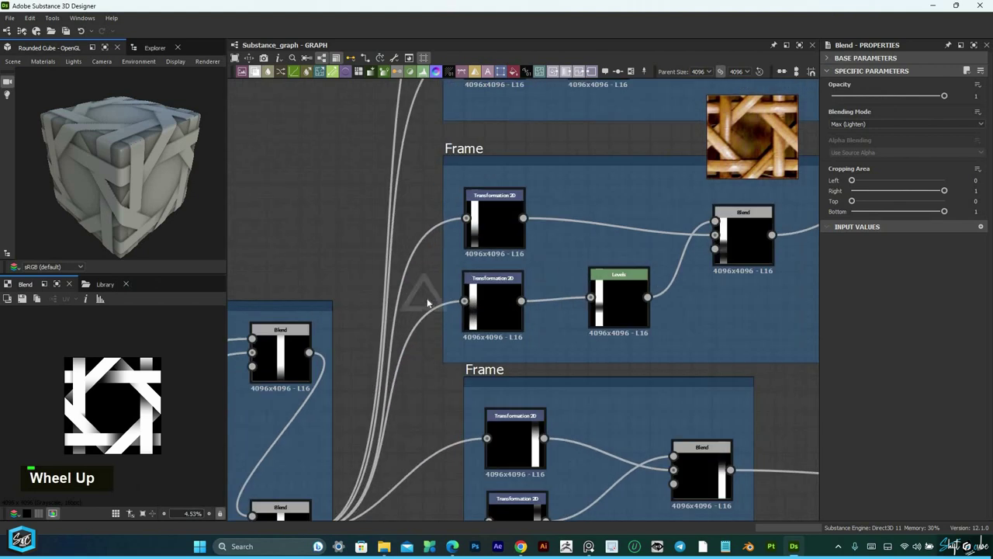
{"action": "scroll", "scroll_direction": "down", "scroll_amount": 3}
{"action": "scroll", "scroll_direction": "up", "scroll_amount": 3}
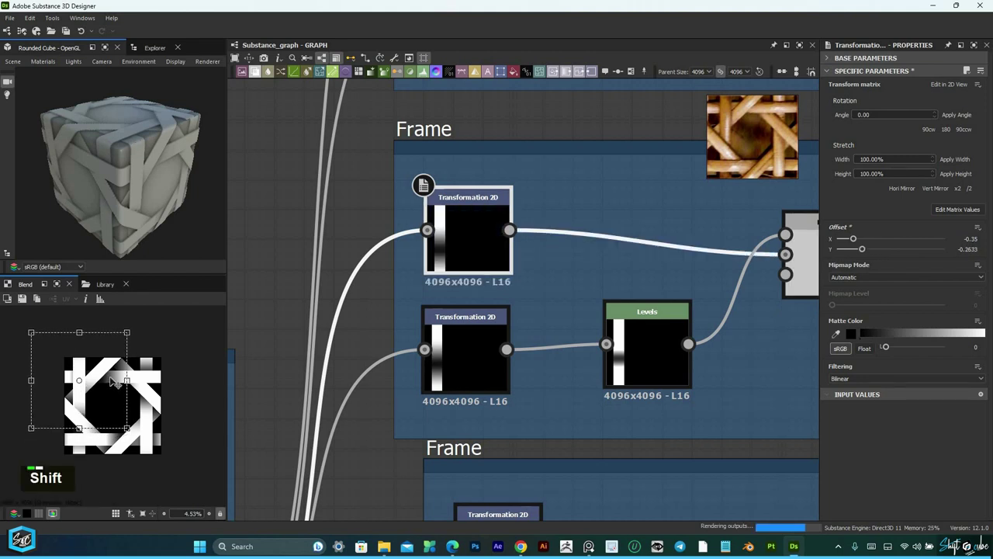
{"action": "scroll", "scroll_direction": "down", "scroll_amount": 3}
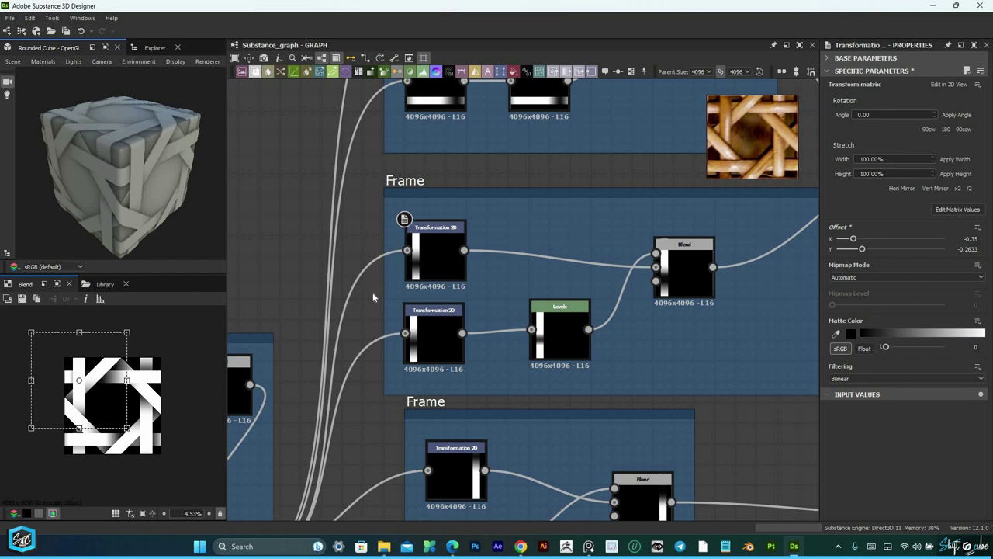
{"action": "scroll", "scroll_direction": "down", "scroll_amount": 3}
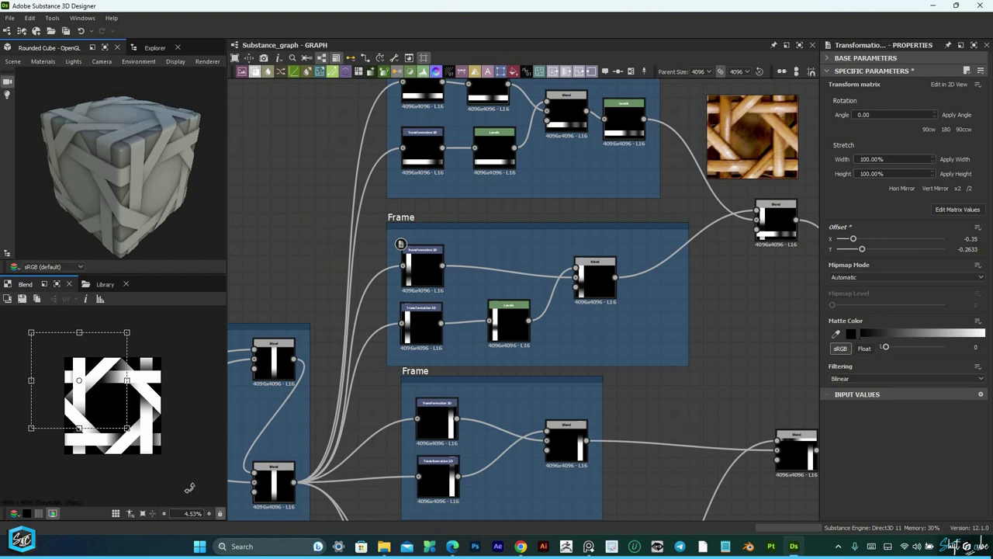
{"action": "scroll", "scroll_direction": "down", "scroll_amount": 3}
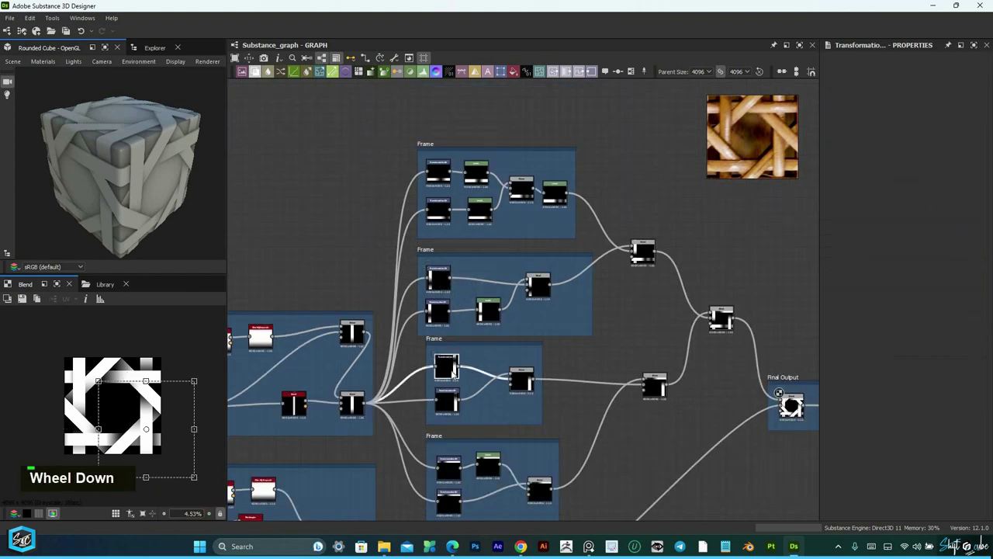
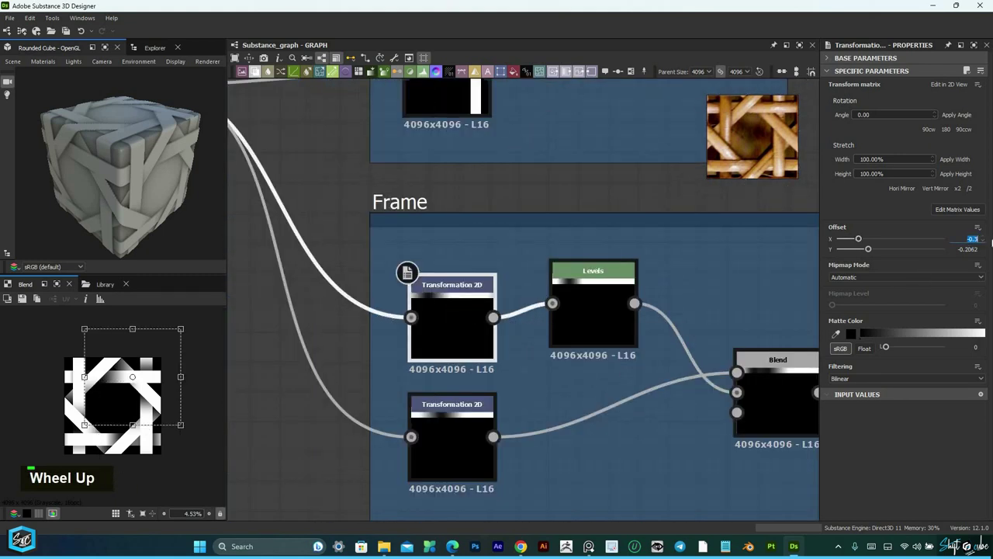
Step: Give both strip Transformation 2D nodes in the next frame an Offset X of -0.35
{"action": "key", "text": "ctrl+v"}
{"action": "type", "text": "-0.35"}
{"action": "key", "text": "Return"}
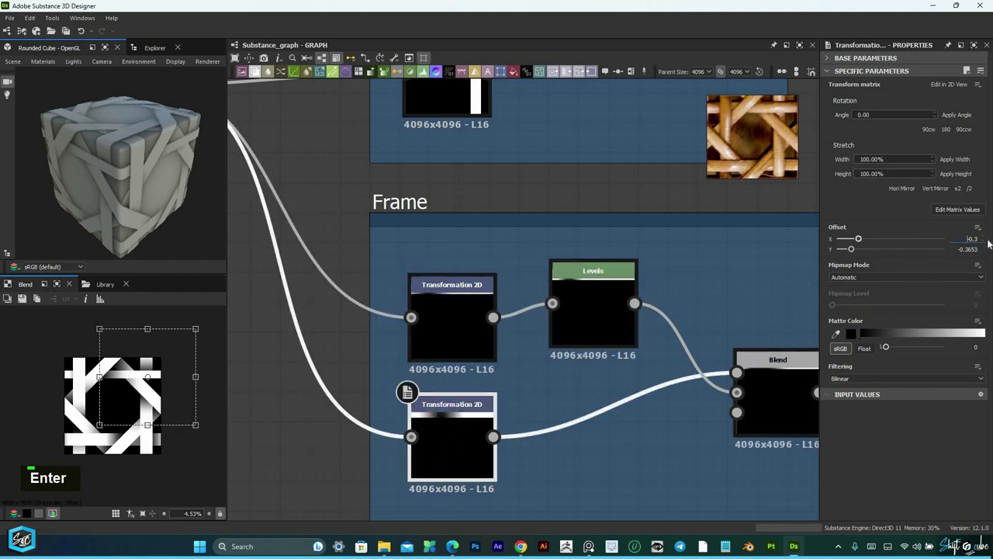
{"action": "type", "text": "-0.35"}
{"action": "key", "text": "Return"}
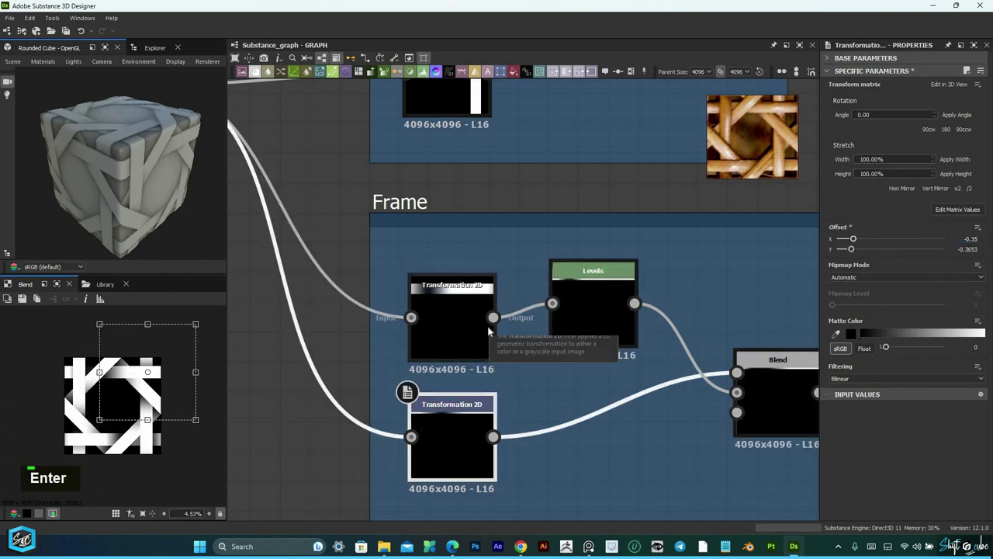
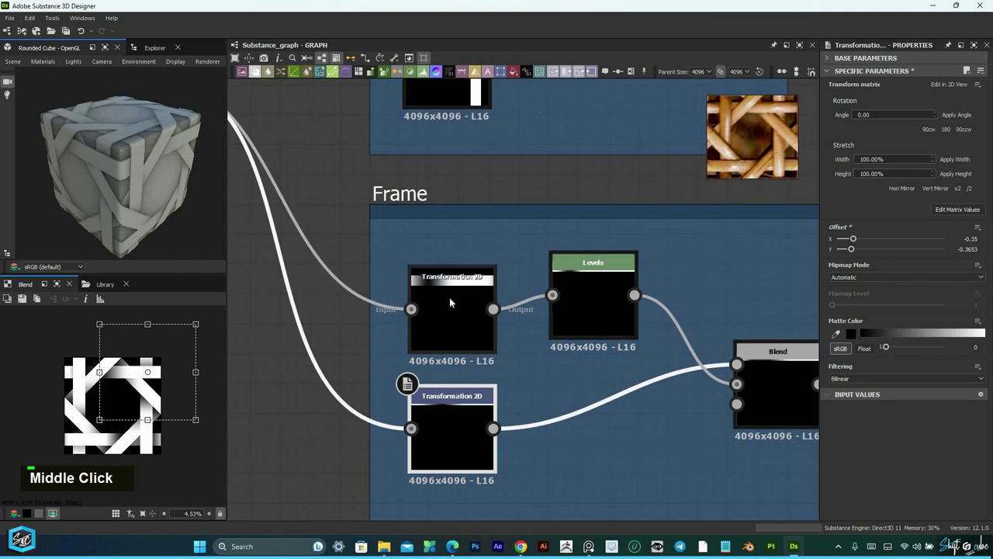
Step: Inspect the upper and lower strip transforms, repositioning their vertical offsets (second at -0.312 Y)
{"action": "scroll", "scroll_direction": "up", "scroll_amount": 3}
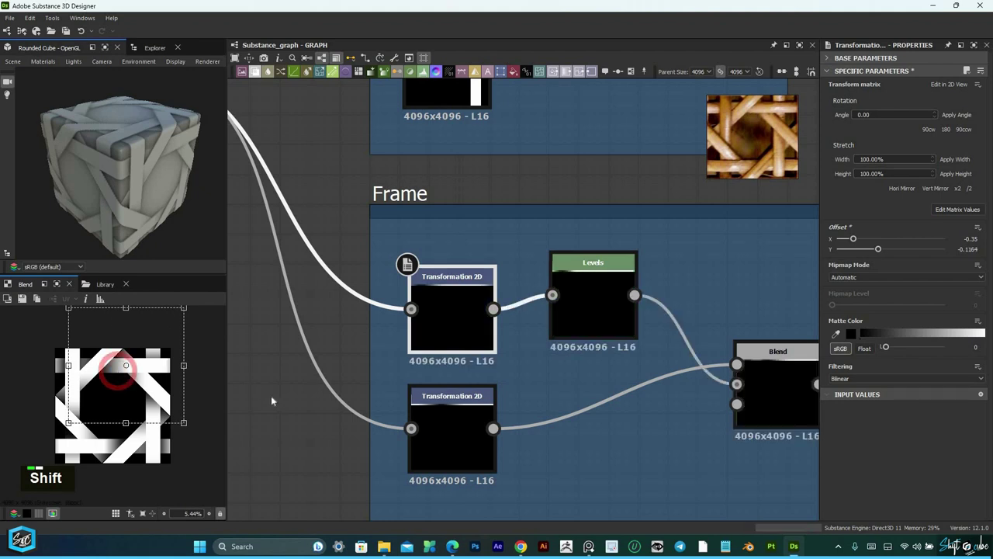
{"action": "scroll", "scroll_direction": "down", "scroll_amount": 3}
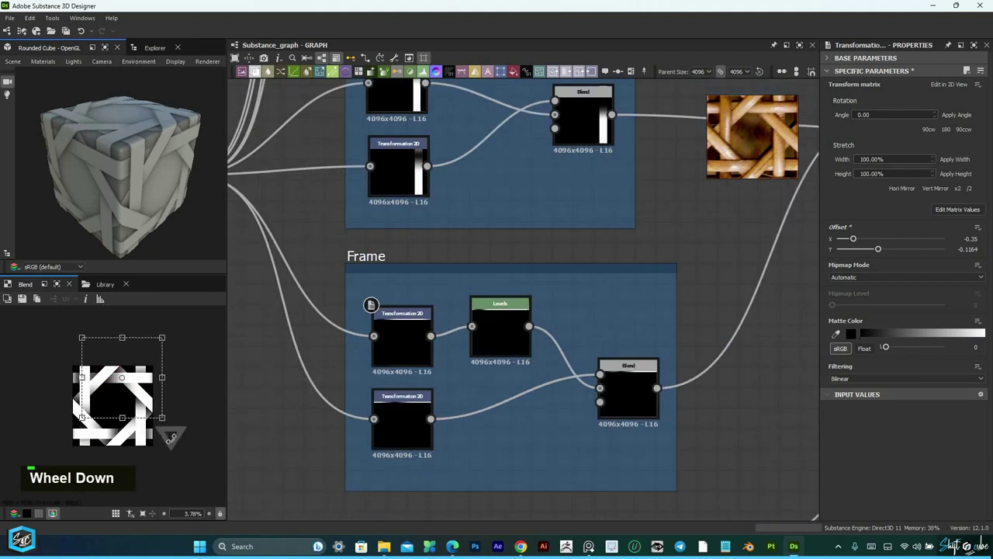
{"action": "scroll", "scroll_direction": "up", "scroll_amount": 3}
{"action": "double_click", "coordinate": [280, 449]}
{"action": "scroll", "scroll_direction": "down", "scroll_amount": 3}
{"action": "double_click", "coordinate": [619, 368]}
{"action": "middle_click", "coordinate": [385, 293]}
{"action": "scroll", "scroll_direction": "up", "scroll_amount": 3}
{"action": "scroll", "scroll_direction": "down", "scroll_amount": 3}
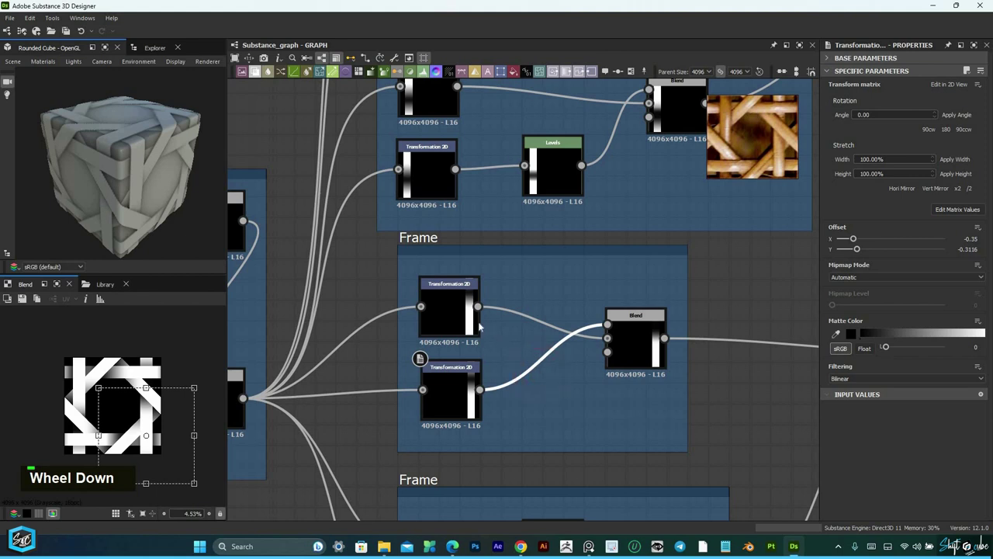
{"action": "scroll", "scroll_direction": "up", "scroll_amount": 3}
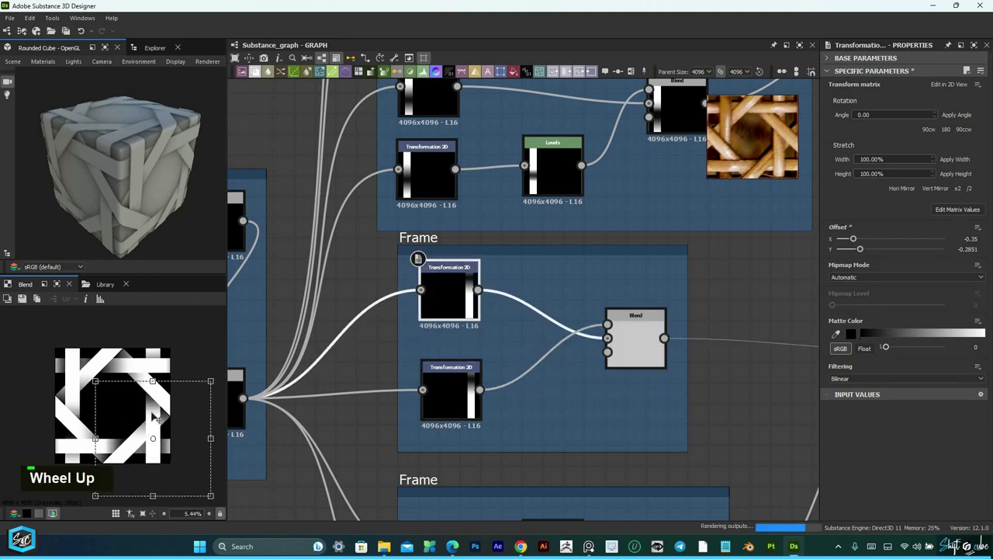
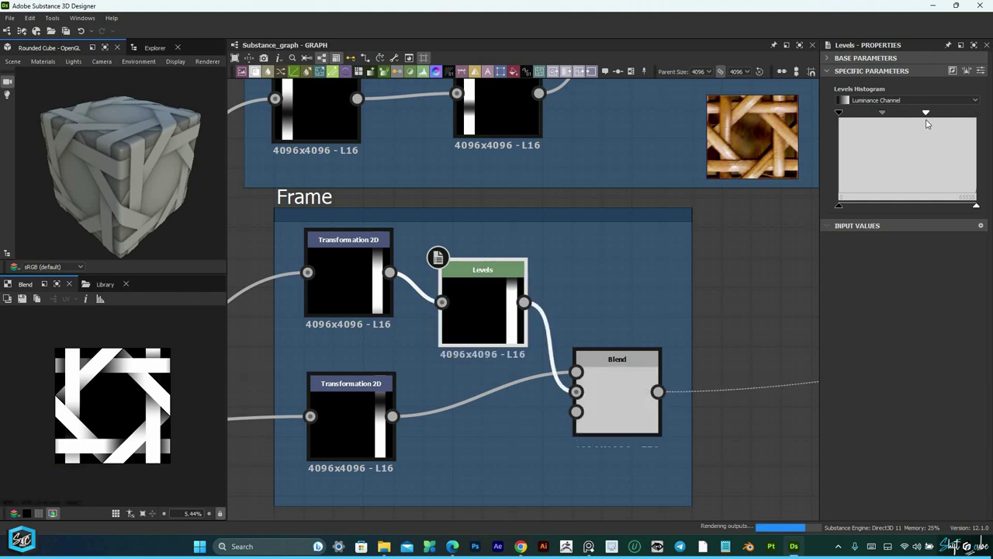
{"action": "scroll", "scroll_direction": "down", "scroll_amount": 3}
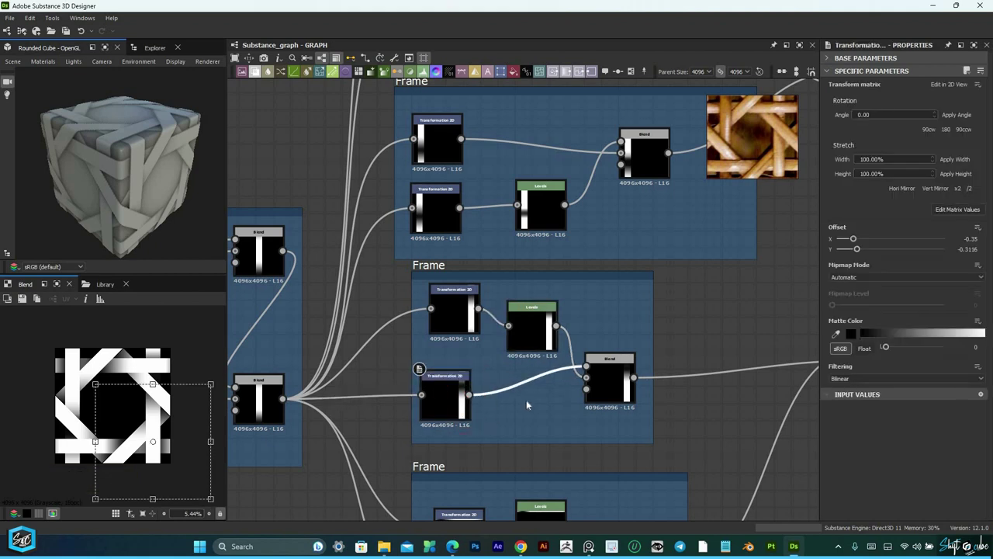
Step: Add a Levels node between the lower strip Transformation 2D and the Blend in the frame
{"action": "key", "text": "space"}
{"action": "key", "text": "i"}
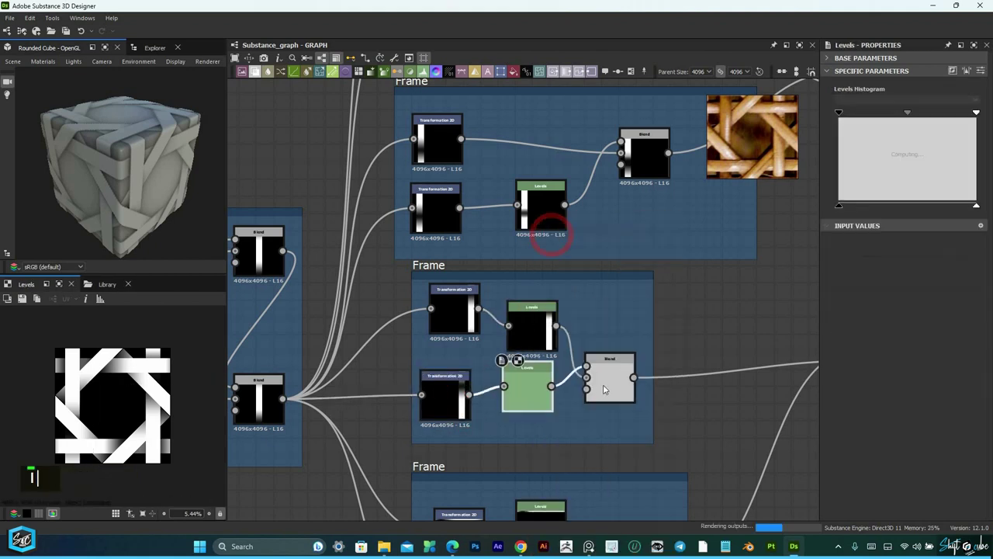
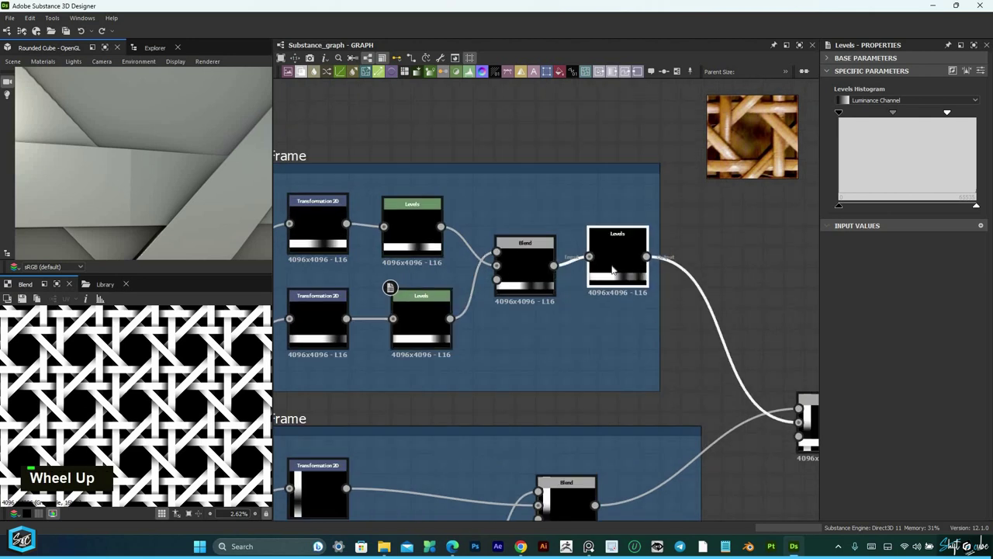
{"action": "scroll", "scroll_direction": "down", "scroll_amount": 3}
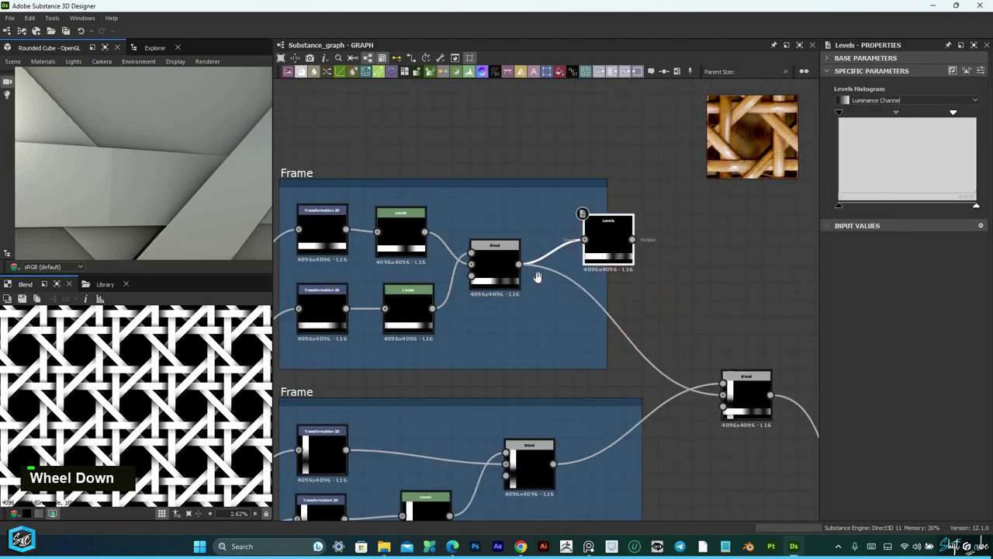
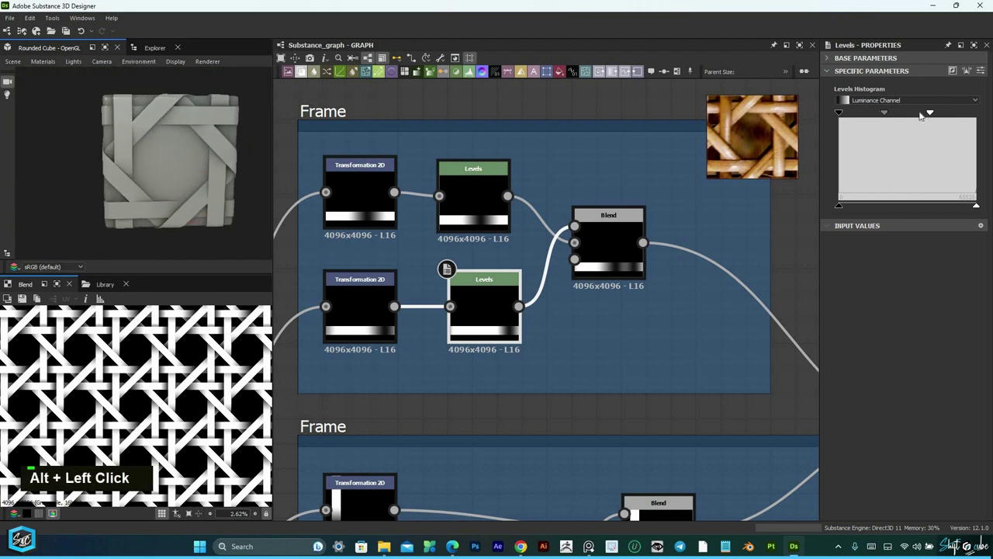
{"action": "scroll", "scroll_direction": "down", "scroll_amount": 3}
Step: Check the Levels nodes' settings and look over the neighbouring strip frames
{"action": "left_click", "coordinate": [173, 172]}
{"action": "scroll", "scroll_direction": "up", "scroll_amount": 3}
{"action": "left_click", "coordinate": [182, 171]}
{"action": "scroll", "scroll_direction": "down", "scroll_amount": 3}
{"action": "left_click", "coordinate": [195, 187]}
{"action": "left_click", "coordinate": [166, 206]}
{"action": "scroll", "scroll_direction": "up", "scroll_amount": 3}
{"action": "scroll", "scroll_direction": "down", "scroll_amount": 3}
{"action": "middle_click", "coordinate": [547, 238]}
{"action": "scroll", "scroll_direction": "up", "scroll_amount": 3}
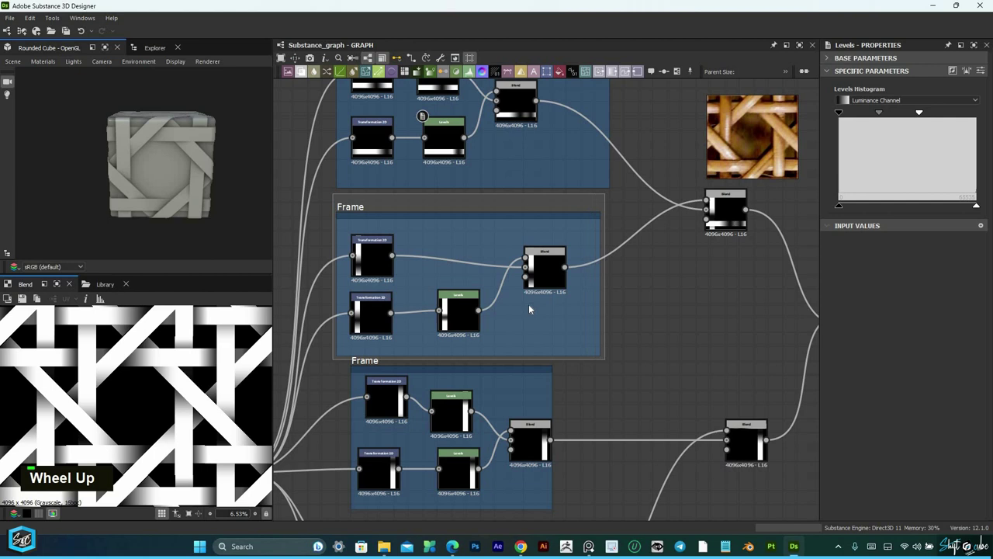
{"action": "middle_click", "coordinate": [527, 309]}
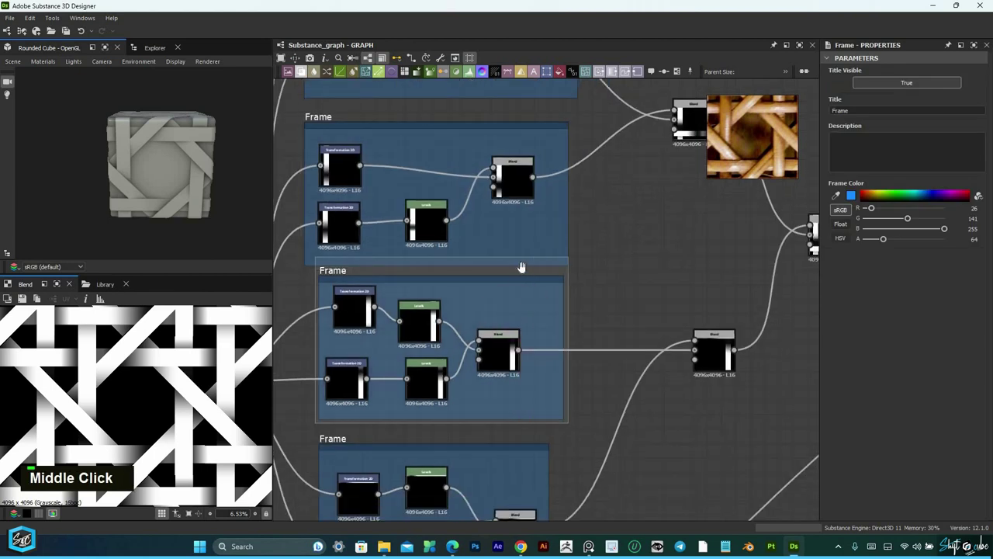
Step: Pan and zoom through the graph toward the Final Output frame's Blend node
{"action": "scroll", "scroll_direction": "down", "scroll_amount": 3}
{"action": "middle_click", "coordinate": [524, 342]}
{"action": "scroll", "scroll_direction": "up", "scroll_amount": 3}
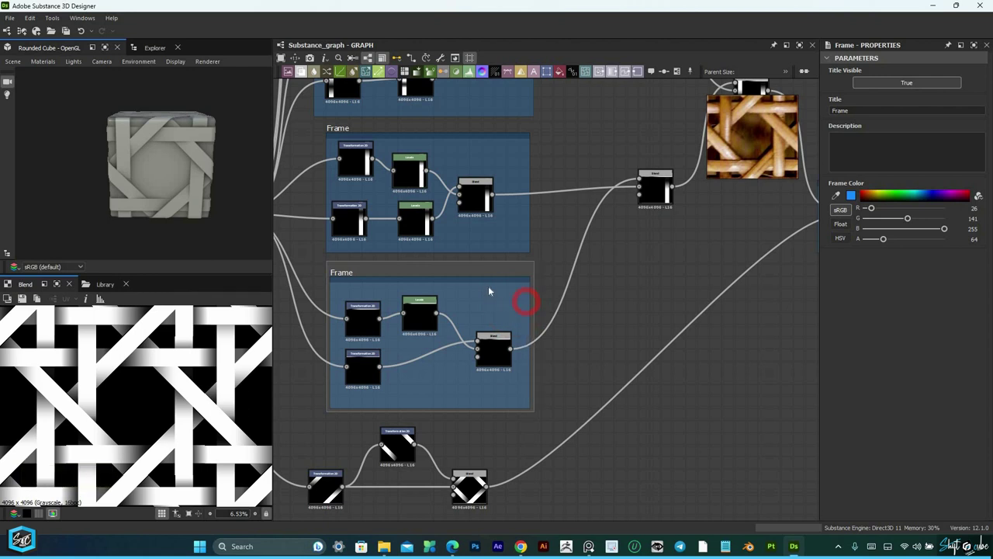
{"action": "scroll", "scroll_direction": "down", "scroll_amount": 3}
{"action": "middle_click", "coordinate": [556, 351]}
{"action": "scroll", "scroll_direction": "up", "scroll_amount": 3}
{"action": "scroll", "scroll_direction": "down", "scroll_amount": 3}
{"action": "scroll", "scroll_direction": "up", "scroll_amount": 3}
Step: Insert a Tile Sampler after the Blend with Pattern set to Pattern Input
{"action": "middle_click", "coordinate": [492, 407]}
{"action": "key", "text": "space"}
{"action": "type", "text": "s"}
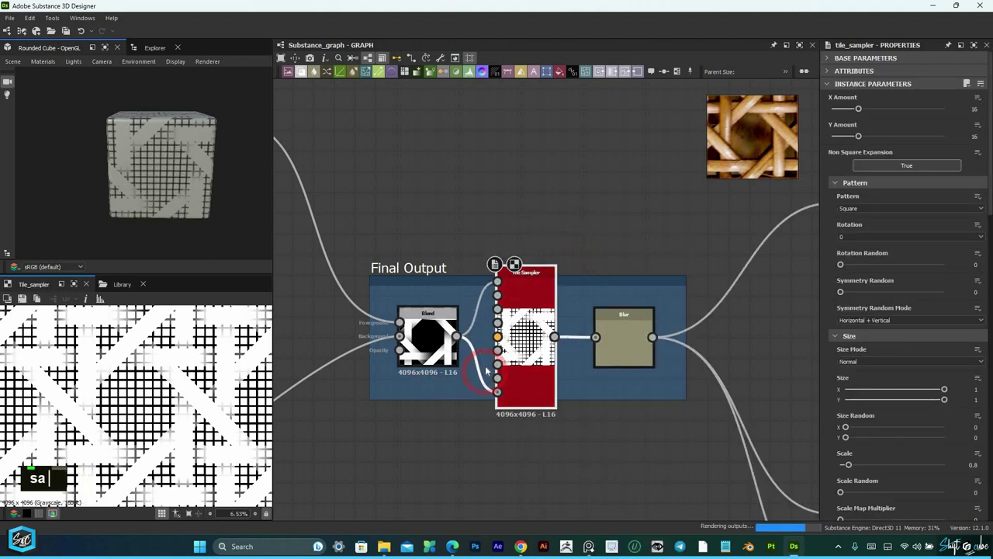
{"action": "type", "text": "a"}
{"action": "double_click", "coordinate": [526, 345]}
Step: Set the Tile Sampler scale to 1 so the woven square tiles into a continuous lattice
{"action": "scroll", "scroll_direction": "down", "scroll_amount": 3}
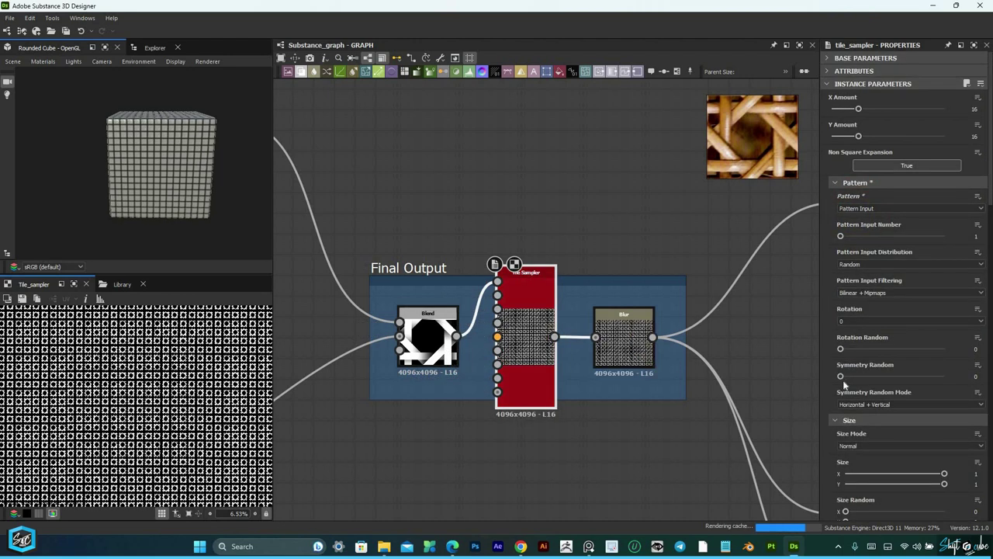
{"action": "scroll", "scroll_direction": "up", "scroll_amount": 3}
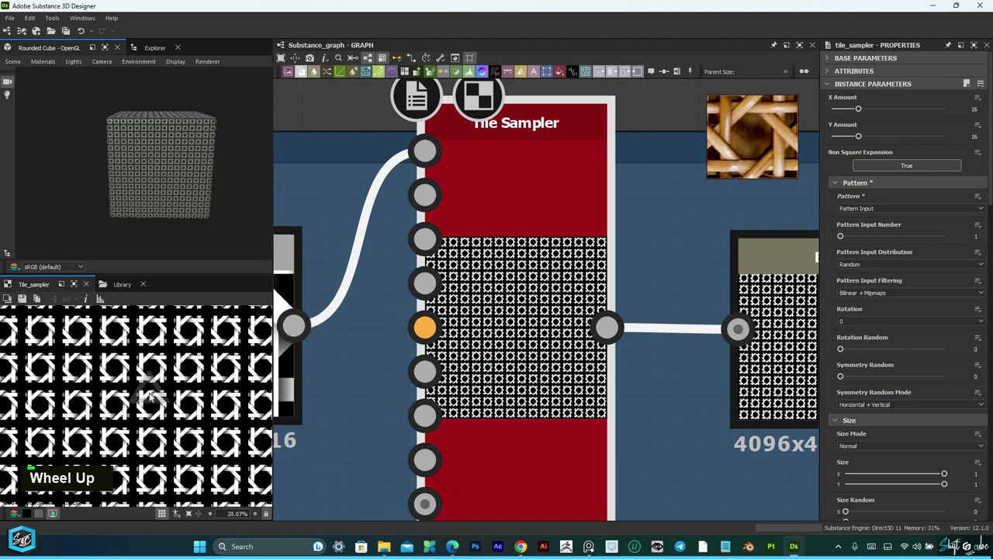
{"action": "scroll", "scroll_direction": "down", "scroll_amount": 3}
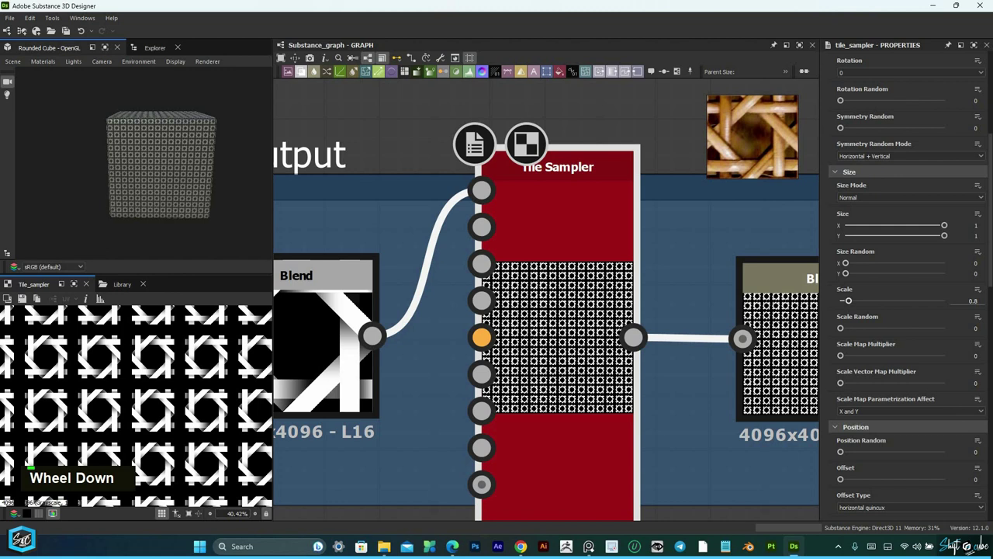
{"action": "key", "text": "1"}
{"action": "key", "text": "Return"}
{"action": "key", "text": "1"}
{"action": "key", "text": "Return"}
{"action": "scroll", "scroll_direction": "down", "scroll_amount": 3}
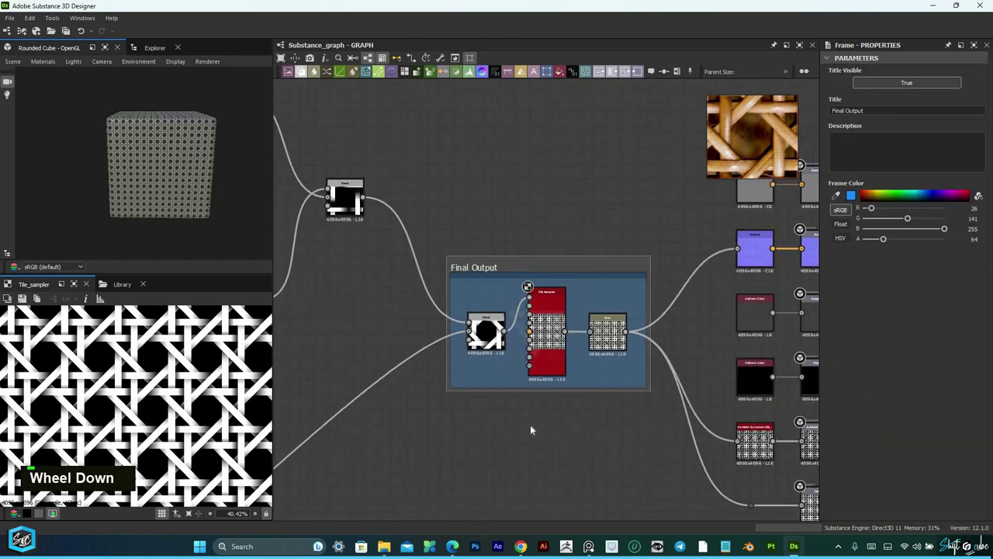
Step: Navigate to the material outputs and delete the Uniform Color link into Base Color
{"action": "middle_click", "coordinate": [527, 388]}
{"action": "scroll", "scroll_direction": "up", "scroll_amount": 3}
{"action": "scroll", "scroll_direction": "down", "scroll_amount": 3}
{"action": "middle_click", "coordinate": [580, 397]}
{"action": "scroll", "scroll_direction": "down", "scroll_amount": 3}
{"action": "middle_click", "coordinate": [565, 353]}
{"action": "scroll", "scroll_direction": "up", "scroll_amount": 3}
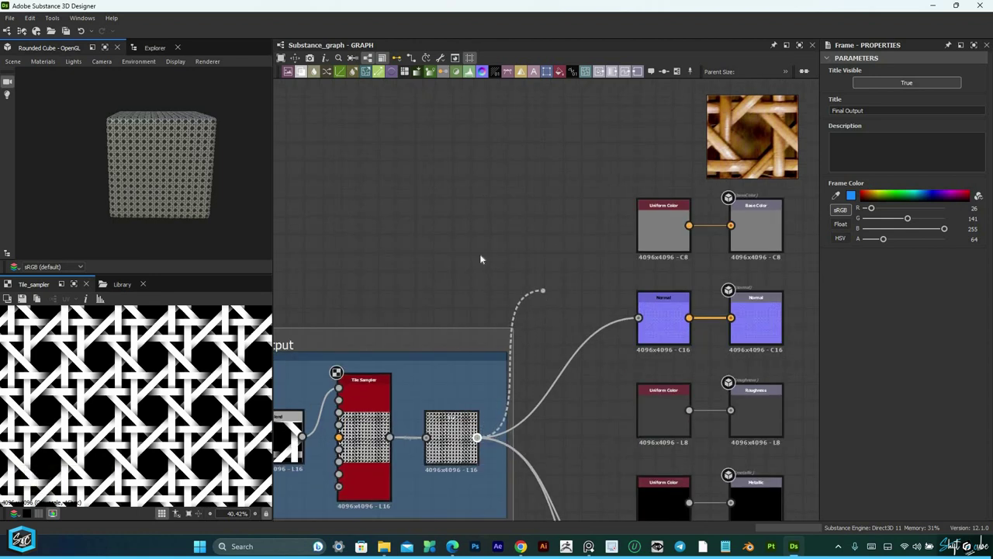
{"action": "scroll", "scroll_direction": "down", "scroll_amount": 3}
{"action": "scroll", "scroll_direction": "up", "scroll_amount": 3}
{"action": "scroll", "scroll_direction": "down", "scroll_amount": 3}
{"action": "middle_click", "coordinate": [471, 389]}
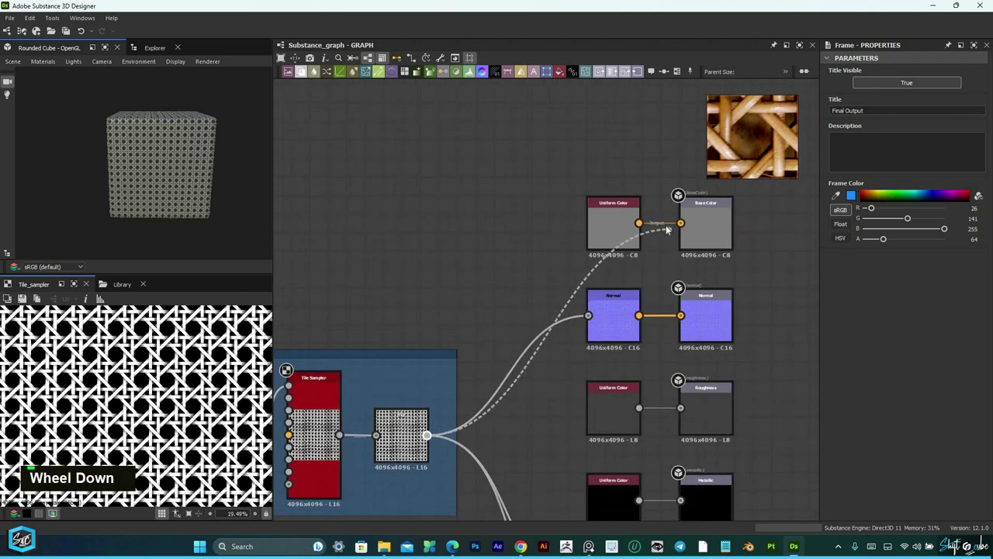
{"action": "key", "text": "Delete"}
Step: Feed the tiled rattan lattice into the Base Color output and view it on the 3D cube
{"action": "middle_click", "coordinate": [537, 229]}
{"action": "scroll", "scroll_direction": "up", "scroll_amount": 3}
{"action": "middle_click", "coordinate": [655, 257]}
{"action": "scroll", "scroll_direction": "up", "scroll_amount": 3}
{"action": "double_click", "coordinate": [528, 266]}
{"action": "scroll", "scroll_direction": "down", "scroll_amount": 3}
{"action": "scroll", "scroll_direction": "up", "scroll_amount": 3}
{"action": "scroll", "scroll_direction": "down", "scroll_amount": 3}
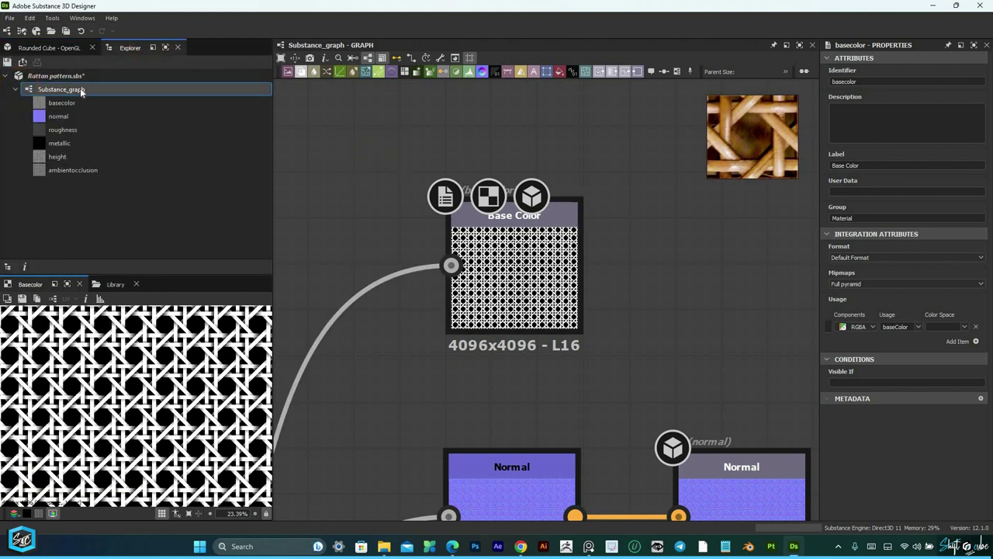
Step: Start Export outputs for Substance_graph with only the basecolor map ticked for PNG
{"action": "right_click", "coordinate": [85, 90]}
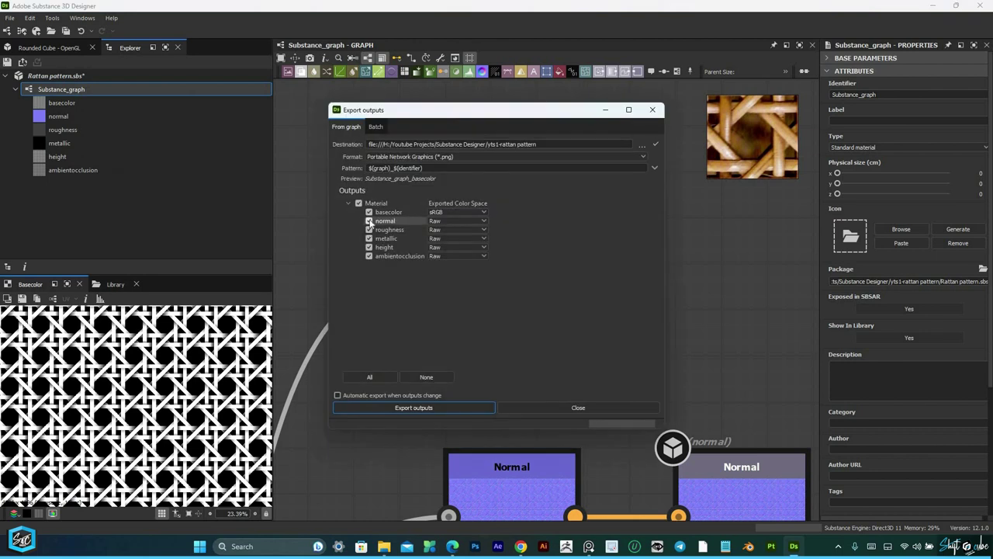
{"action": "double_click", "coordinate": [374, 240]}
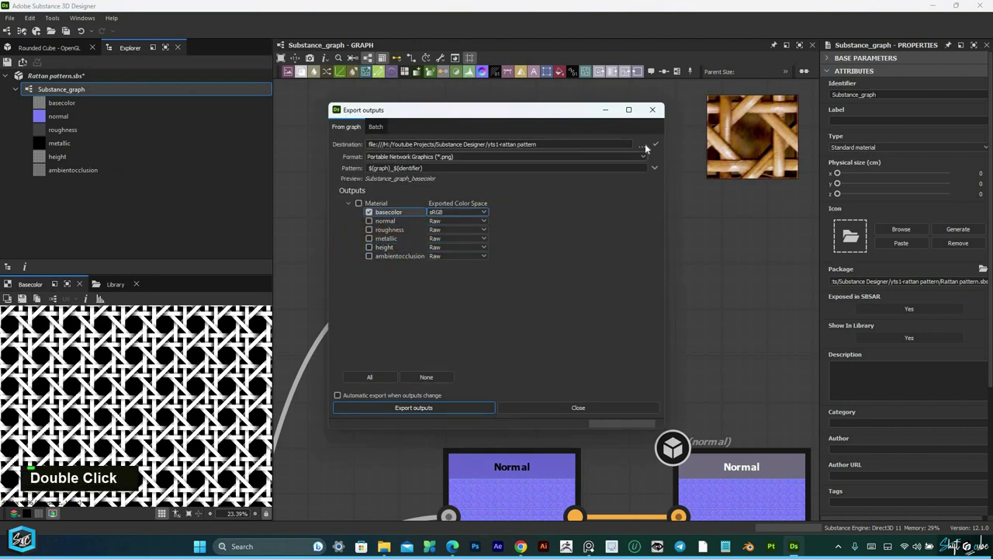